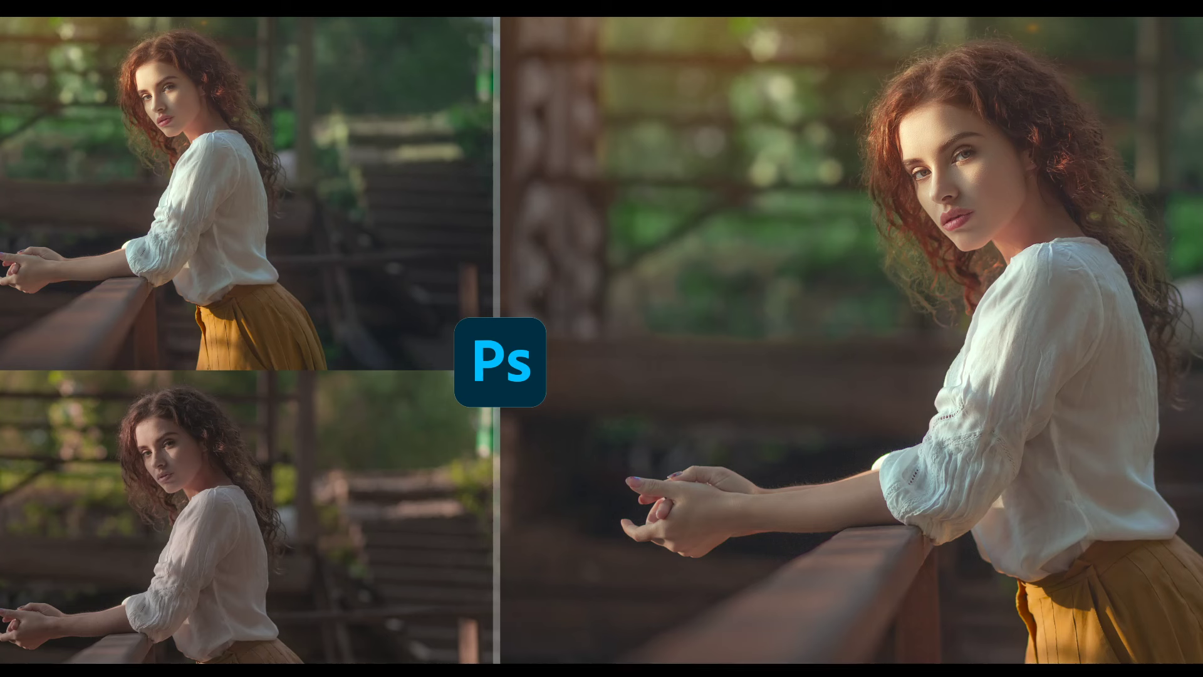
In Camera Raw's Basic panel, cut Highlights to -31 while comparing before and after.
click(879, 606)
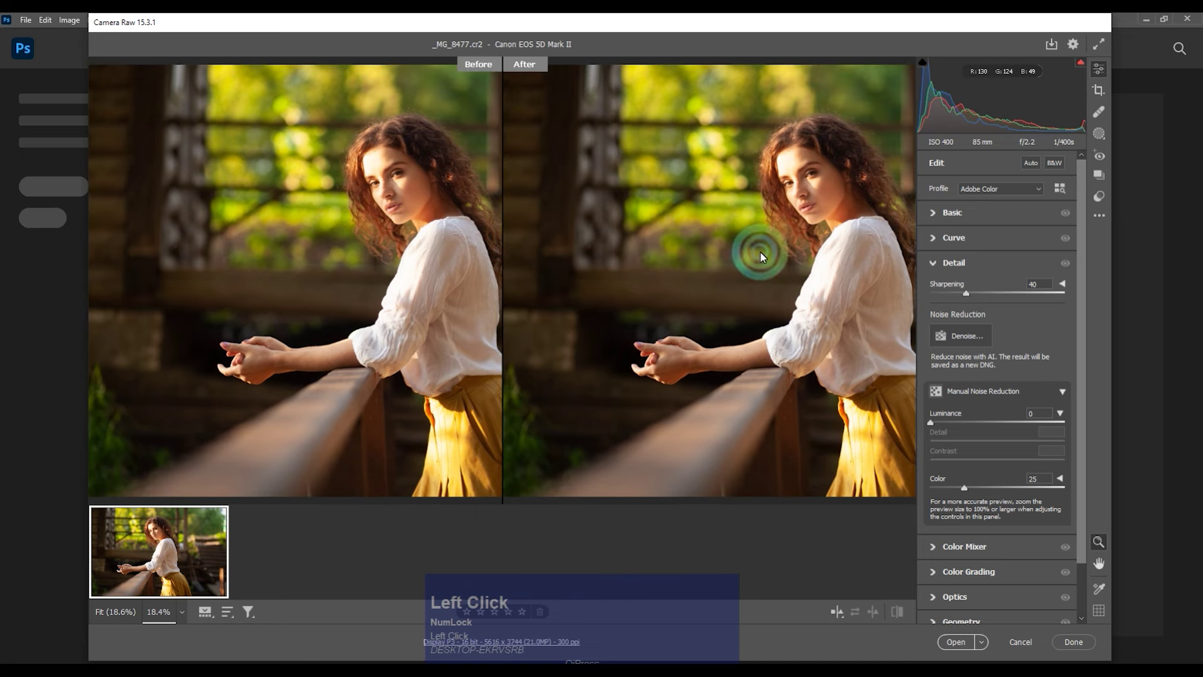
key(space)
click(803, 253)
key(space)
drag(938, 220, 813, 297)
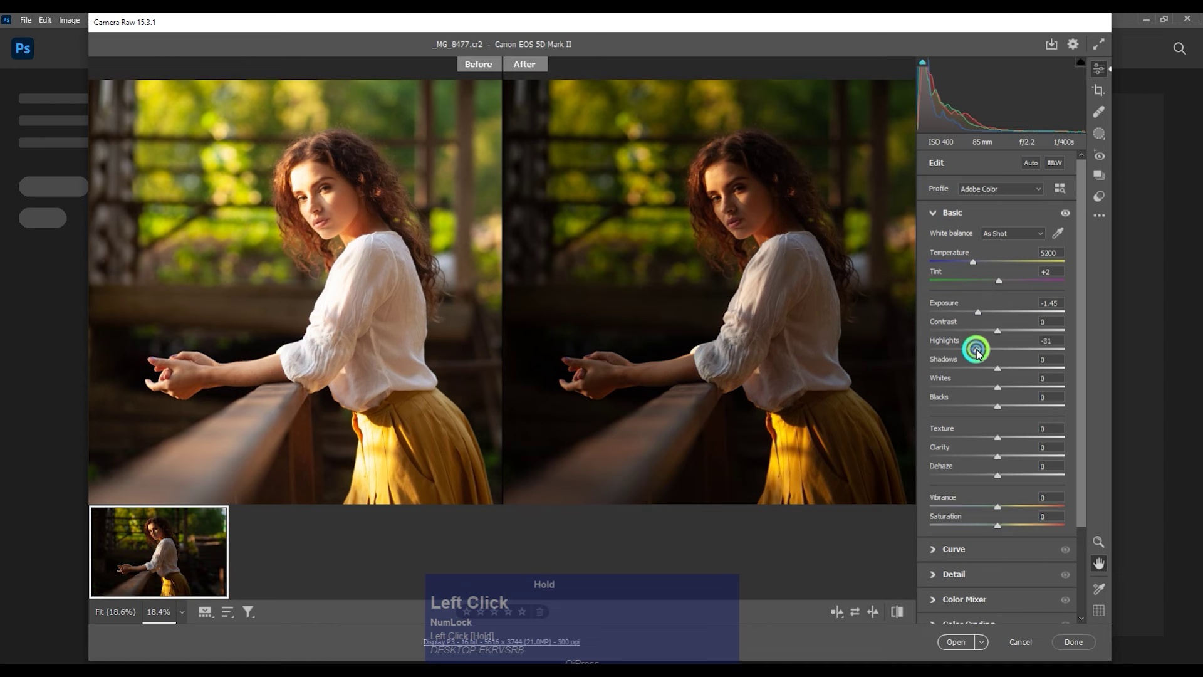
key(space)
click(727, 267)
key(space)
key(ctrl+=)
key(space)
click(696, 229)
key(space)
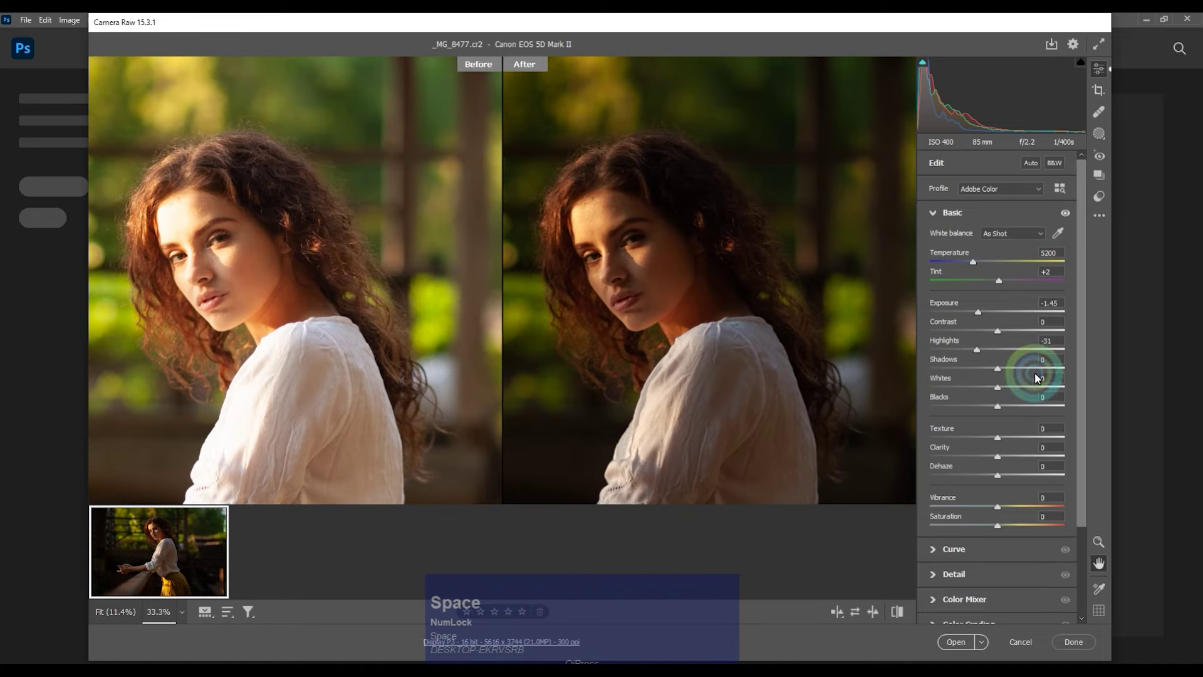
Lower Exposure to -1.65, raise Blacks to +97 and lift Shadows to +100.
drag(1052, 371, 1056, 373)
key(ctrl+z)
click(577, 293)
key(space)
click(788, 274)
key(space)
drag(986, 314, 757, 239)
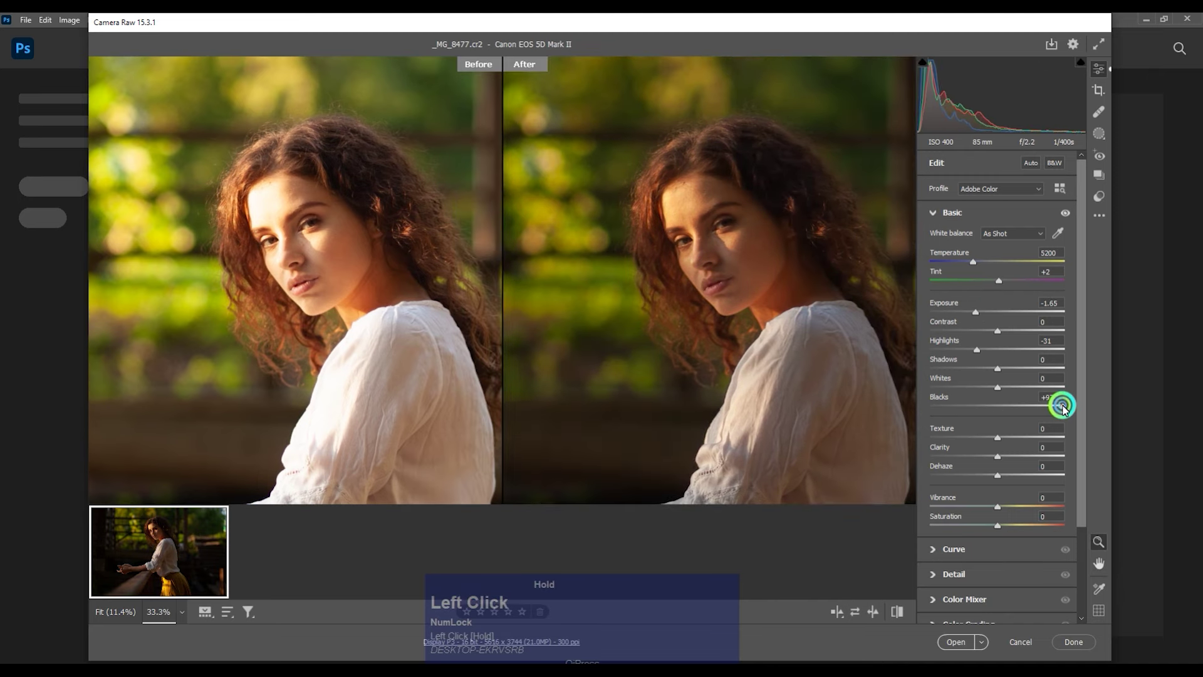
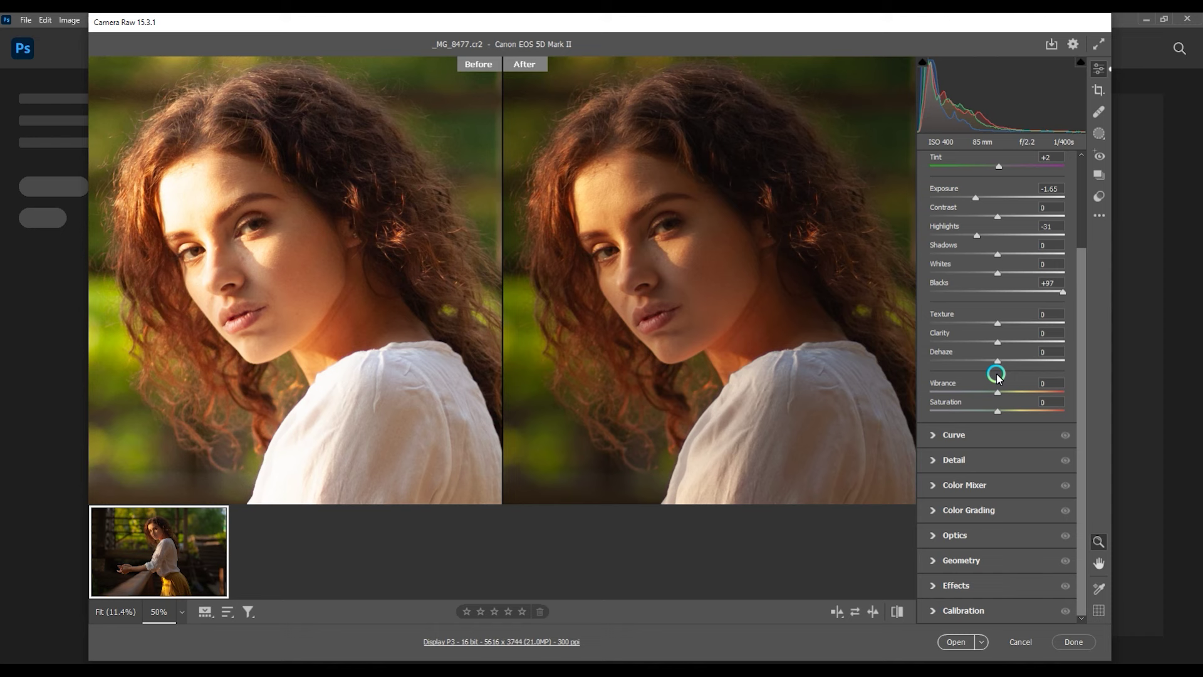
drag(1054, 256, 708, 311)
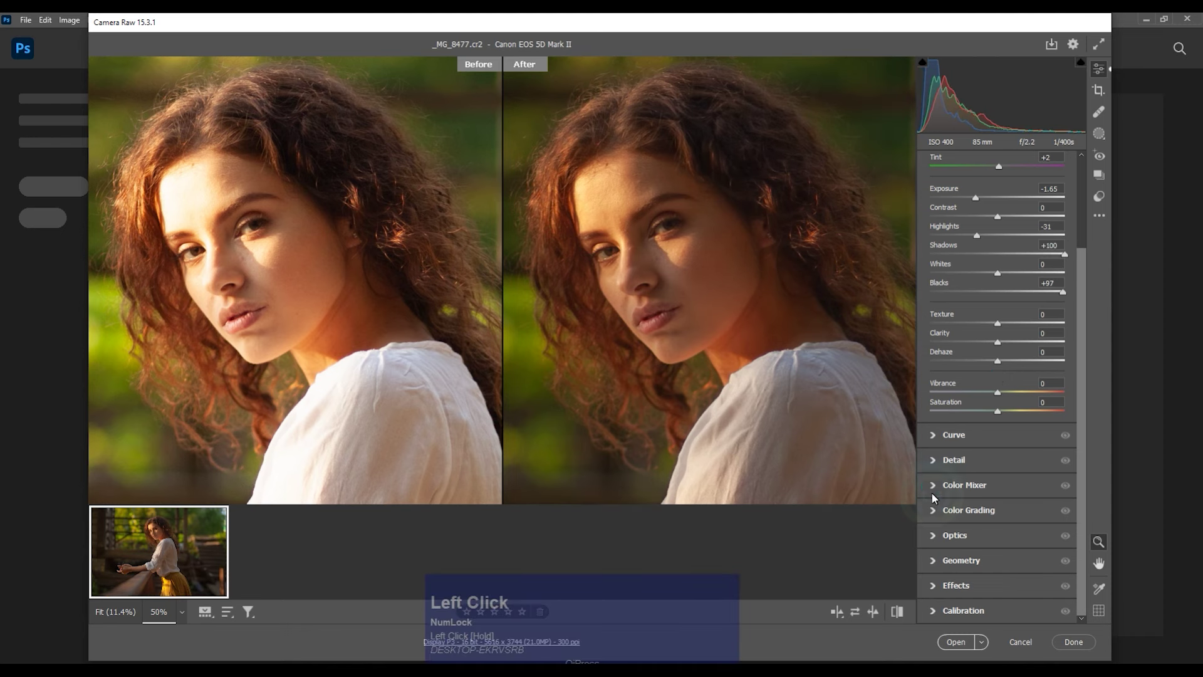
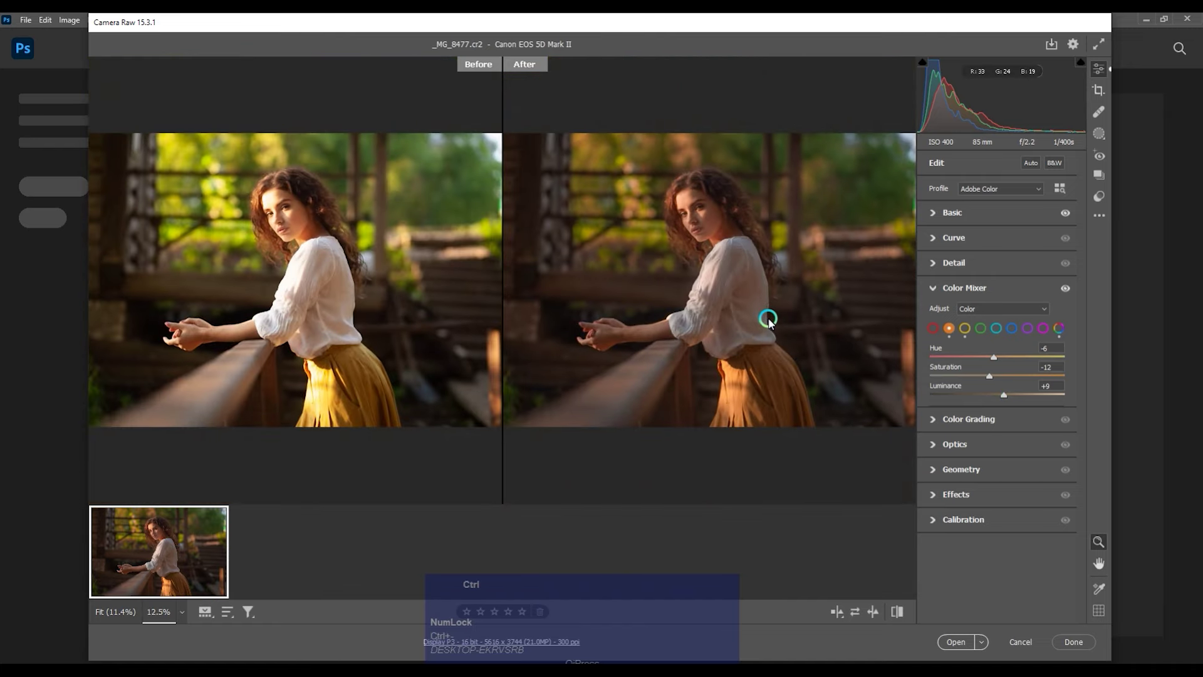
Shift Oranges to Hue -6, Saturation -12, Luminance +9 and open the photo into Photoshop.
key(ctrl+=)
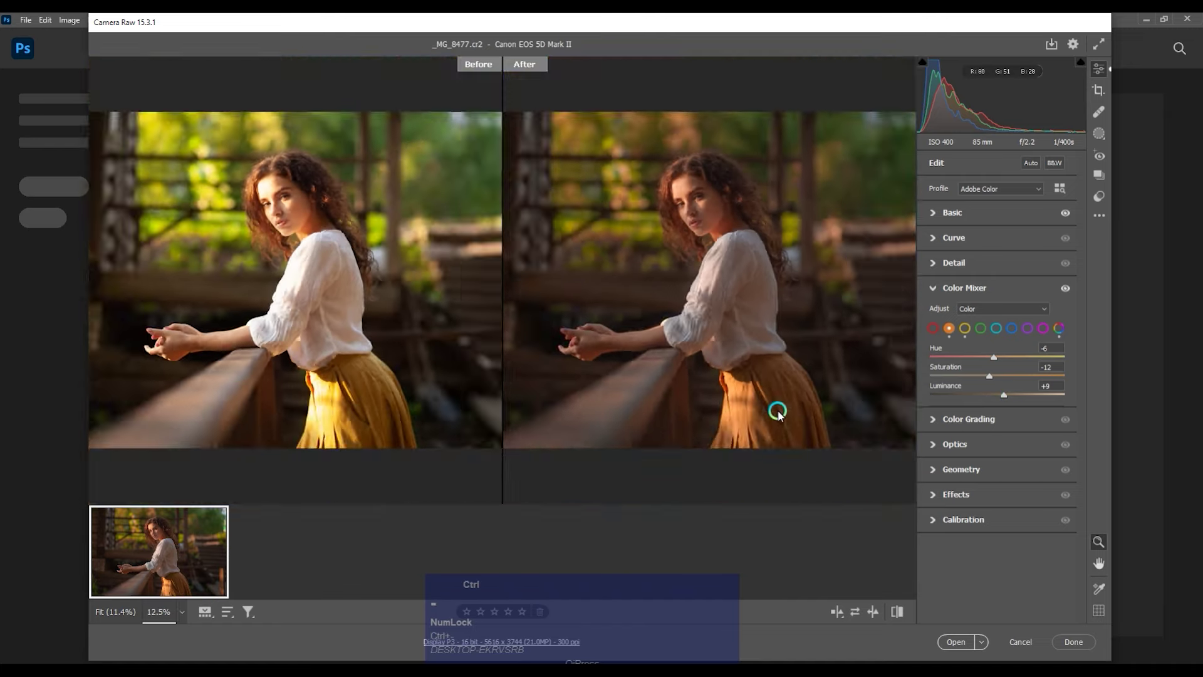
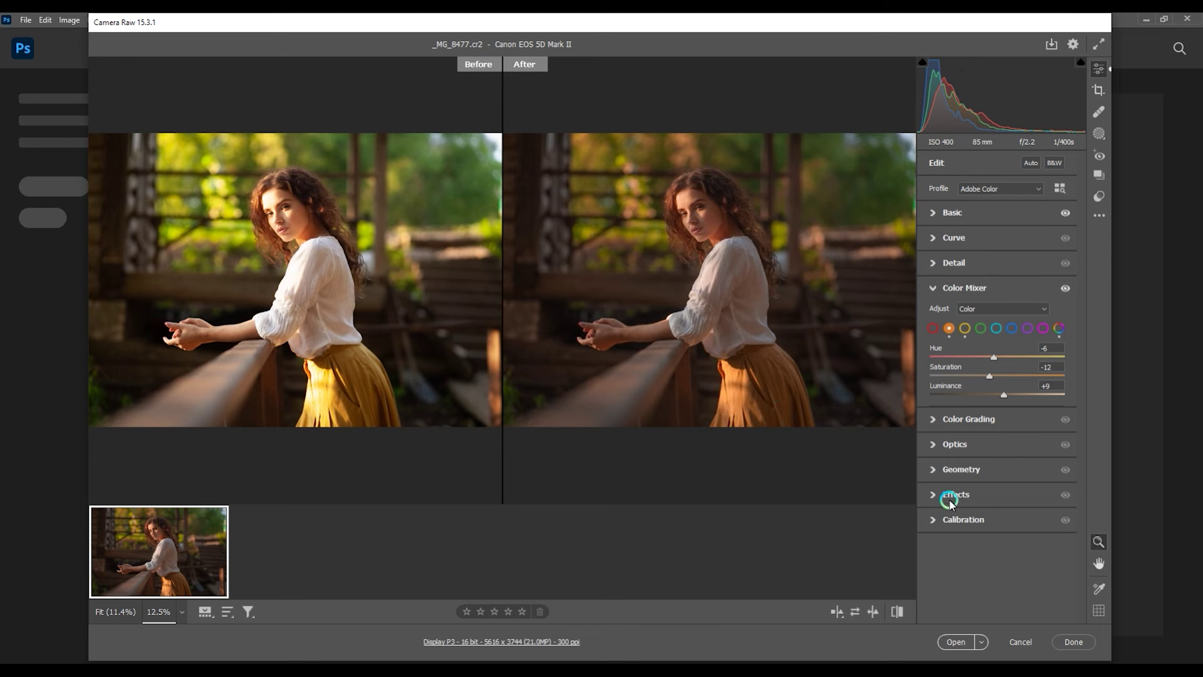
click(934, 455)
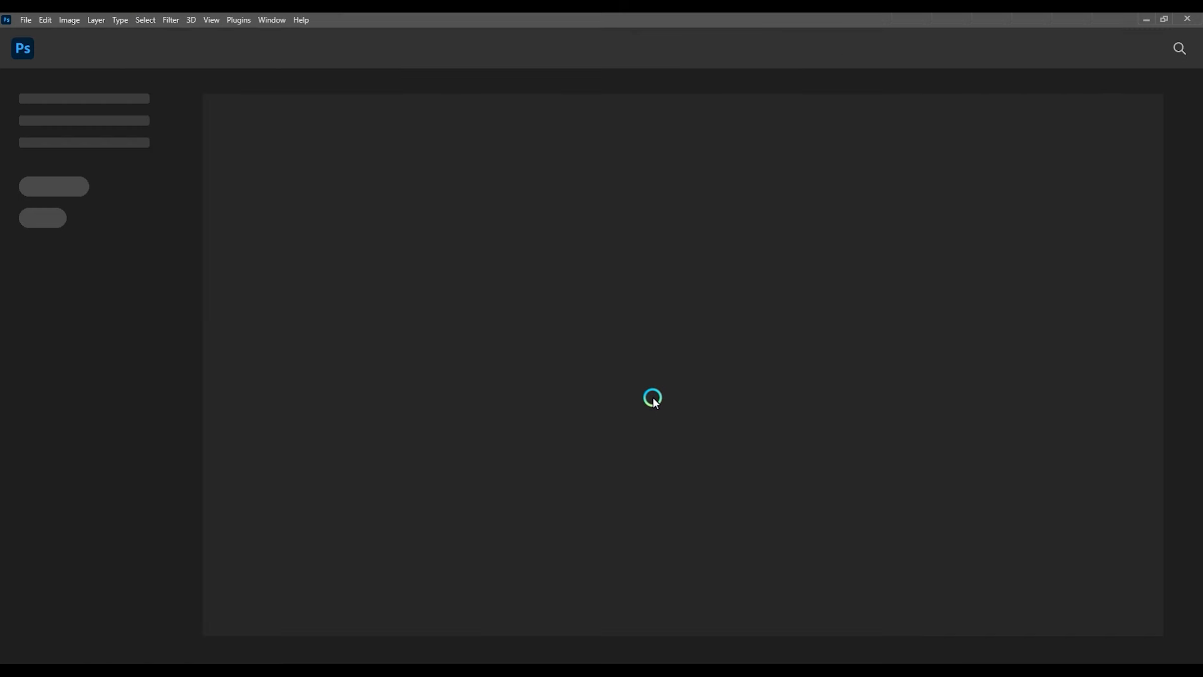
Duplicate the photo layer and desaturate its reds/yellows with Hue/Saturation.
key(space)
click(500, 390)
key(ctrl+=)
key(ctrl+j)
key(ctrl+u)
drag(897, 173, 961, 252)
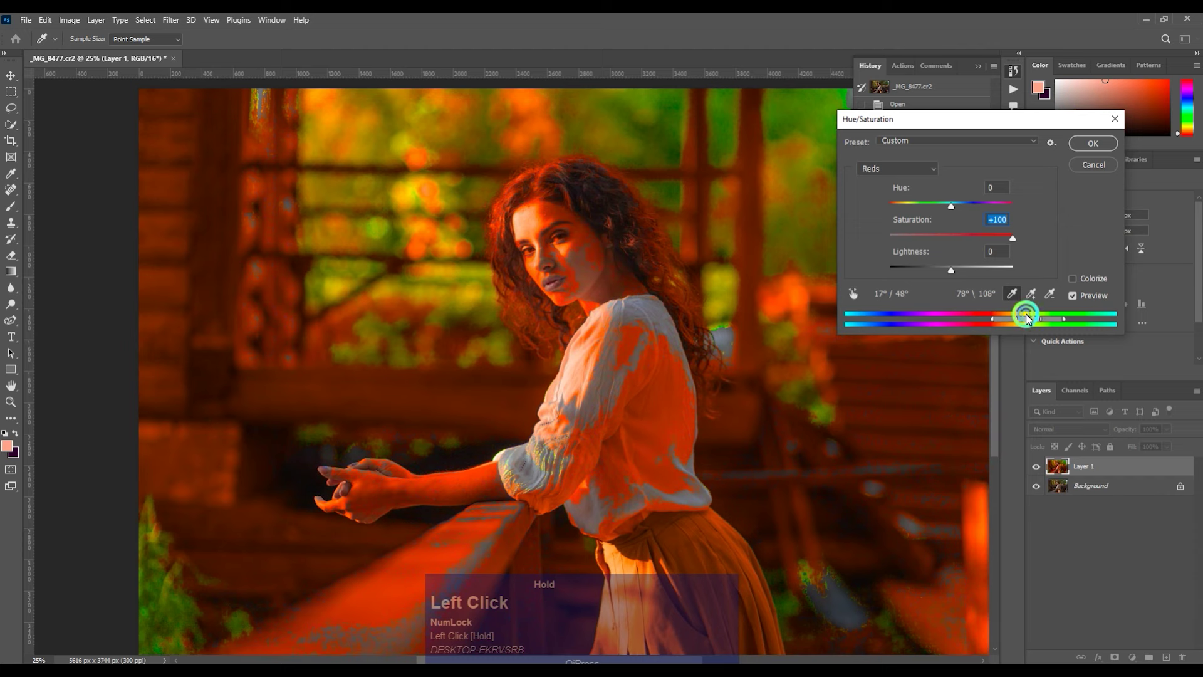
key(ctrl+=)
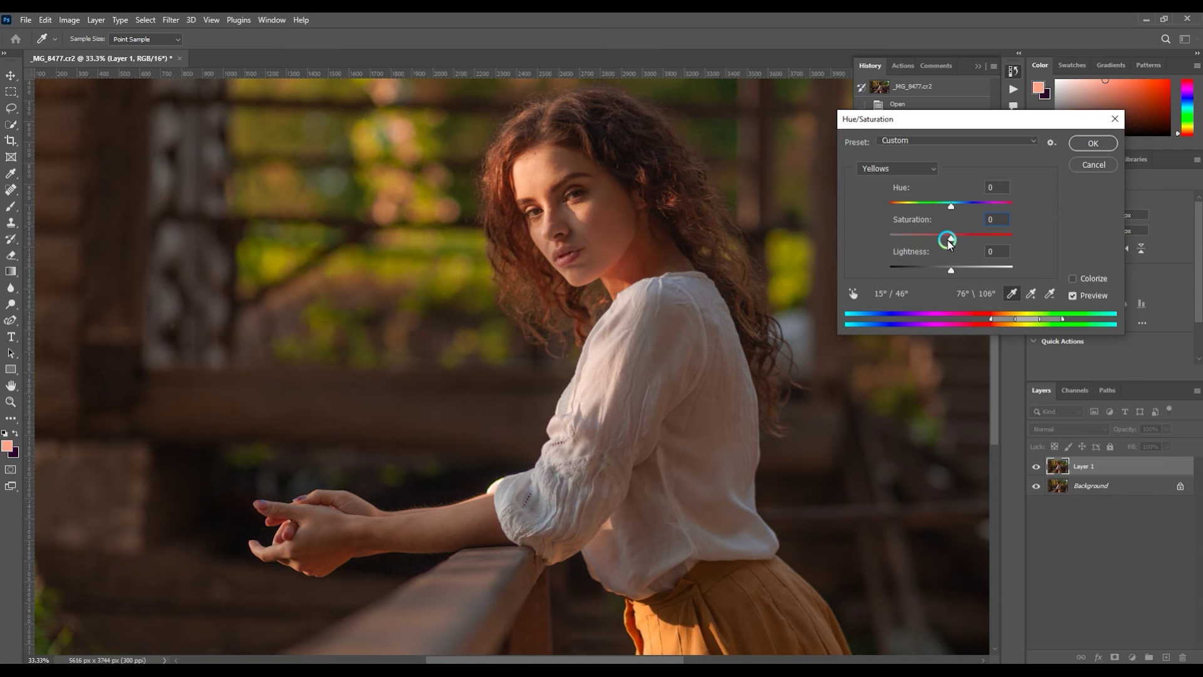
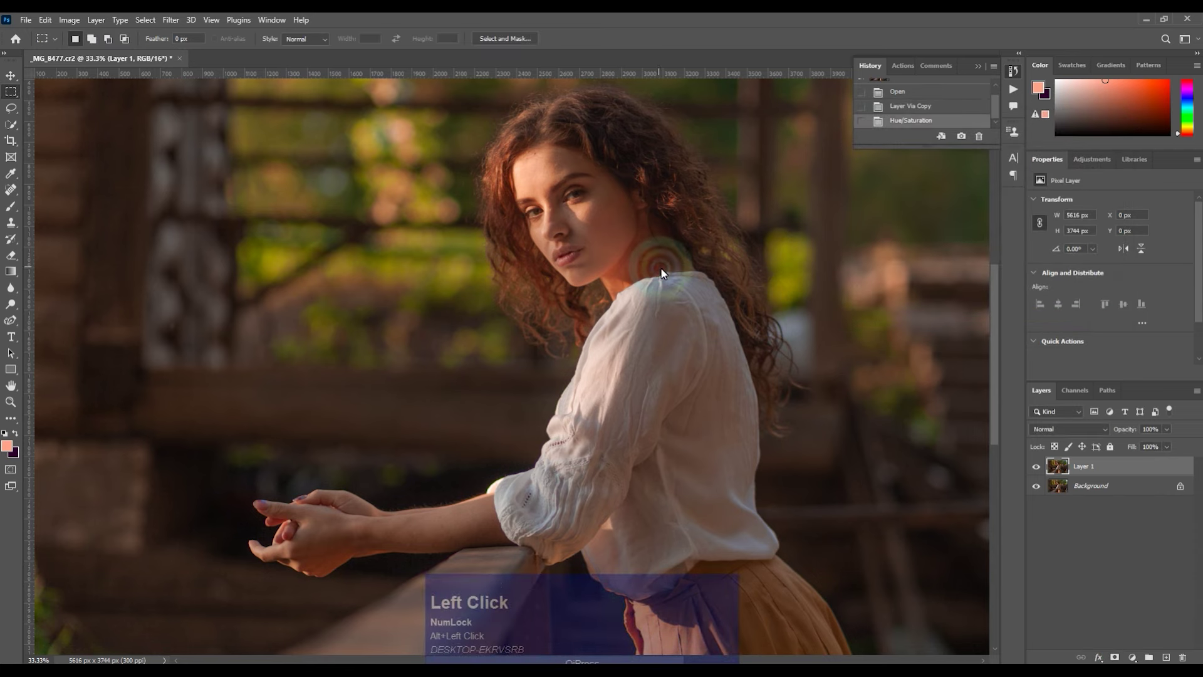
key(ctrl+=)
Mask the adjusted layer and brush the effect back onto selected areas.
key(b)
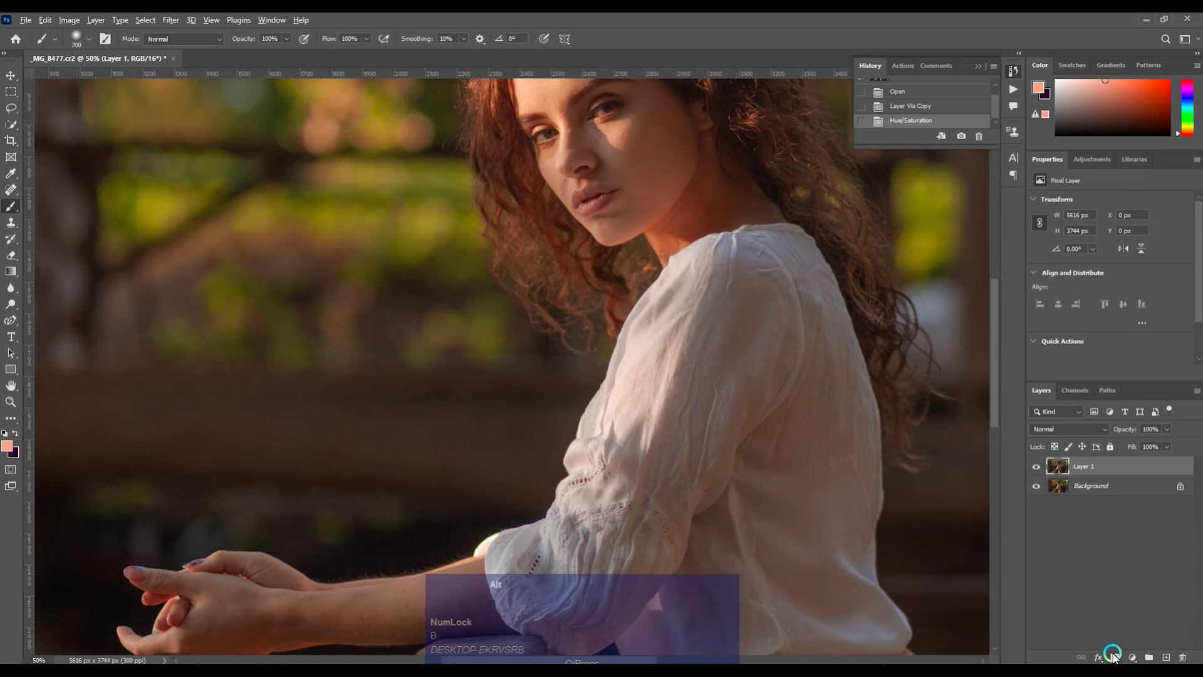
click(1117, 658)
key(space)
click(687, 238)
key([)
key([)
click(656, 358)
key(])
click(670, 337)
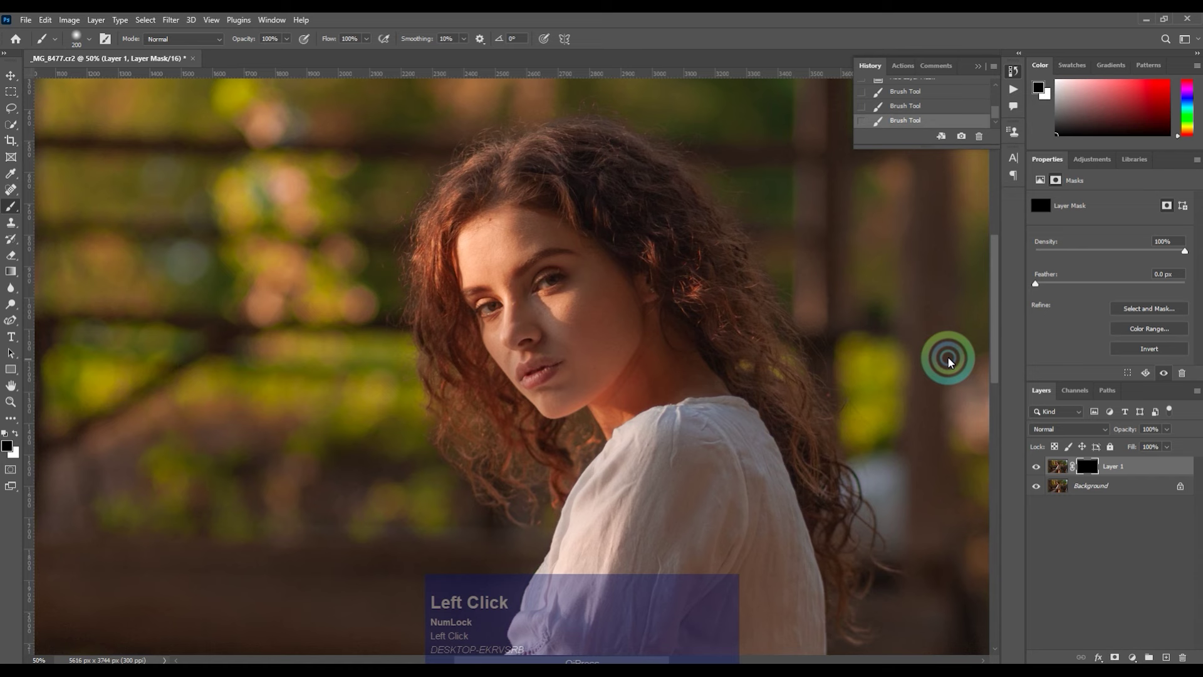
Merge down, duplicate again and start a Color Range selection at fuzziness 57.
key(ctrl+e)
key(ctrl+j)
key(alt+s)
click(646, 379)
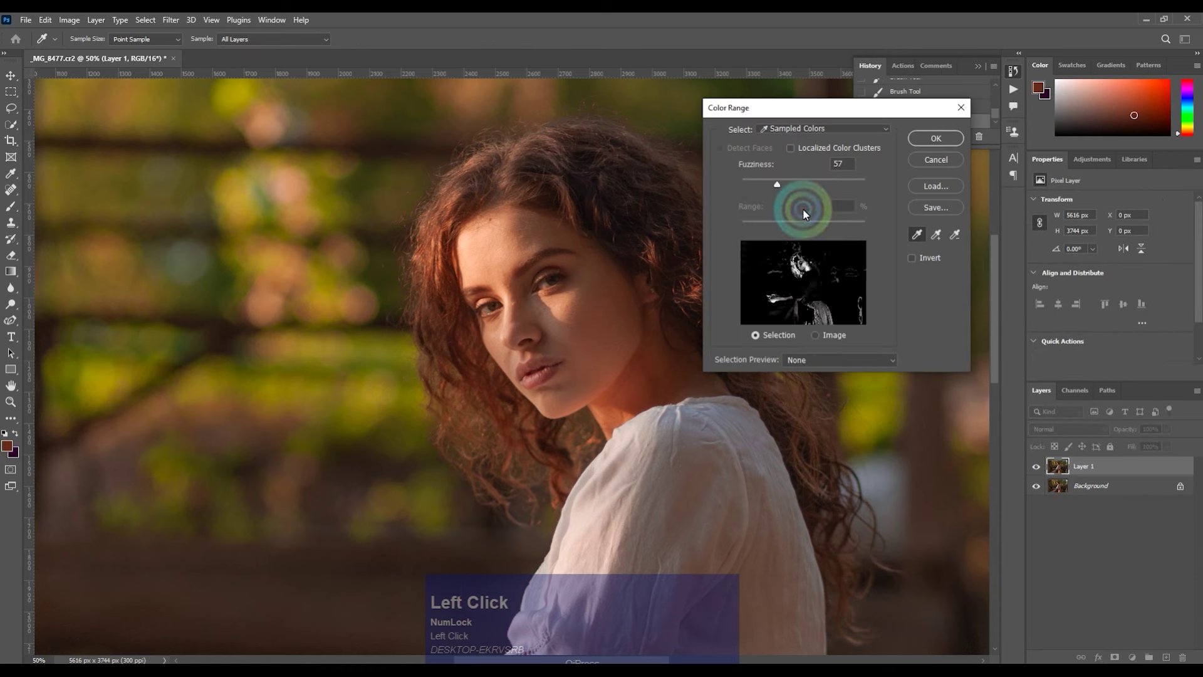
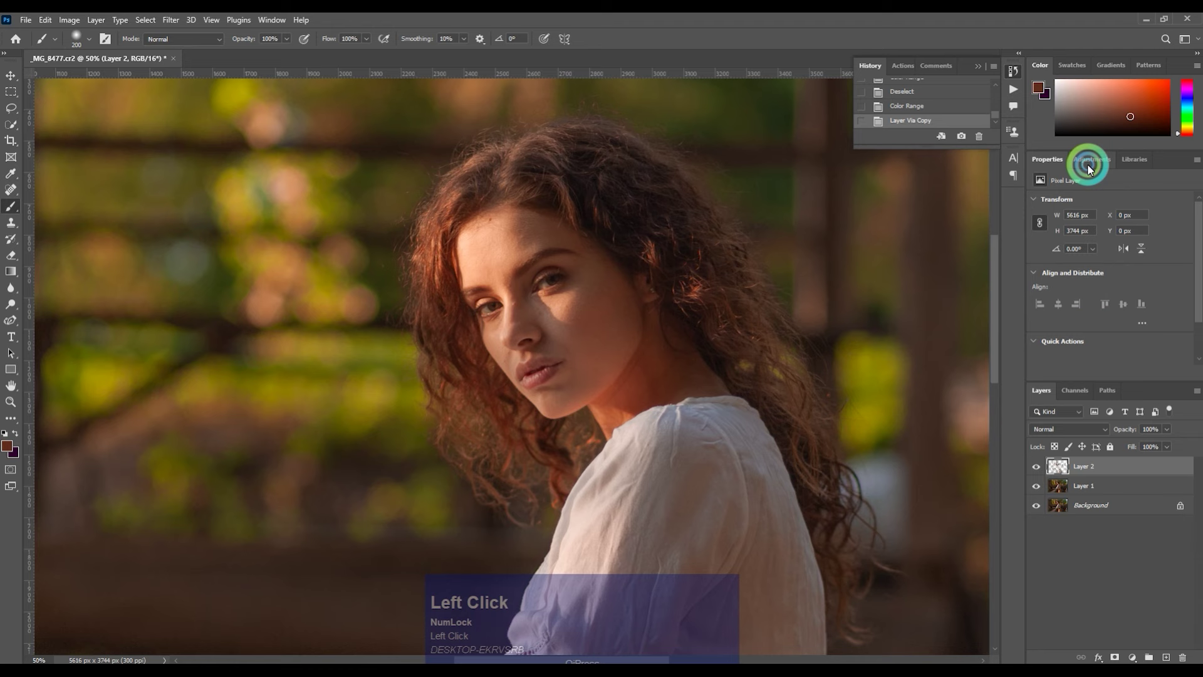
On a copy of the sampled colours, push Reds to Hue +4 and Lightness +9.
key(alt+i)
text(as)
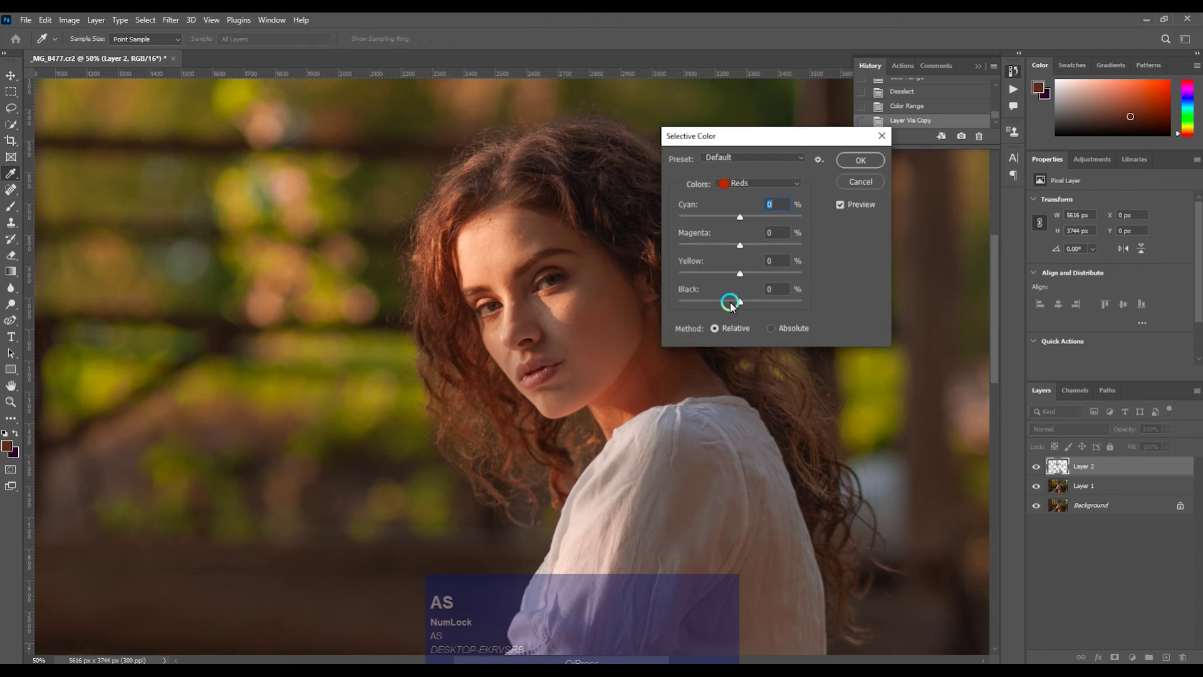
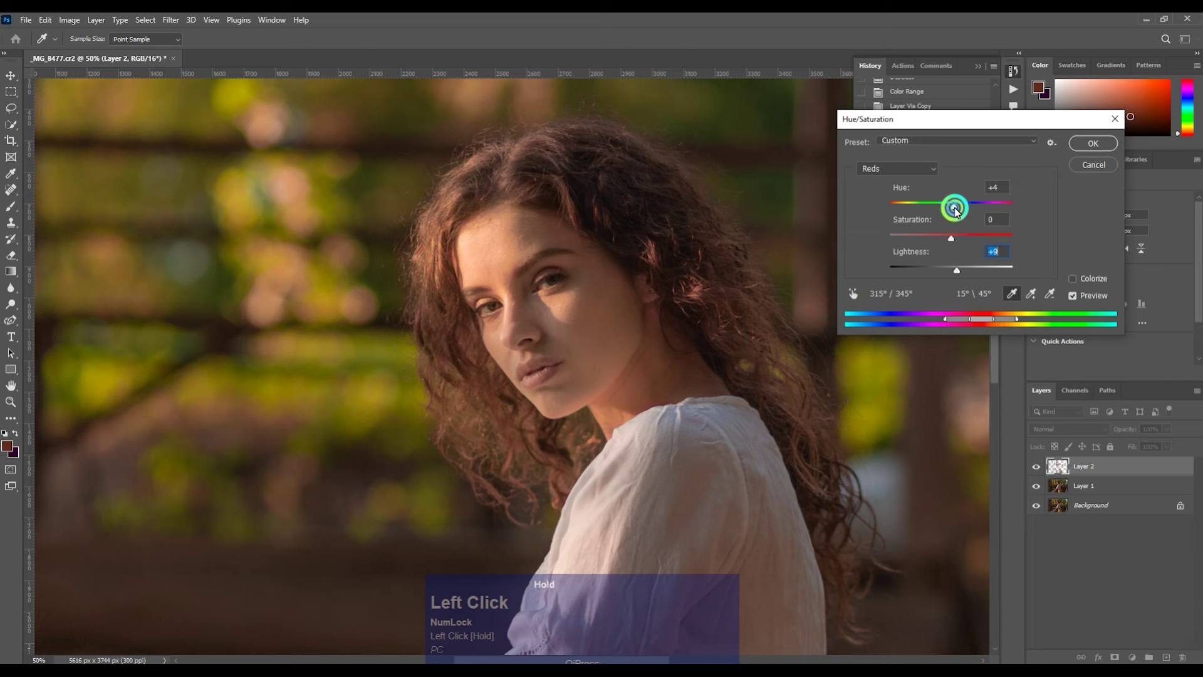
scroll(down, 3)
Mask the reds copy, paint it in, feather the mask 13.1 px and blend at 59% opacity.
click(1115, 659)
key(space)
key(b)
click(643, 401)
key(x)
drag(660, 369, 1076, 287)
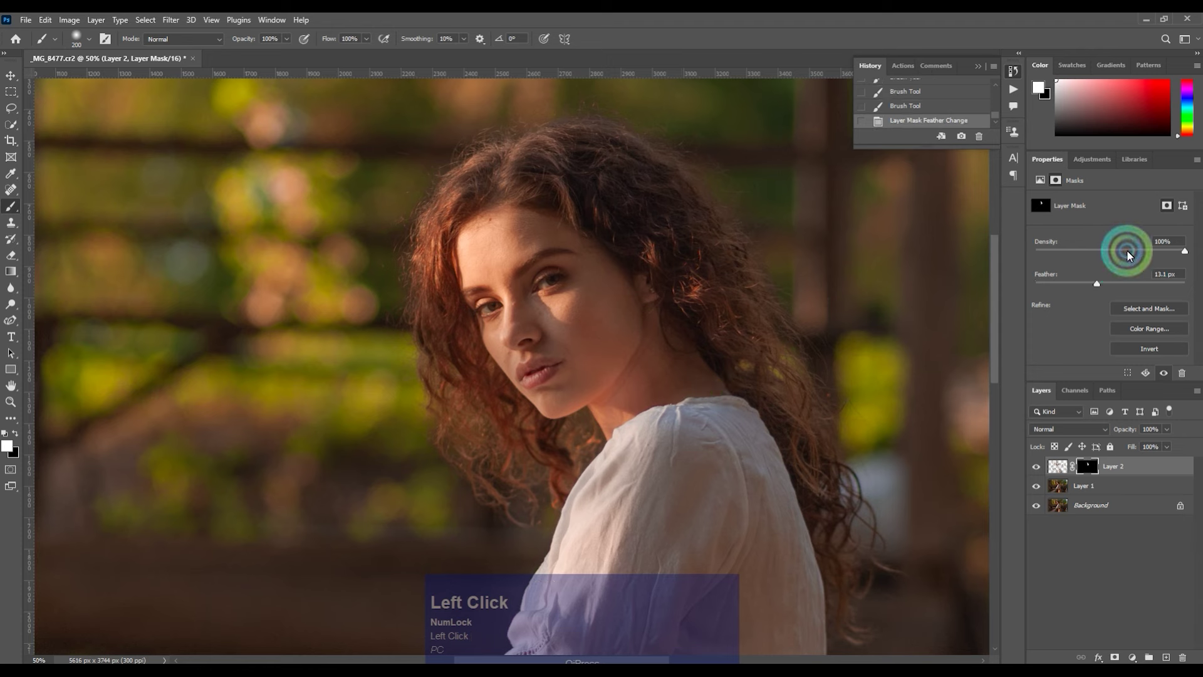
click(1089, 490)
Merge the edits down, recolour a fresh copy with Selective Color and add a mask.
key(ctrl+e)
key(ctrl+-)
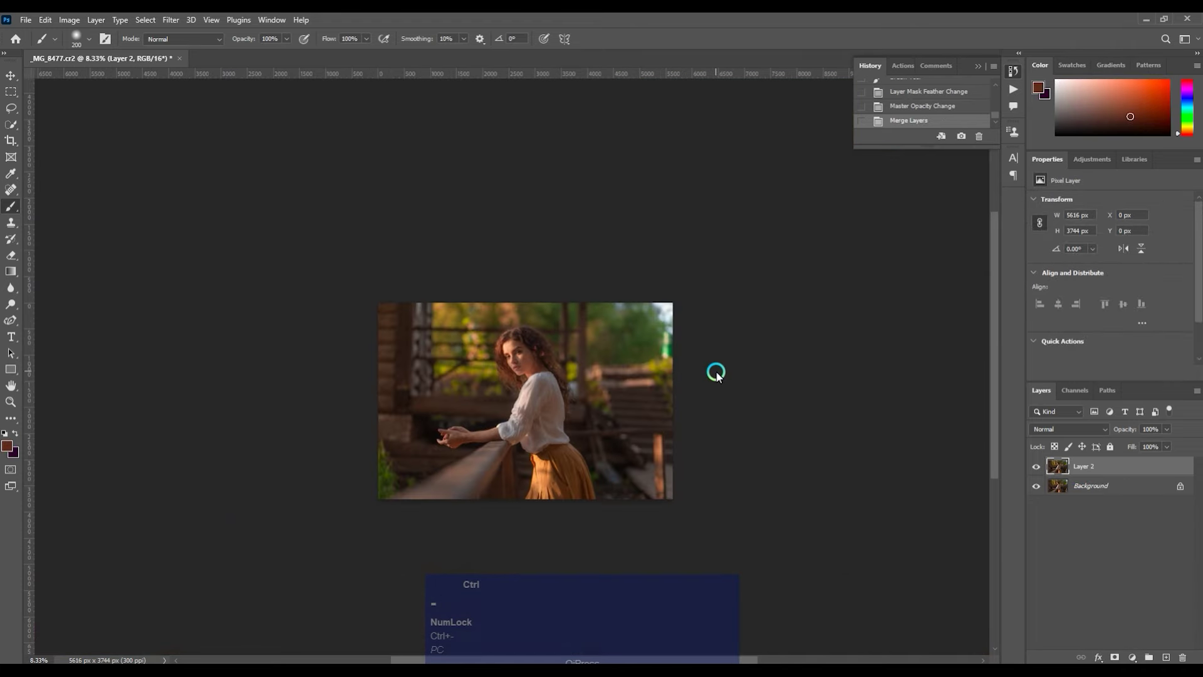
key(ctrl+=)
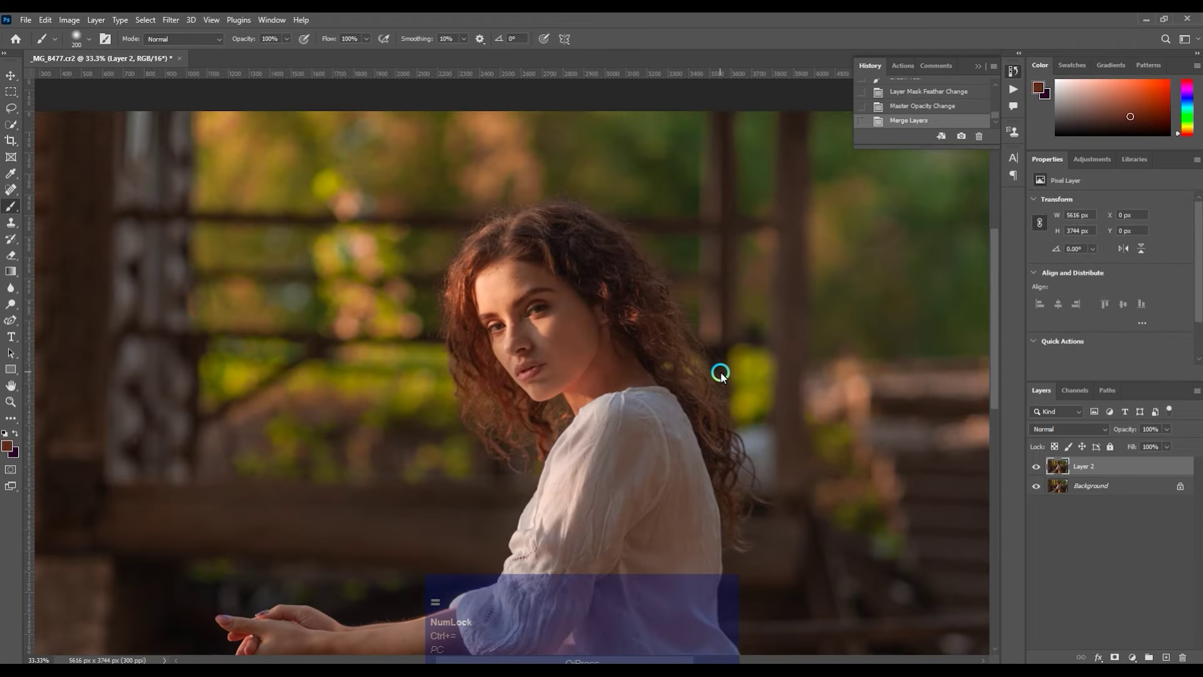
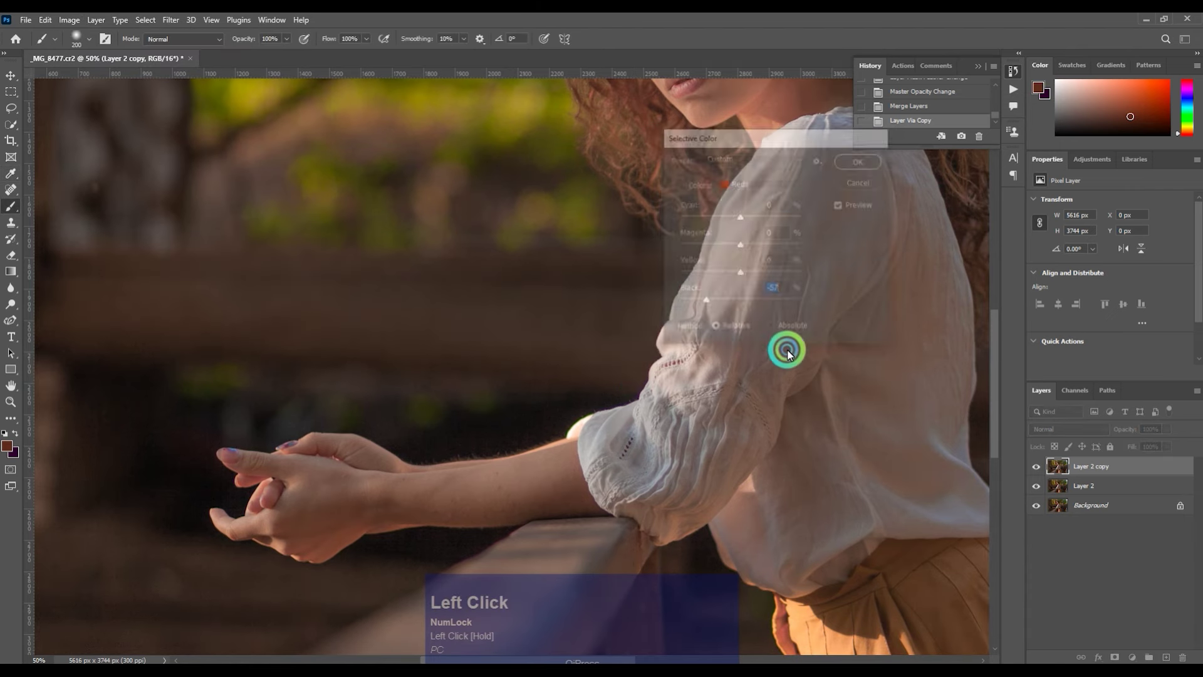
key(space)
click(379, 519)
key(space)
Brush the recoloured copy onto the face through the mask with varying brush sizes.
key(b)
key(ctrl+=)
key([)
key([)
click(447, 511)
key([)
drag(504, 524, 786, 480)
key(])
click(749, 477)
key([)
key([)
key([)
click(391, 420)
key([)
click(445, 430)
key([)
click(472, 405)
key([)
key([)
click(408, 443)
key(])
click(419, 482)
key([)
key([)
click(367, 508)
key(])
click(426, 518)
key(])
key(])
key(])
click(554, 486)
key(])
key(])
drag(561, 453, 807, 280)
Fade the strokes, merge the result, duplicate it and begin painting the hands and arm.
key(space)
click(294, 613)
key(space)
click(482, 294)
key(space)
key(])
key(])
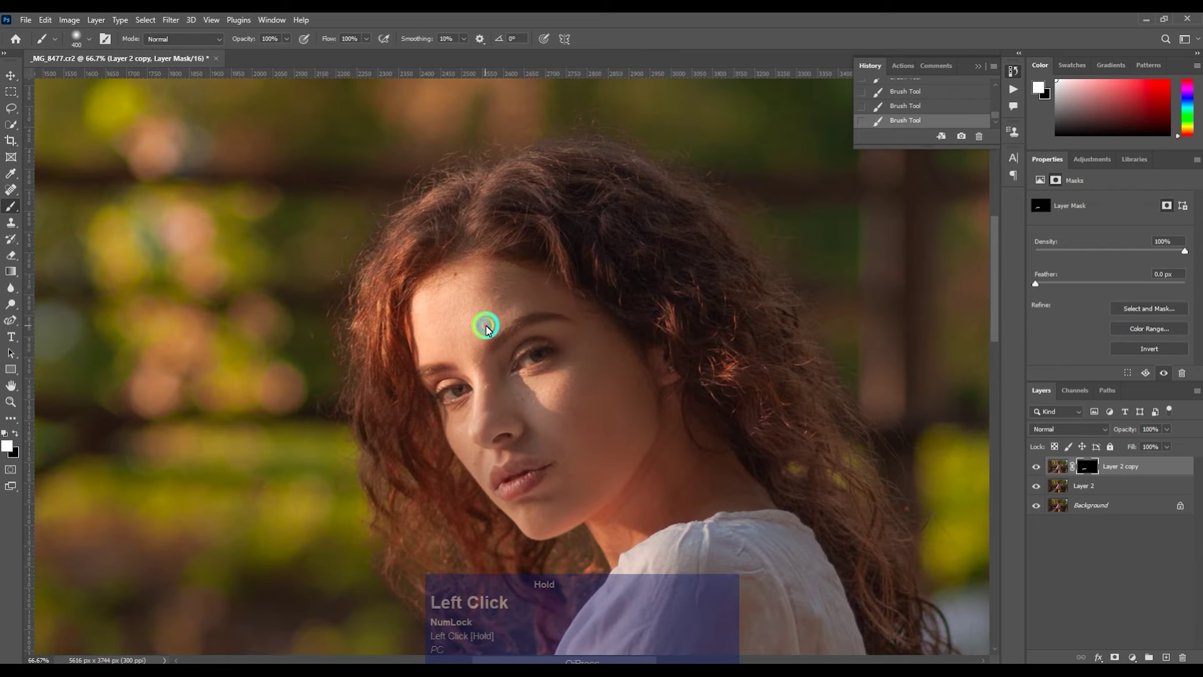
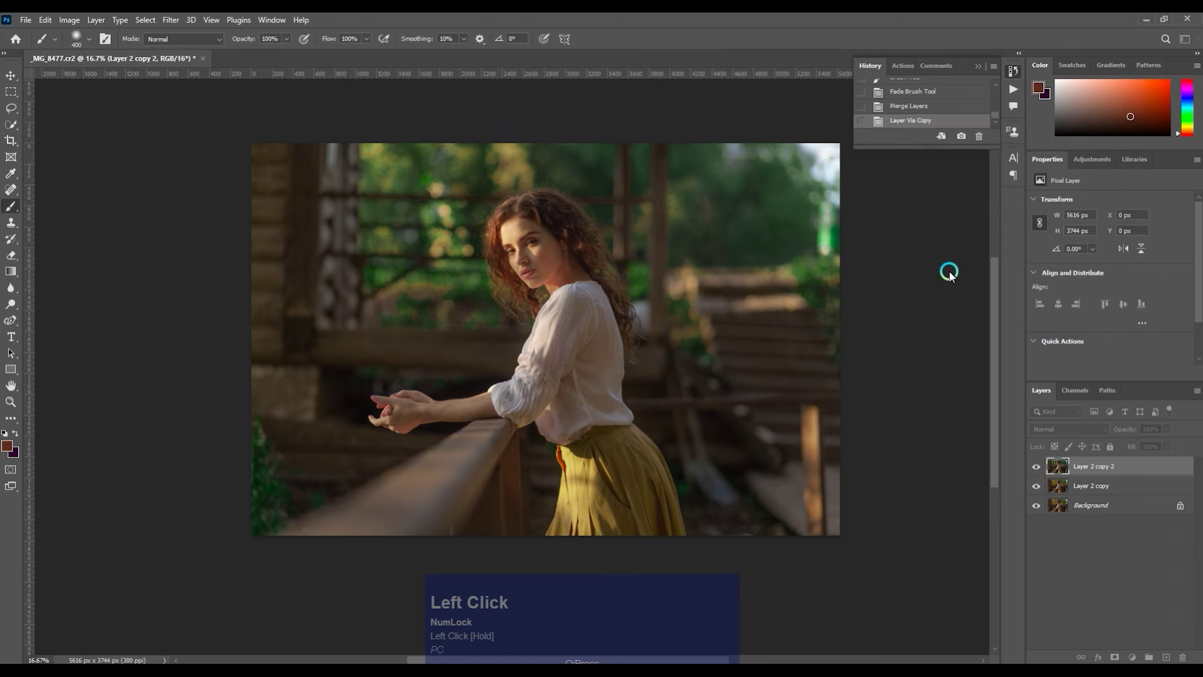
Warm the scene with Hue/Saturation on a copy and hide it behind a black mask.
key(space)
key(b)
key(])
key(])
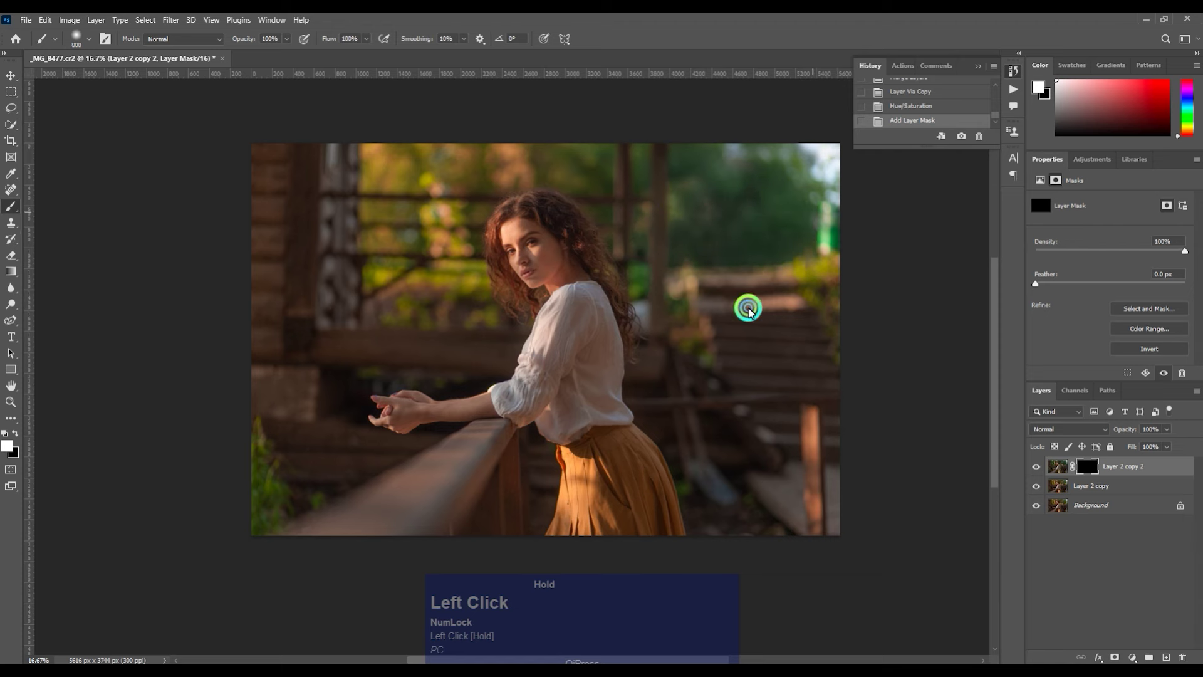
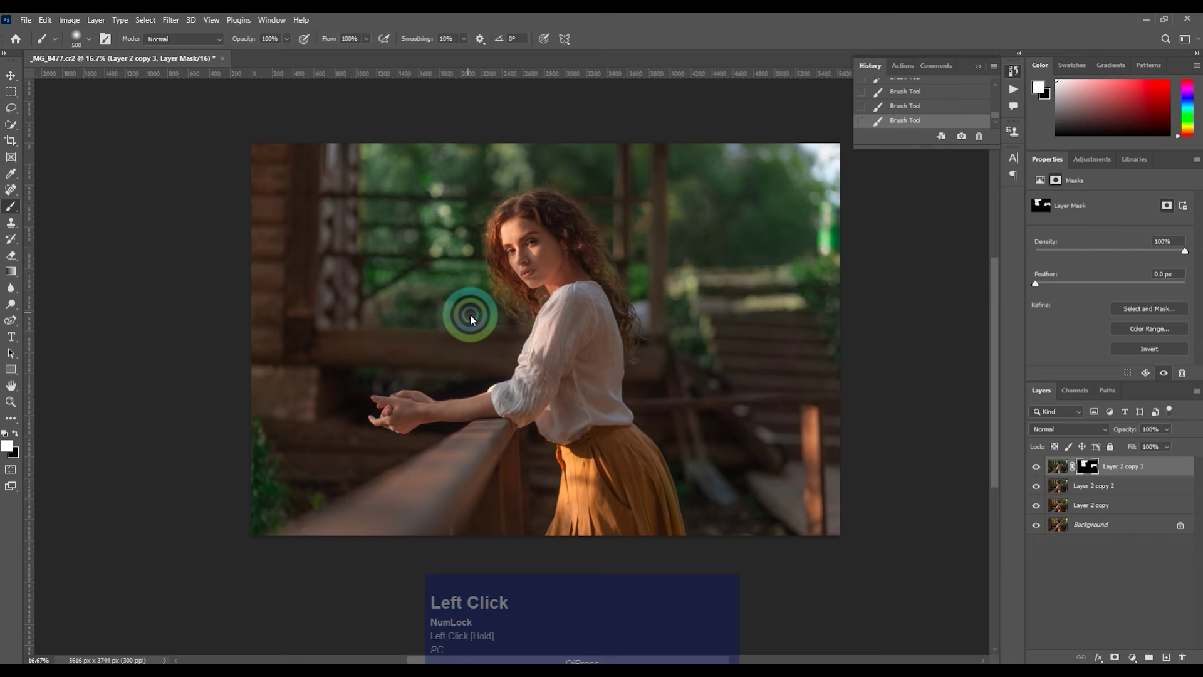
Paint the masked copy into the background and fade the last stroke to 58%.
drag(651, 215, 934, 191)
key(ctrl+=)
key([)
key([)
drag(472, 179, 693, 183)
key(ctrl+shift+f)
click(588, 225)
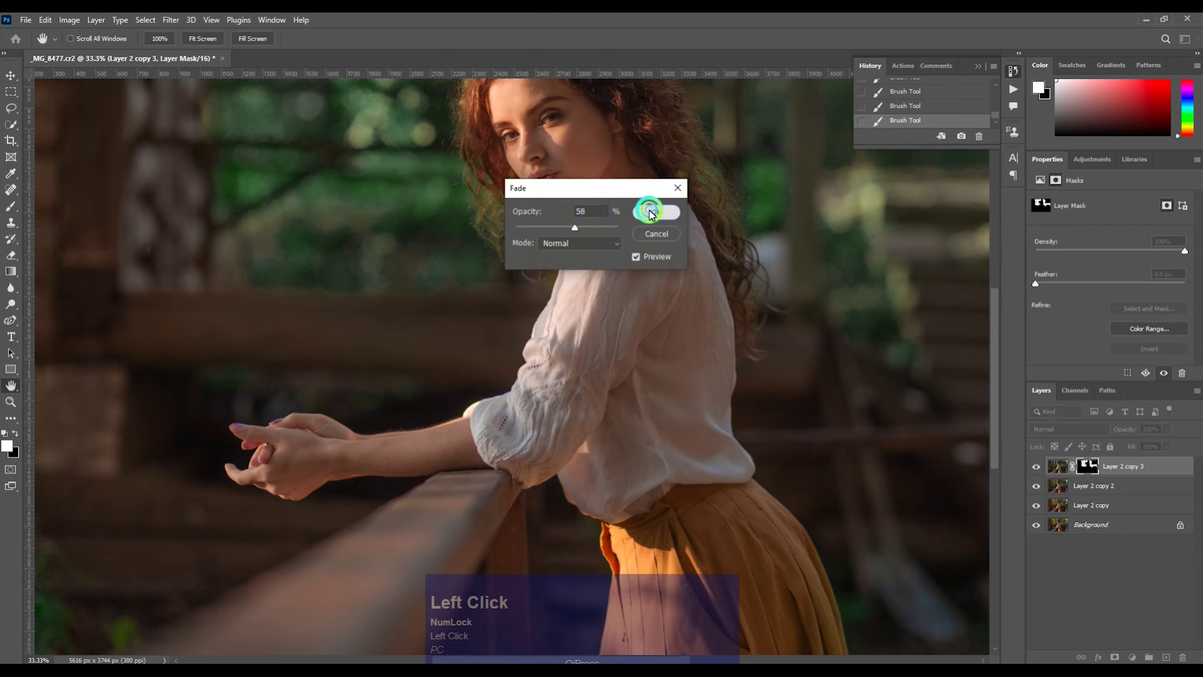
Apply the previous faded adjustment at 58% and merge it down into the layer beneath.
key(ctrl+-)
click(1095, 491)
key(ctrl+e)
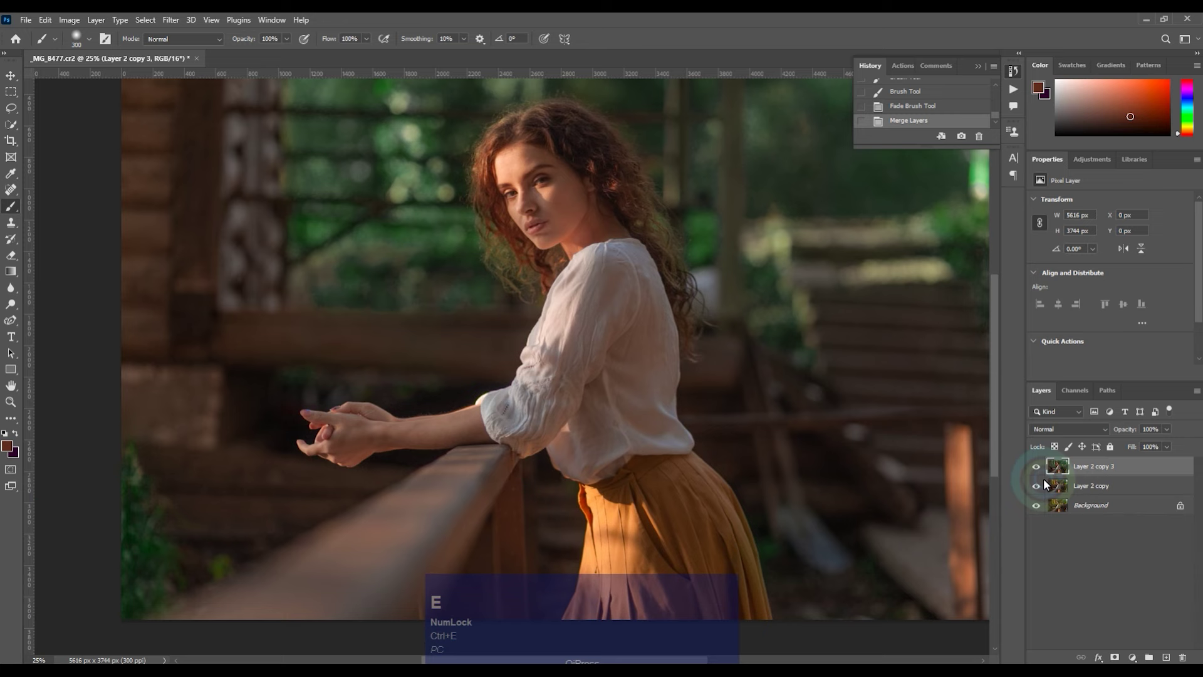
click(1042, 469)
key(space)
click(638, 305)
key(space)
Duplicate the layer and darken/saturate its reds with a Color Balance adjustment.
key(ctrl+j)
key(ctrl+b)
key(ctrl+=)
drag(862, 315, 680, 320)
key(ctrl+=)
drag(813, 317, 1120, 661)
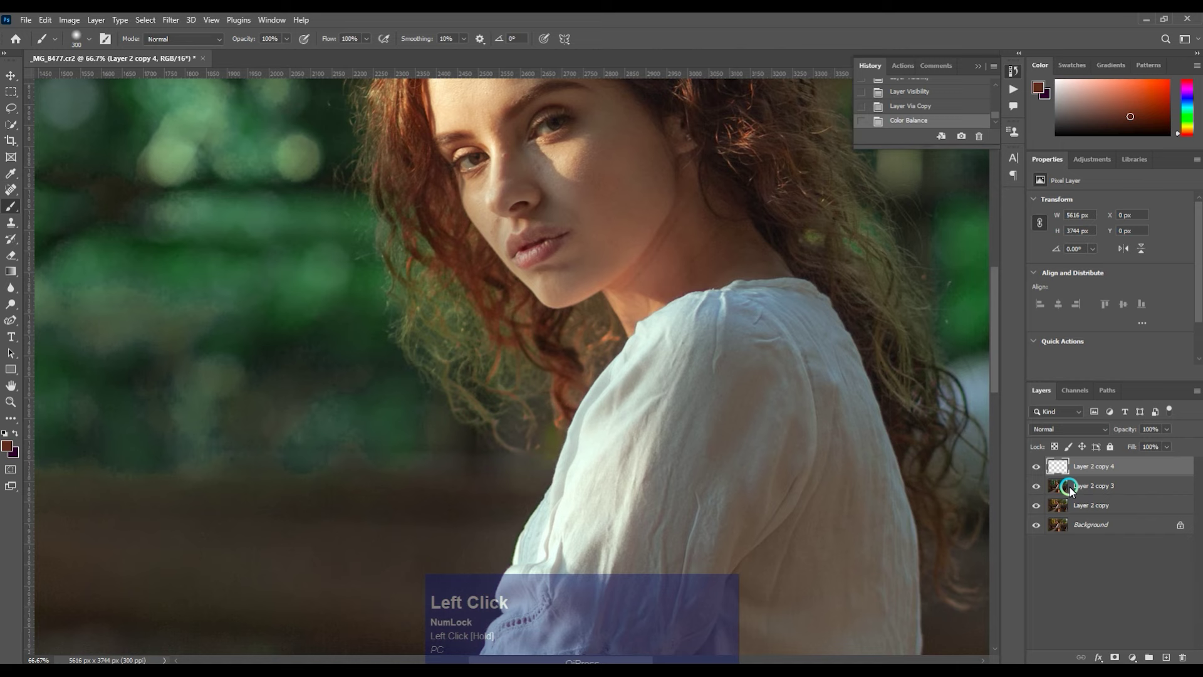
key(space)
drag(617, 392, 618, 392)
key(space)
Brush the colour-balanced copy into the larger areas of the portrait through its mask.
key(b)
key(])
drag(521, 254, 713, 400)
key([)
click(717, 403)
key(ctrl+-)
key(])
key(])
click(638, 538)
key(space)
click(698, 438)
key(space)
drag(656, 357, 742, 481)
key(space)
click(725, 315)
key([)
key([)
click(643, 355)
key([)
key([)
Paint the adjustment into smaller details with a finer brush, then broader strokes again.
drag(622, 488, 504, 325)
key([)
key([)
drag(427, 359, 437, 370)
key([)
key([)
key([)
key([)
click(448, 342)
key(])
key(])
key(])
key(])
key(])
click(569, 430)
key(])
drag(687, 434, 765, 161)
key(space)
click(779, 361)
key(space)
click(752, 277)
Zoom to review the painted result and adjust the copy's settings in the Layers panel.
key(ctrl+-)
key(ctrl+=)
click(1041, 472)
key(ctrl+-)
key(ctrl+=)
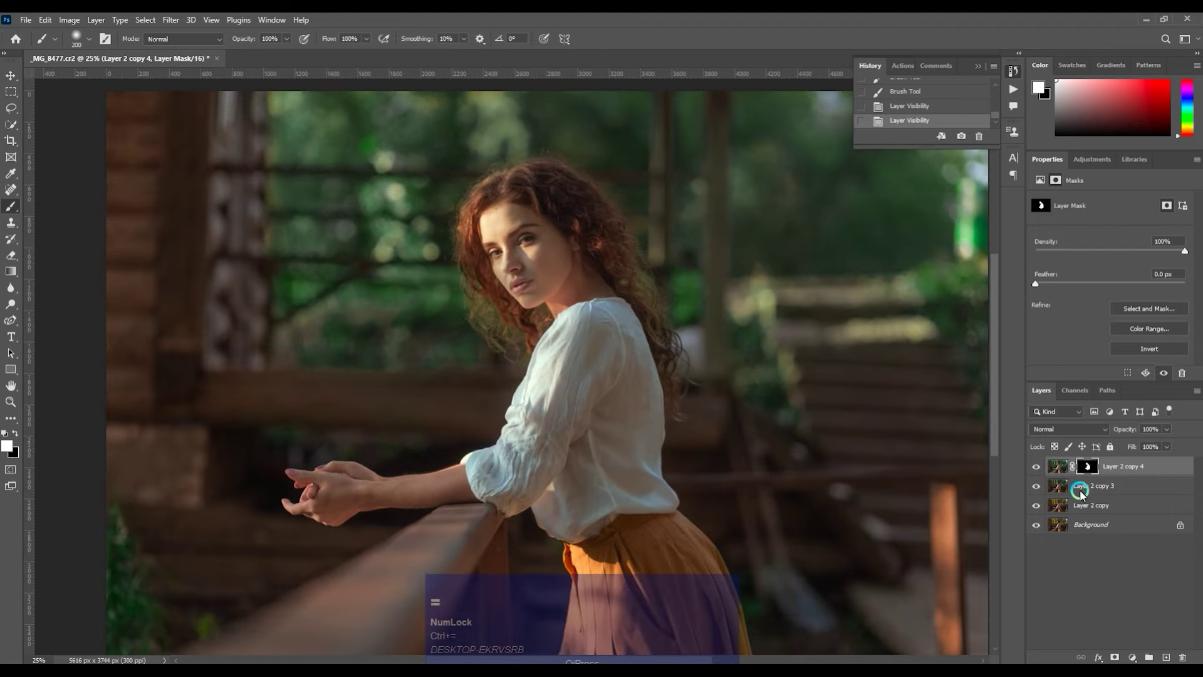
click(1105, 492)
Merge the copy down, duplicate again and darken the reds with Hue/Saturation.
key(ctrl+e)
key(space)
click(530, 387)
key(space)
key(ctrl+j)
key(ctrl+u)
drag(898, 175, 556, 444)
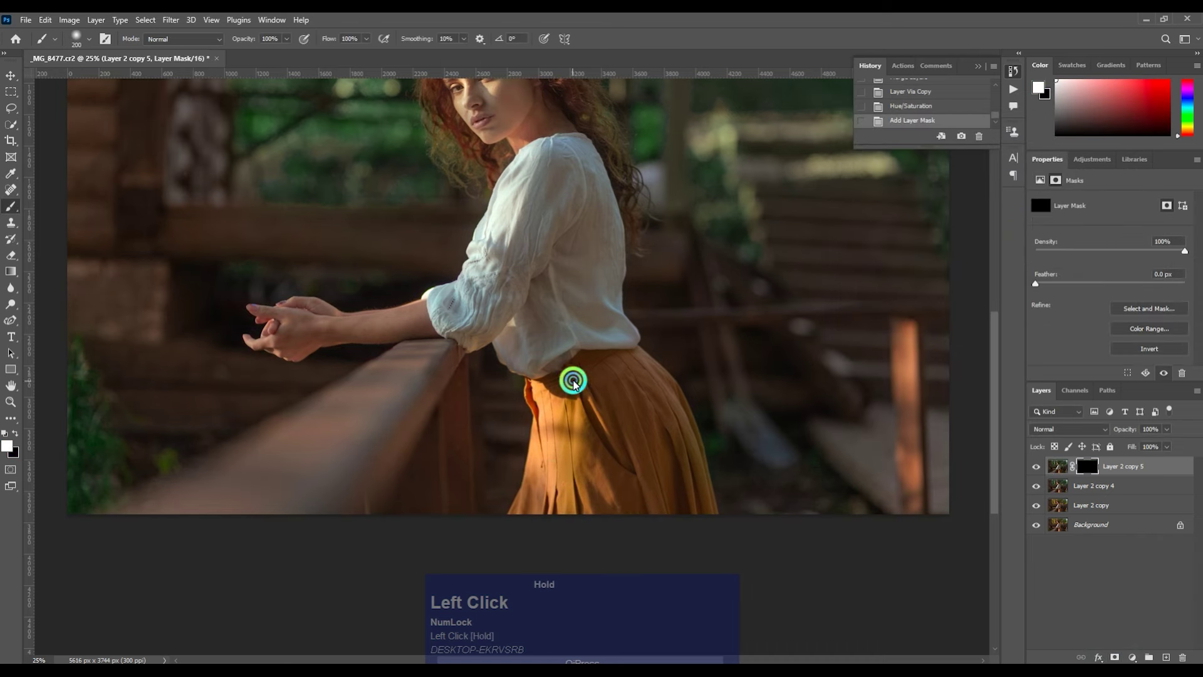
Brush the darker reds onto the skirt through the mask and merge the copy down.
key(])
key(])
drag(566, 402, 567, 400)
key([)
drag(548, 391, 741, 387)
key(ctrl+-)
key(space)
click(584, 385)
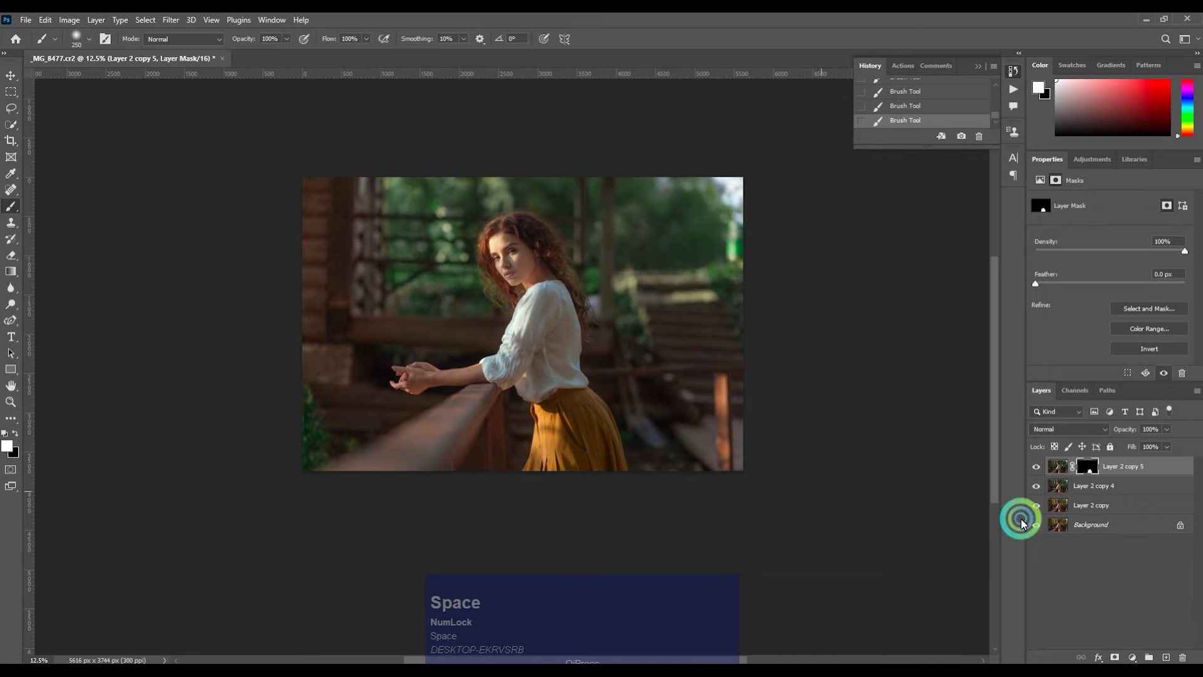
click(1076, 493)
key(ctrl+e)
Duplicate the layer and fill the new copy with solid black.
key(ctrl+j)
key(alt+BackSpace)
key(ctrl+u)
drag(892, 273, 753, 351)
key(alt+t)
Render a Lens Flare centred top-left on the black layer, tint it warm orange and blend it in Screen mode.
click(239, 222)
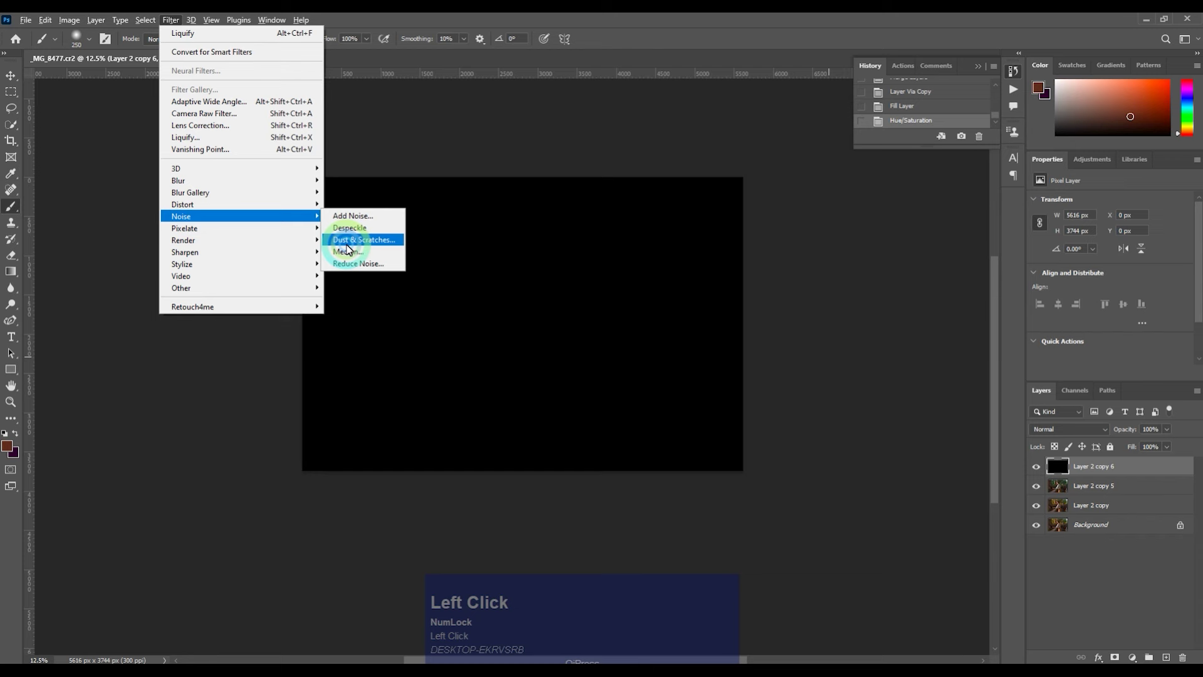
click(355, 256)
key(alt+t)
drag(231, 241, 675, 174)
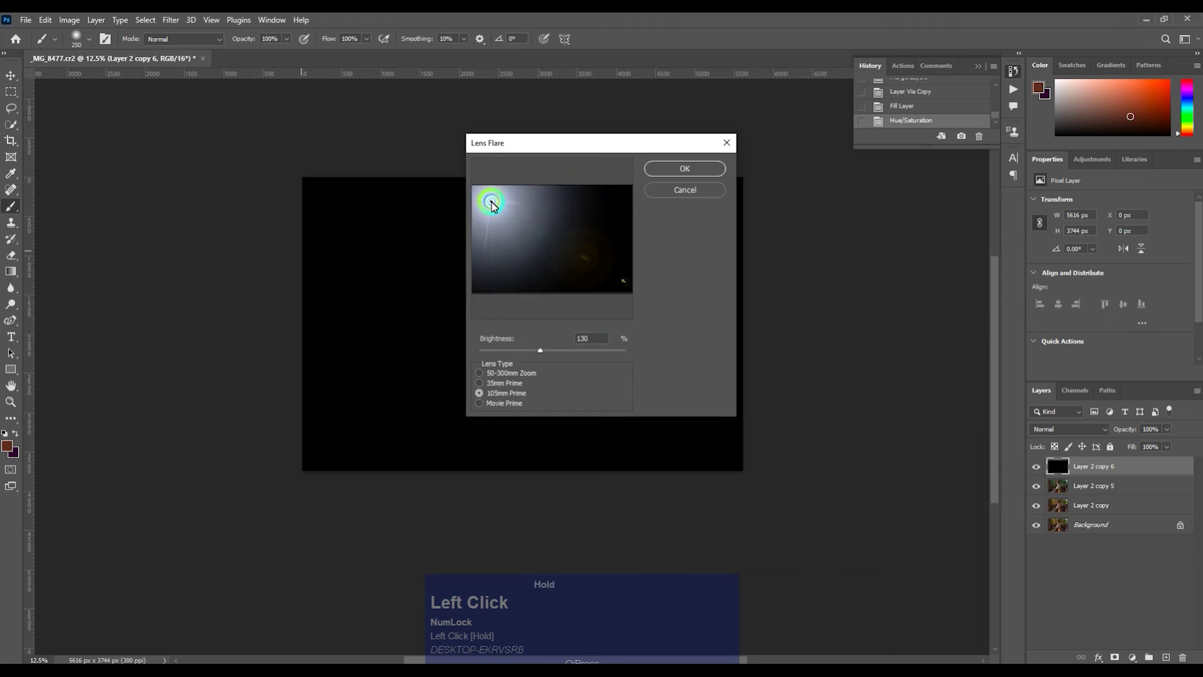
key(ctrl+u)
drag(1078, 280, 1096, 143)
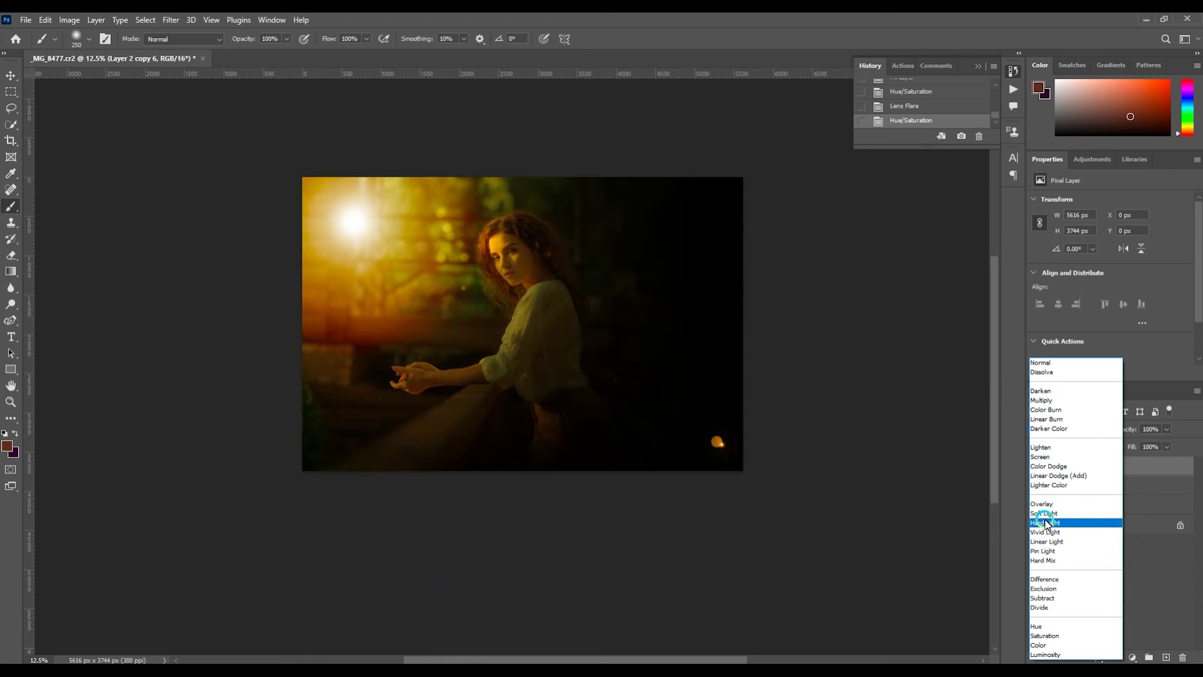
click(1047, 460)
Darken the flare layer's midtones with a Levels adjustment.
key(ctrl+l)
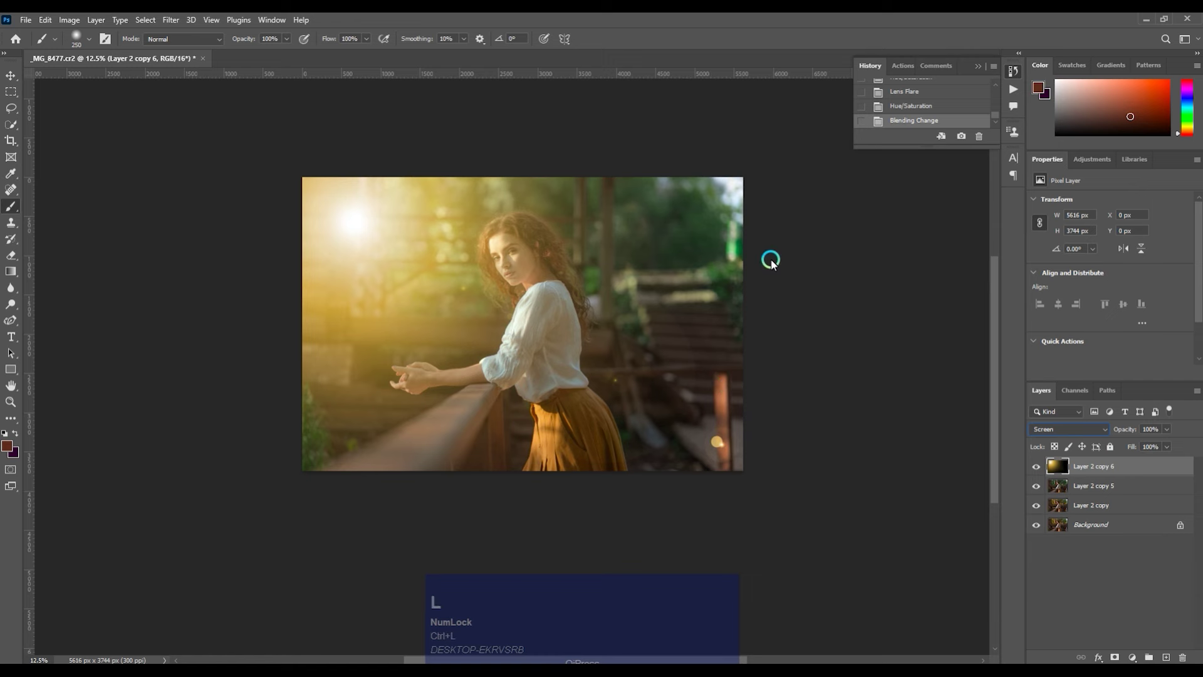
key(ctrl+l)
key(space)
click(731, 278)
key(ctrl+l)
key(ctrl+l)
key(space)
click(787, 354)
key(space)
key(ctrl+l)
key(space)
click(640, 301)
key(space)
key(ctrl+l)
drag(791, 242, 912, 127)
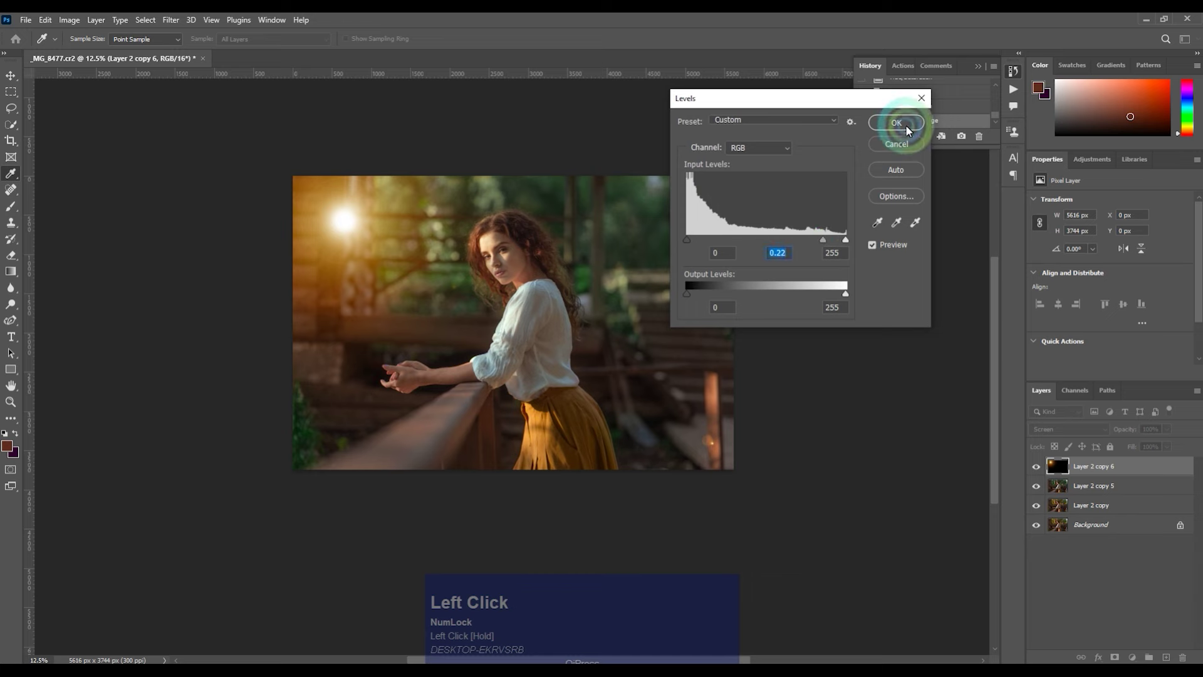
key(space)
Confirm Levels, then free-transform the flare larger and shift its glow across the top-left.
click(479, 291)
key(space)
key(ctrl+t)
drag(386, 294, 355, 440)
drag(355, 441, 527, 367)
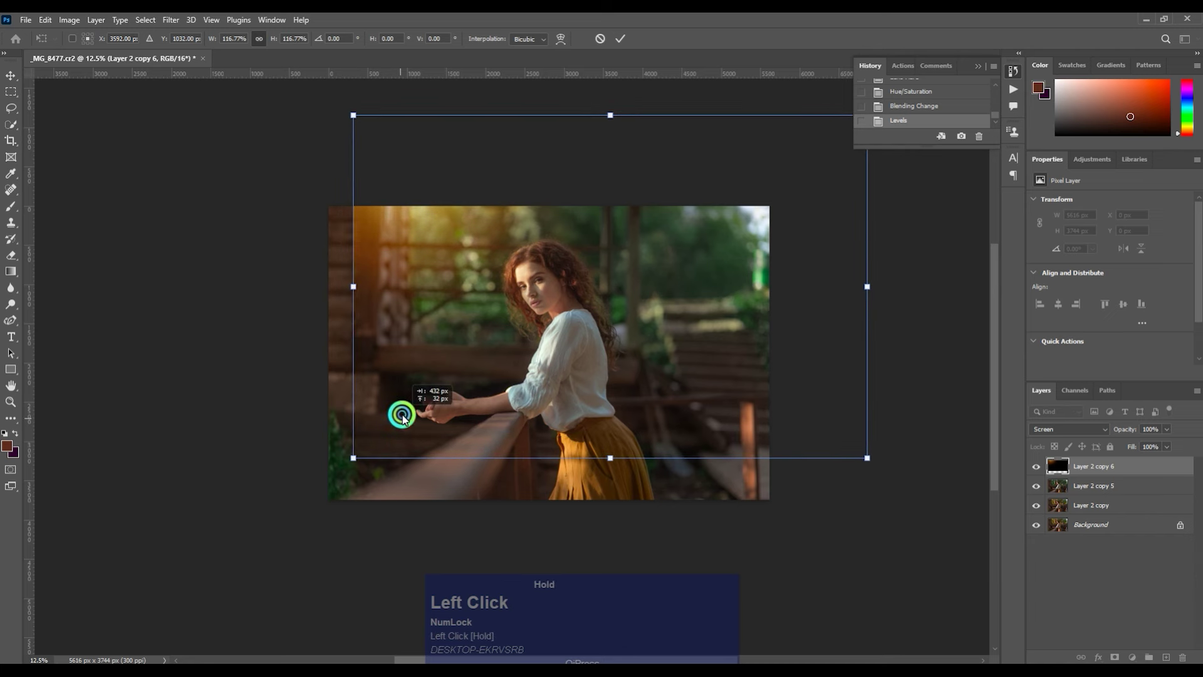
key(space)
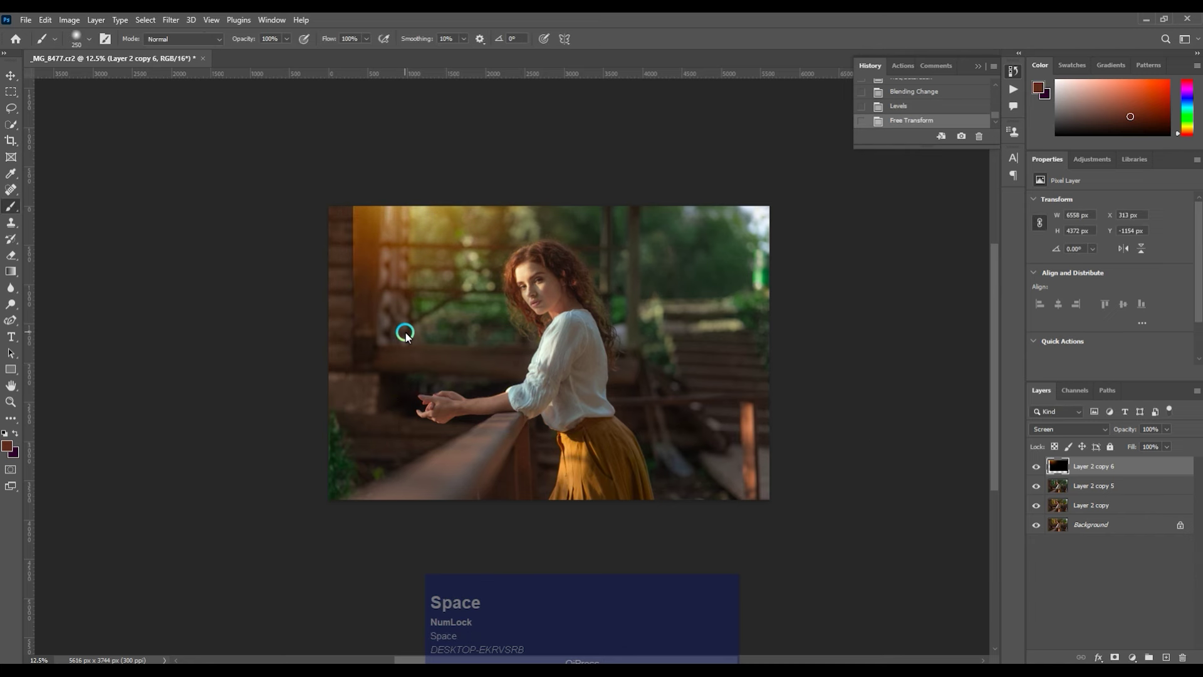
key(ctrl+t)
double_click(360, 289)
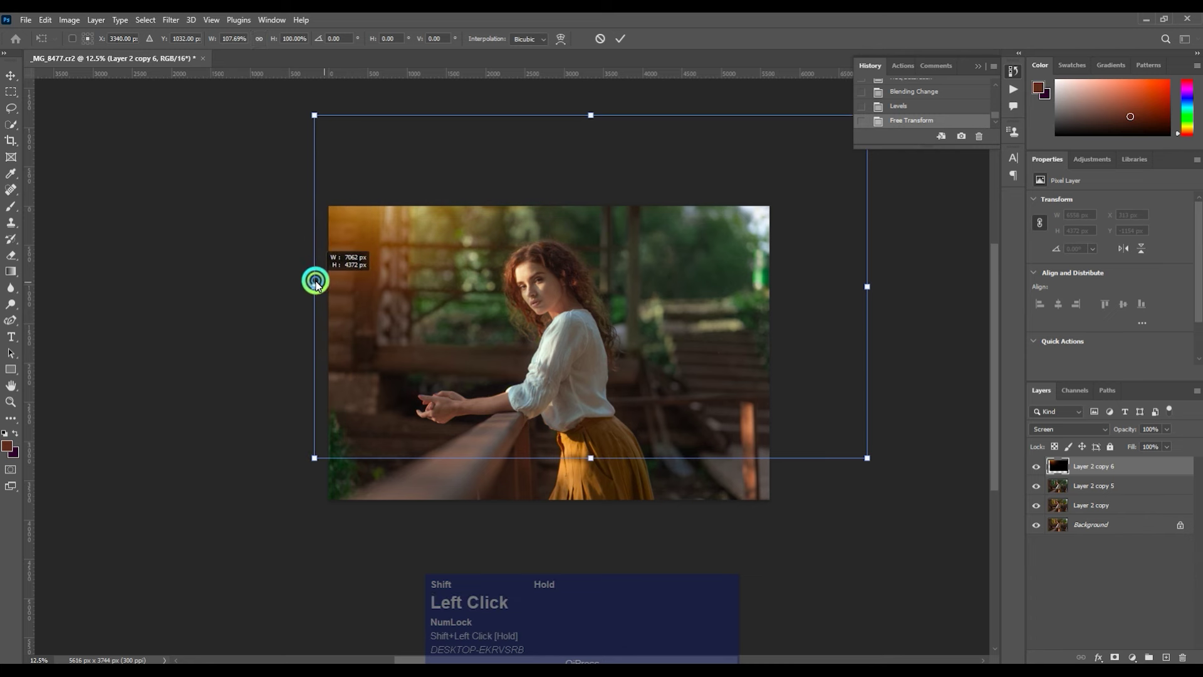
drag(373, 287, 353, 290)
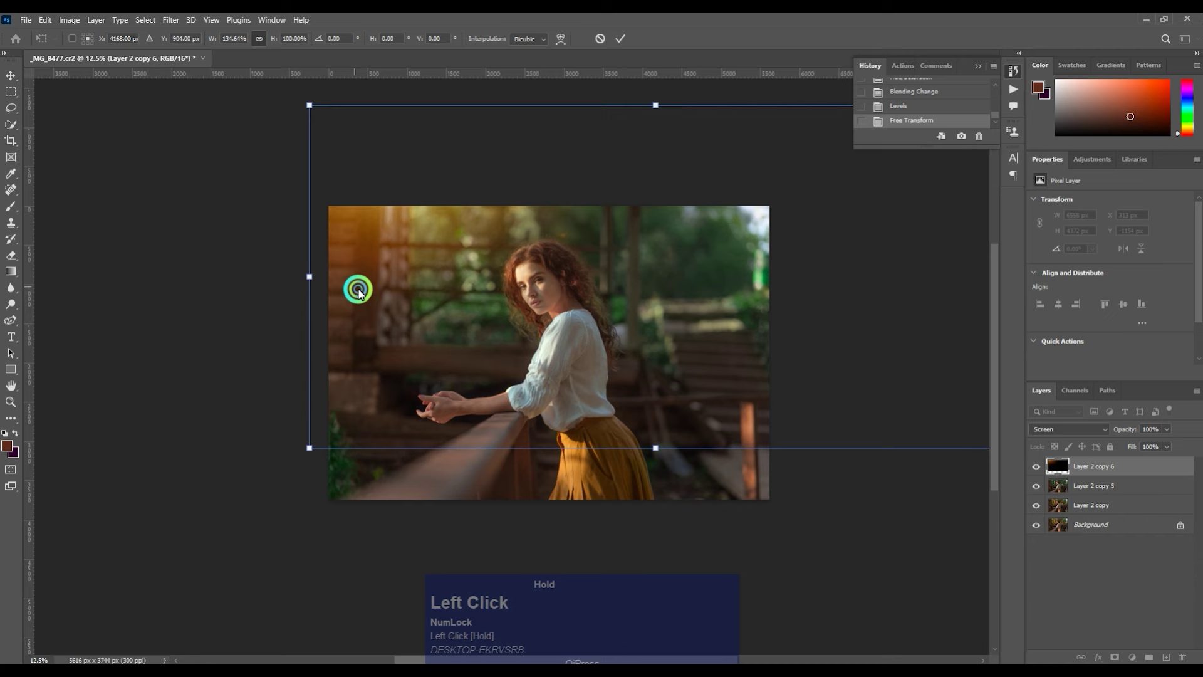
Erase parts of the flare over the woman and scene with a large soft Eraser, undoing one stroke.
text(e]]]]]])
key(])
text(]]]]]]]]])
drag(317, 265, 589, 354)
key([)
key([)
key([)
click(579, 321)
key([)
key(ctrl+z)
Toggle the flare layer's visibility to compare before and after.
click(1044, 462)
key(space)
click(722, 431)
key(space)
click(1098, 496)
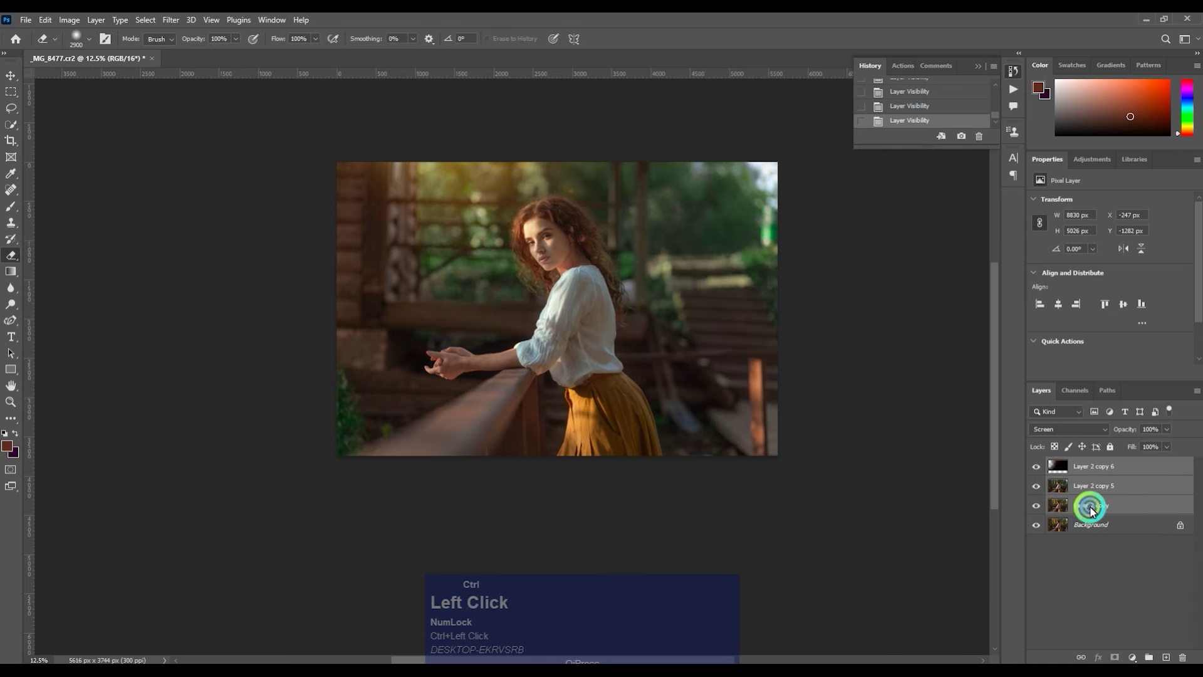
Merge the visible layers, duplicate the result and Gaussian-blur the copy.
key(ctrl+e)
click(1042, 473)
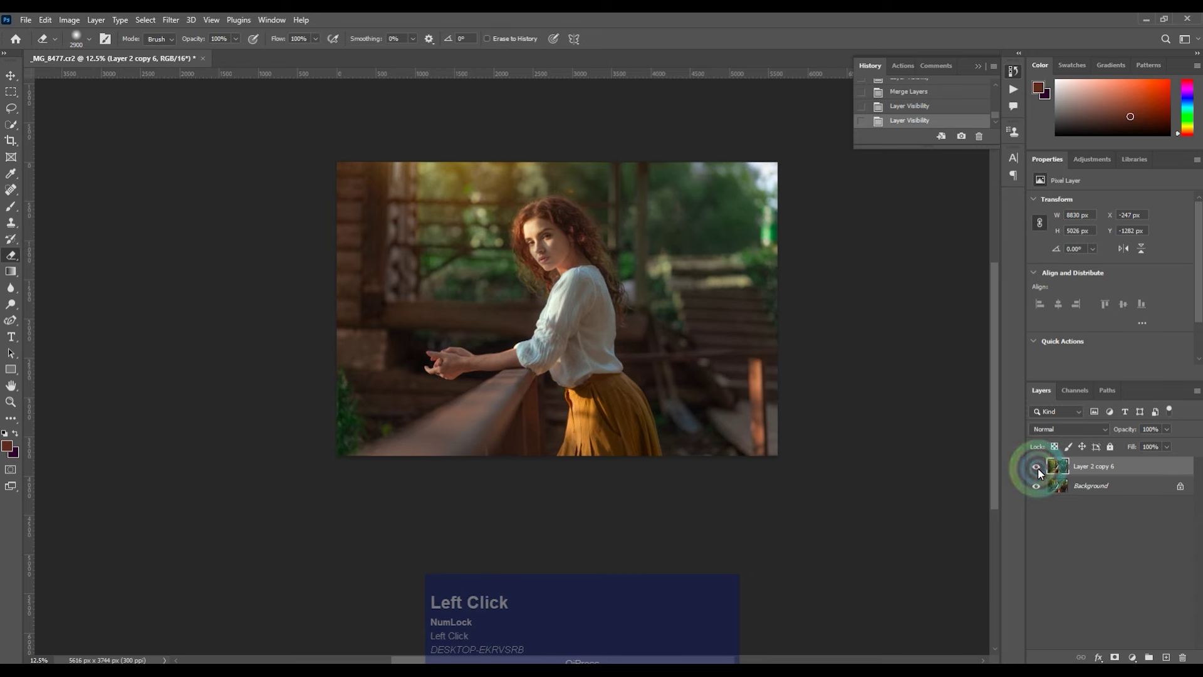
key(ctrl+=)
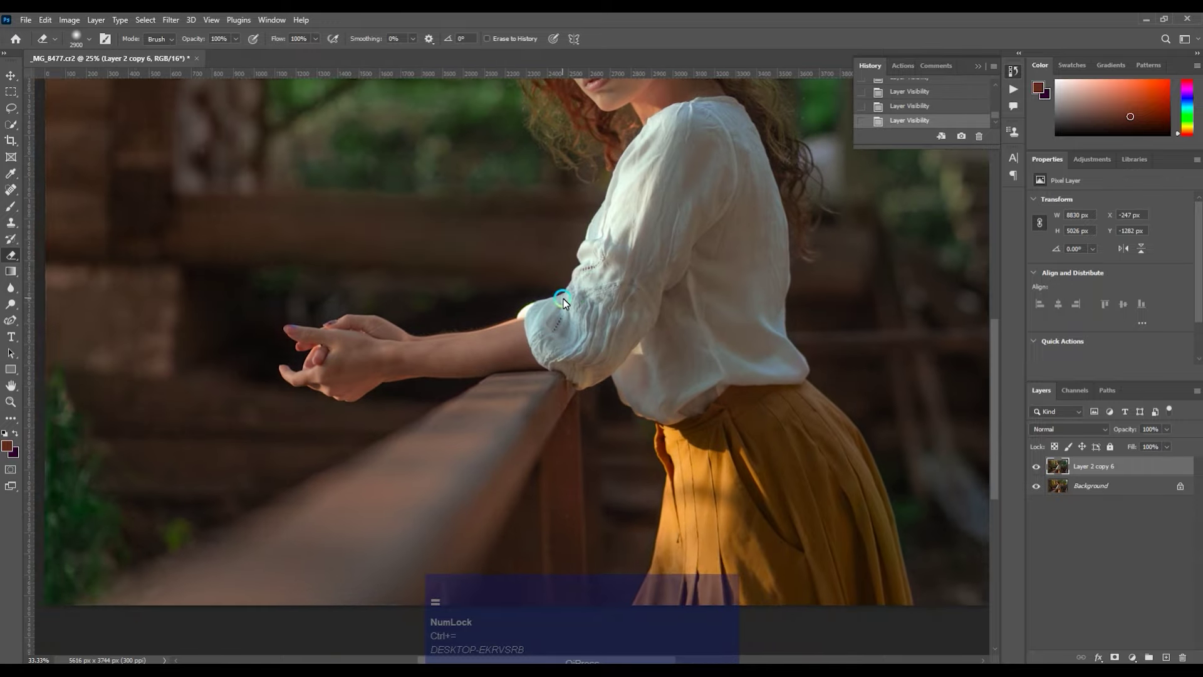
key(space)
click(625, 251)
key(space)
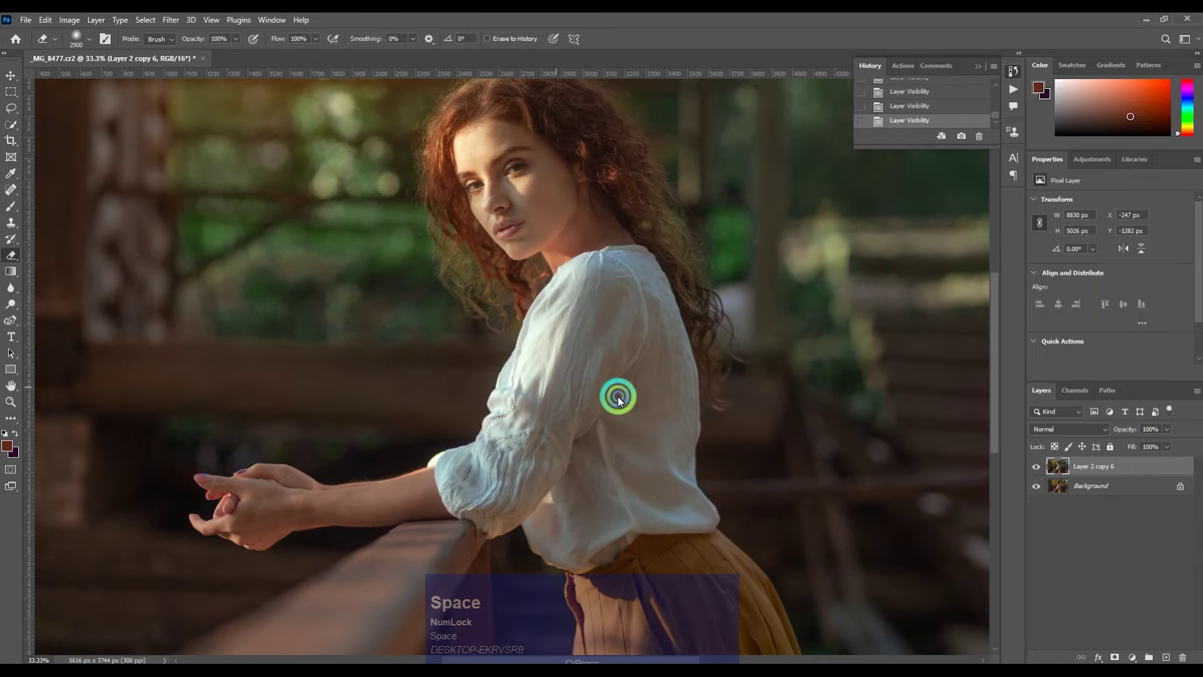
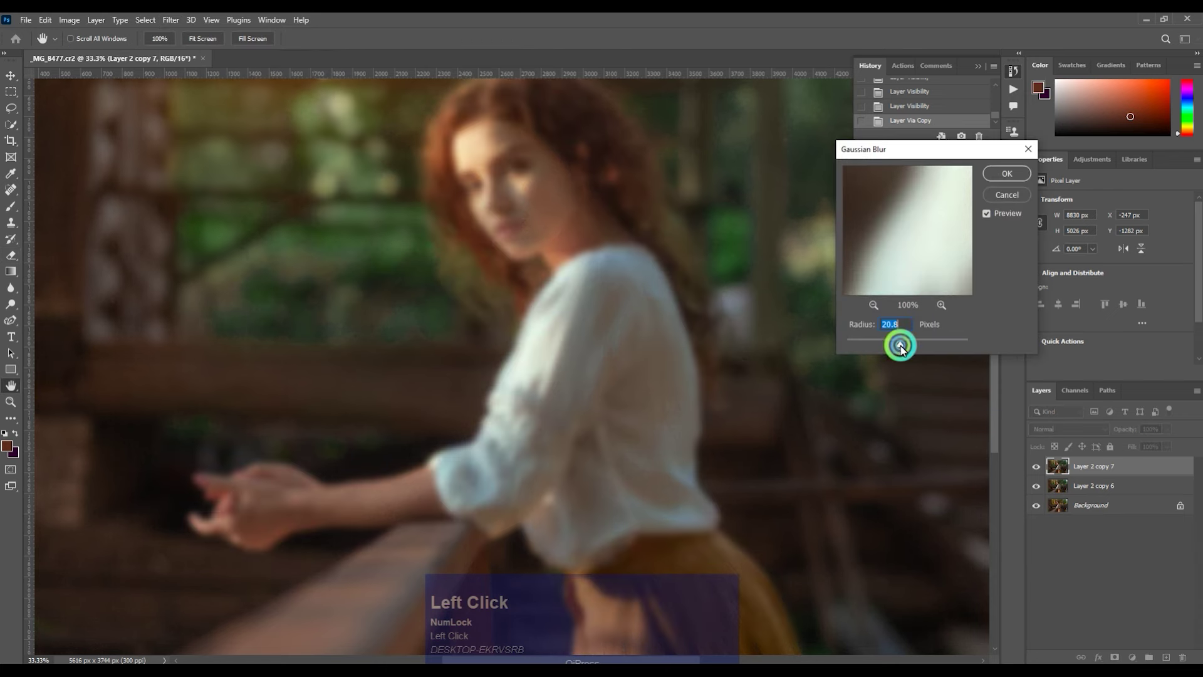
click(895, 347)
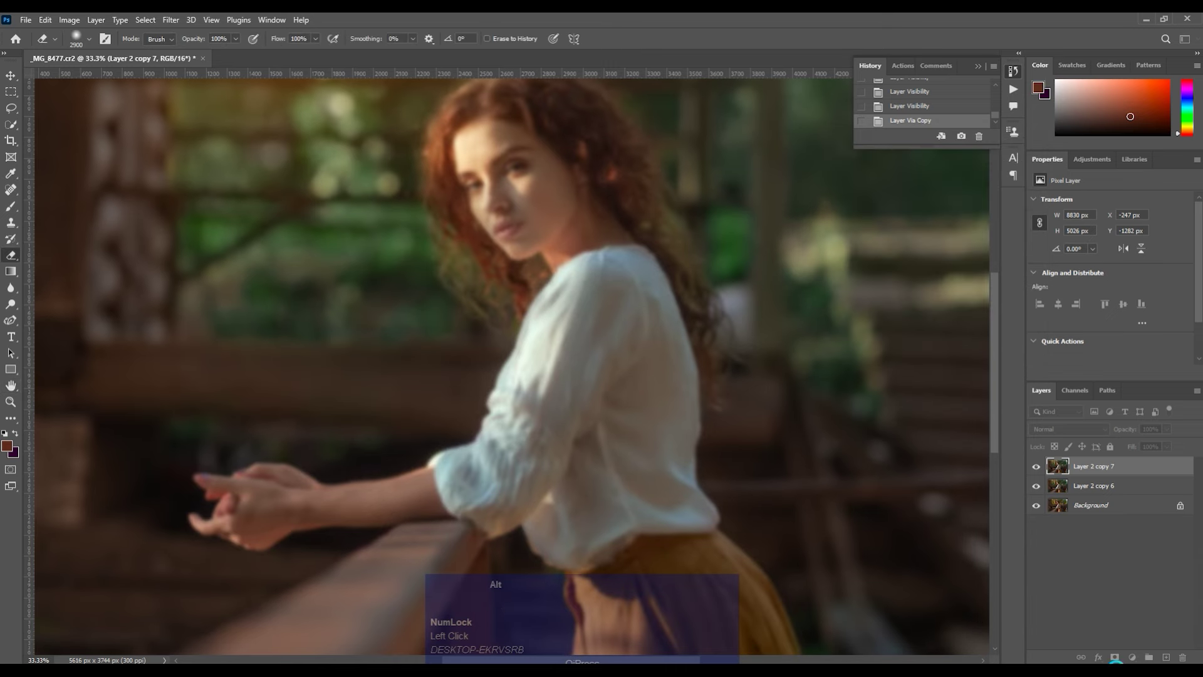
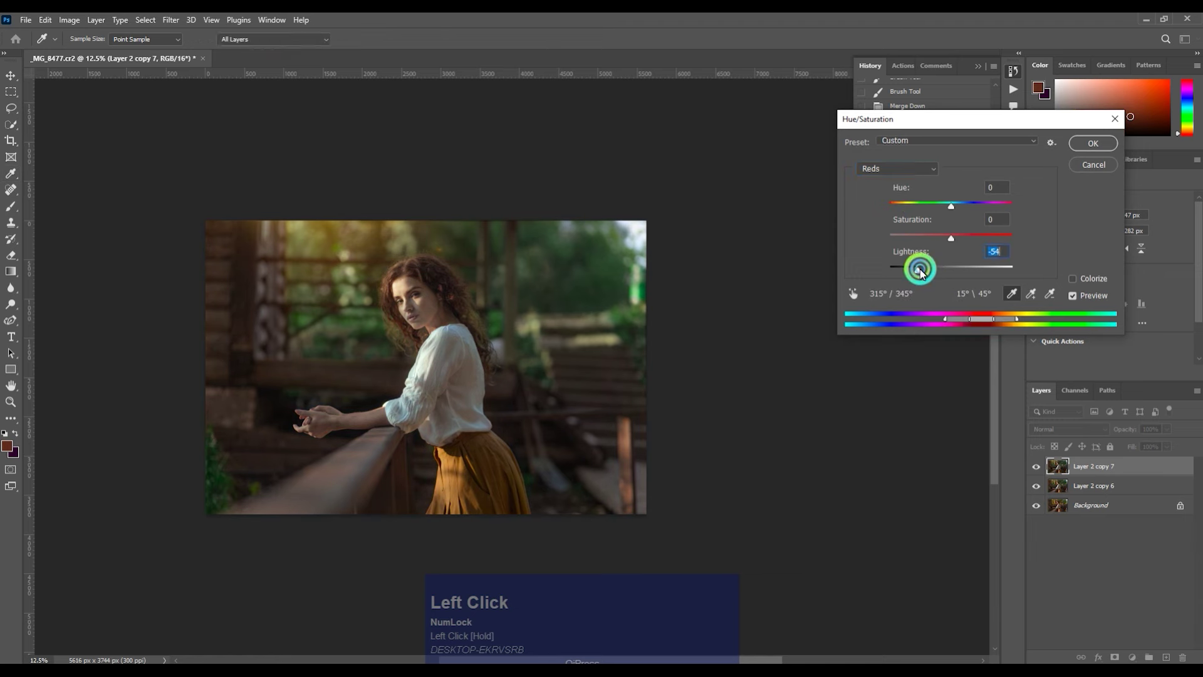
Paint the blurred copy with Reds at -54 lightness into the mask over chosen areas.
key(])
text(]]]])
drag(567, 364, 399, 352)
text(]][[[[)
click(354, 367)
key([)
key([)
key([)
click(524, 400)
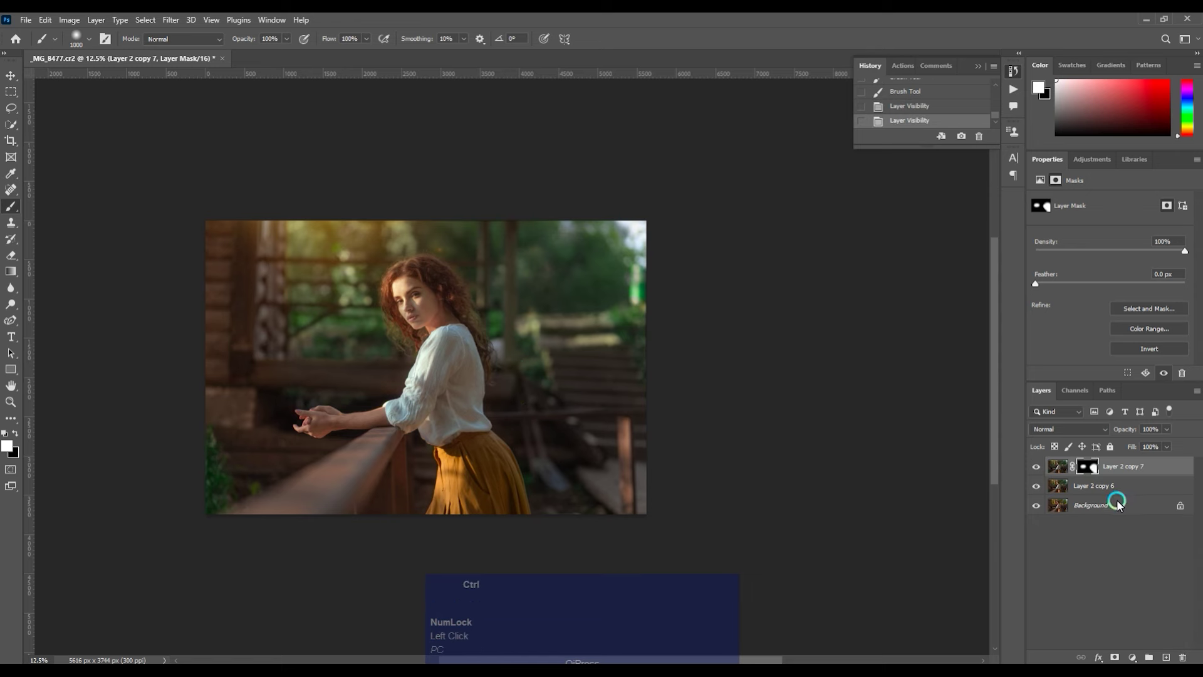
Merge the masked copy down onto the layer above the background.
key(ctrl+e)
key(space)
click(574, 380)
key(space)
Frame the face and duplicate the working layer with Ctrl+J.
click(1037, 473)
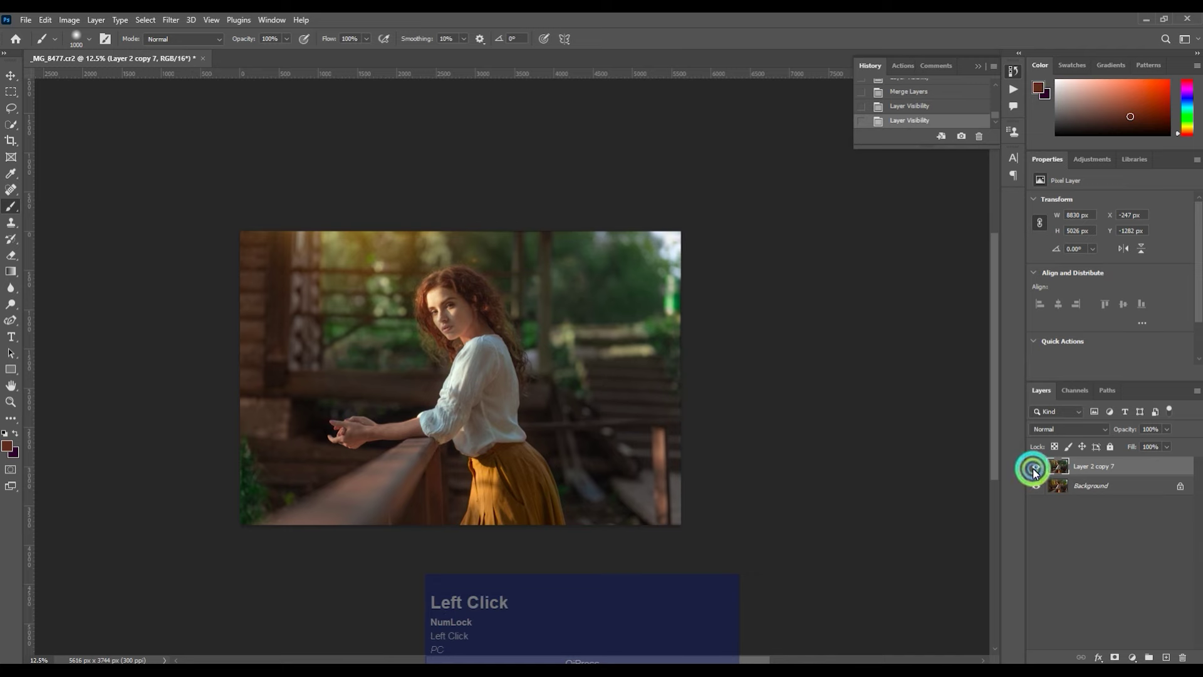
key(ctrl+=)
key(space)
click(288, 292)
key(ctrl+=)
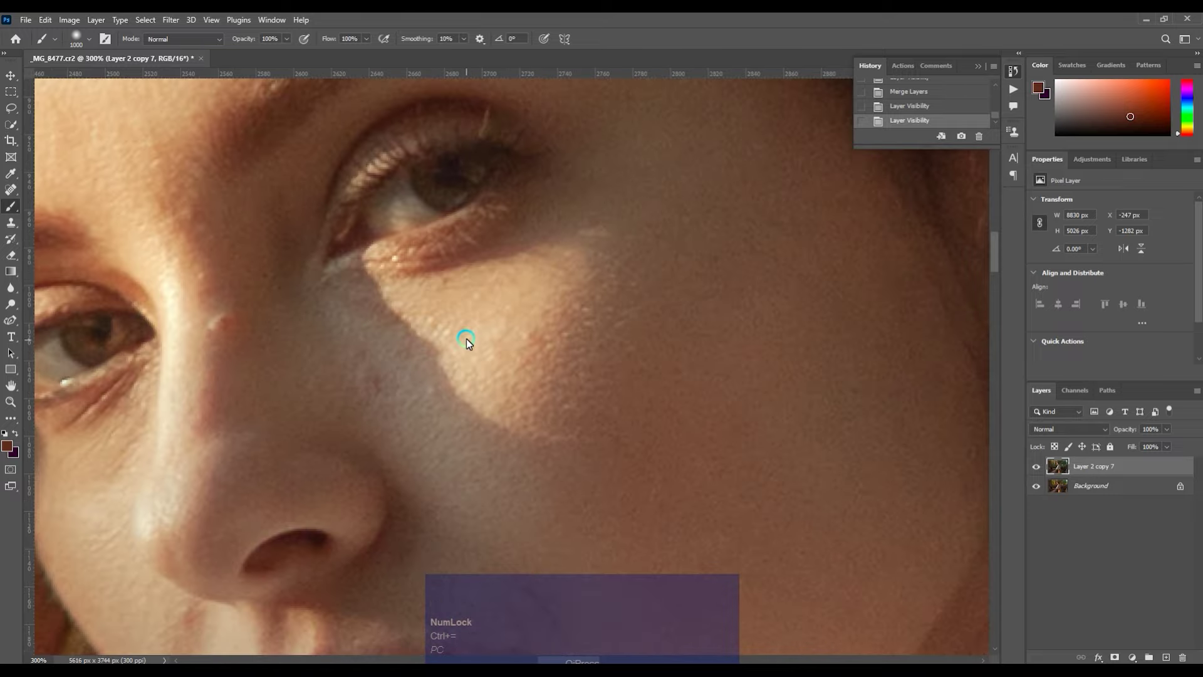
key(space)
click(398, 271)
key(space)
key(ctrl+j)
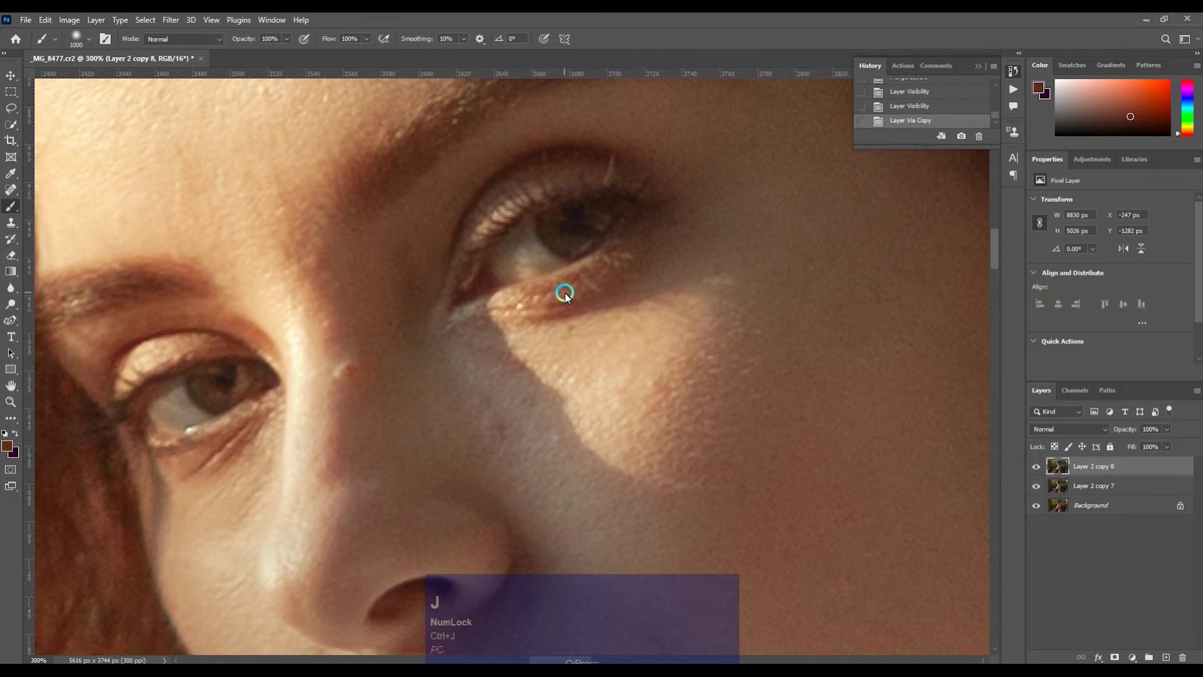
Desaturate the copy with Hue/Saturation, then adjust it with Levels and Color Balance.
key(ctrl+u)
drag(909, 238, 701, 211)
key(ctrl+l)
click(760, 243)
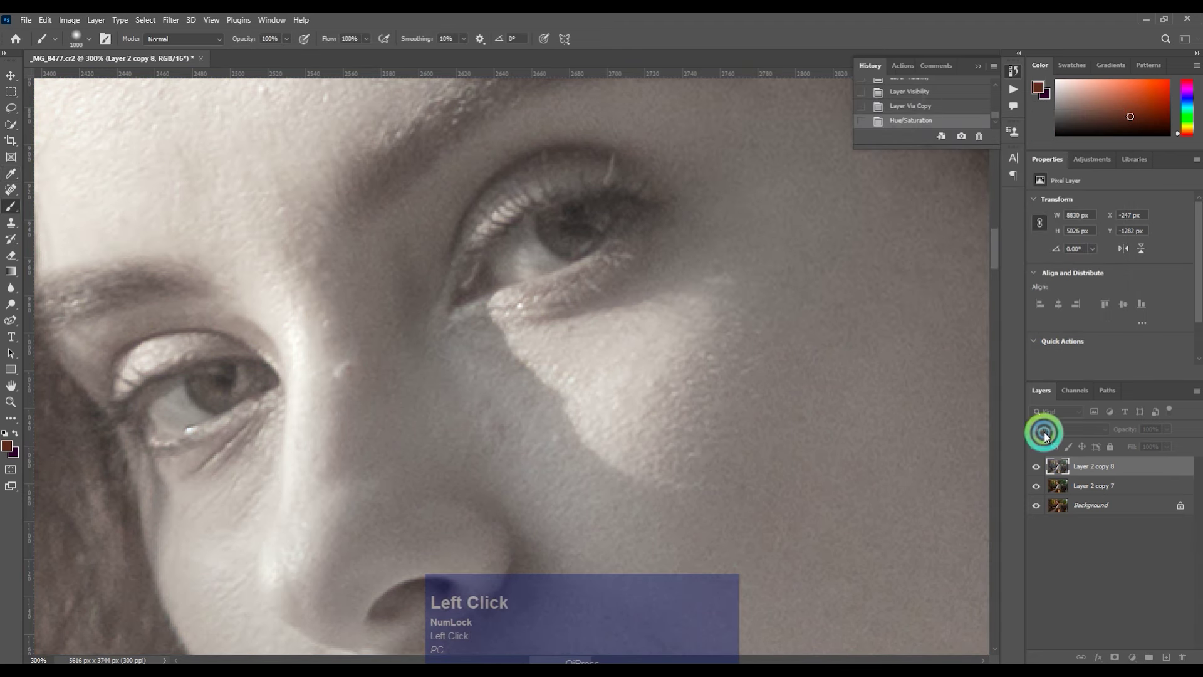
key(ctrl+b)
click(823, 282)
key(ctrl+z)
click(813, 253)
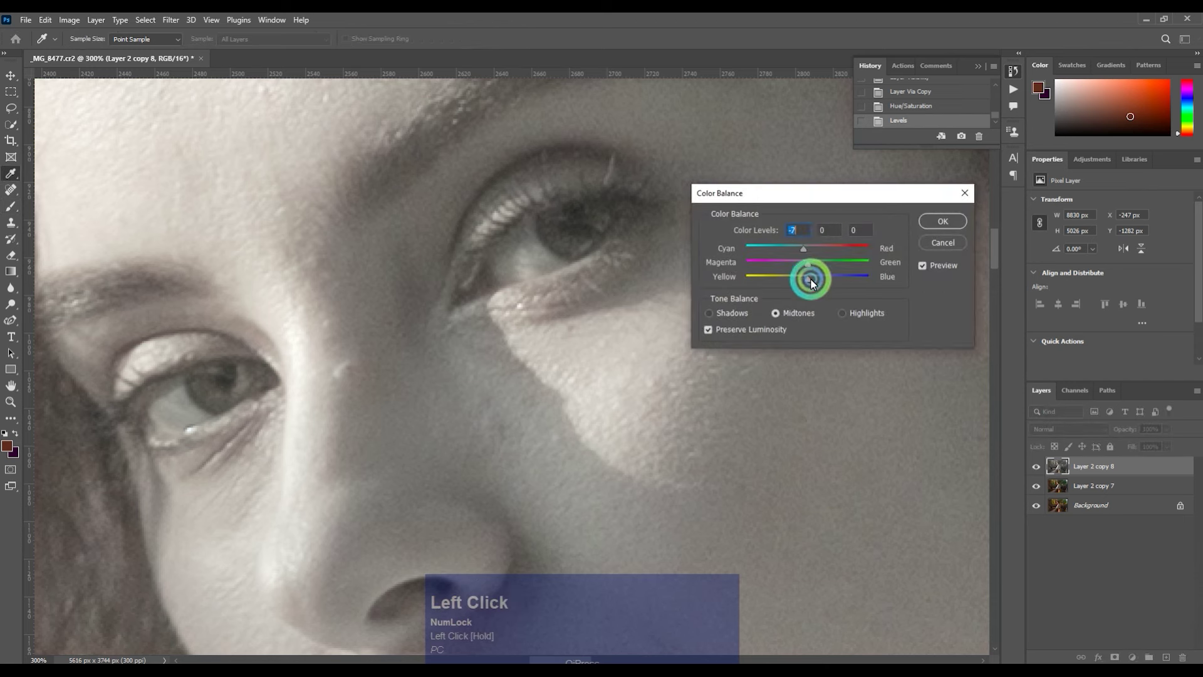
Add a black mask and paint the adjusted copy into the first parts of the face.
click(1102, 643)
key(ctrl+=)
key([)
key([)
key([)
key(space)
click(534, 254)
key(ctrl+=)
key(ctrl+-)
key(])
drag(544, 328, 611, 384)
key([)
key([)
key([)
key([)
key([)
key([)
click(604, 385)
key(])
click(597, 380)
key(])
Extend the mask painting over further face areas with resized brushes.
drag(553, 337, 425, 438)
key(space)
click(396, 438)
key(])
key(])
click(740, 270)
key(space)
click(331, 416)
key([)
key([)
key([)
key([)
key([)
key([)
click(576, 364)
key(])
key(])
key(])
key(])
click(543, 373)
key([)
key([)
click(682, 306)
Fade the copy to 48% opacity, compare with and without it, and merge it down.
key(ctrl+-)
click(1165, 434)
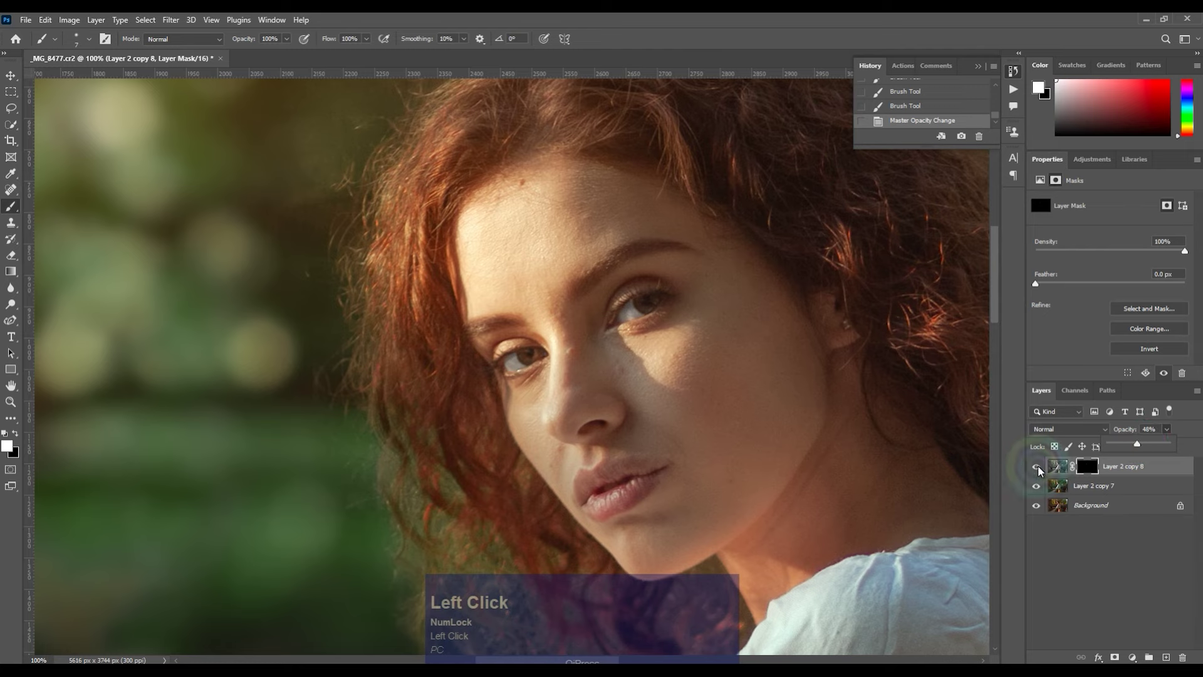
click(1085, 485)
key(ctrl+e)
key(space)
click(611, 387)
Outline the lips with the polygonal lasso, removing stray corners, and close the selection.
key(space)
key(ctrl+=)
key(space)
click(581, 363)
key(space)
key(shift+l)
key(ctrl+=)
key(shift+l)
click(546, 259)
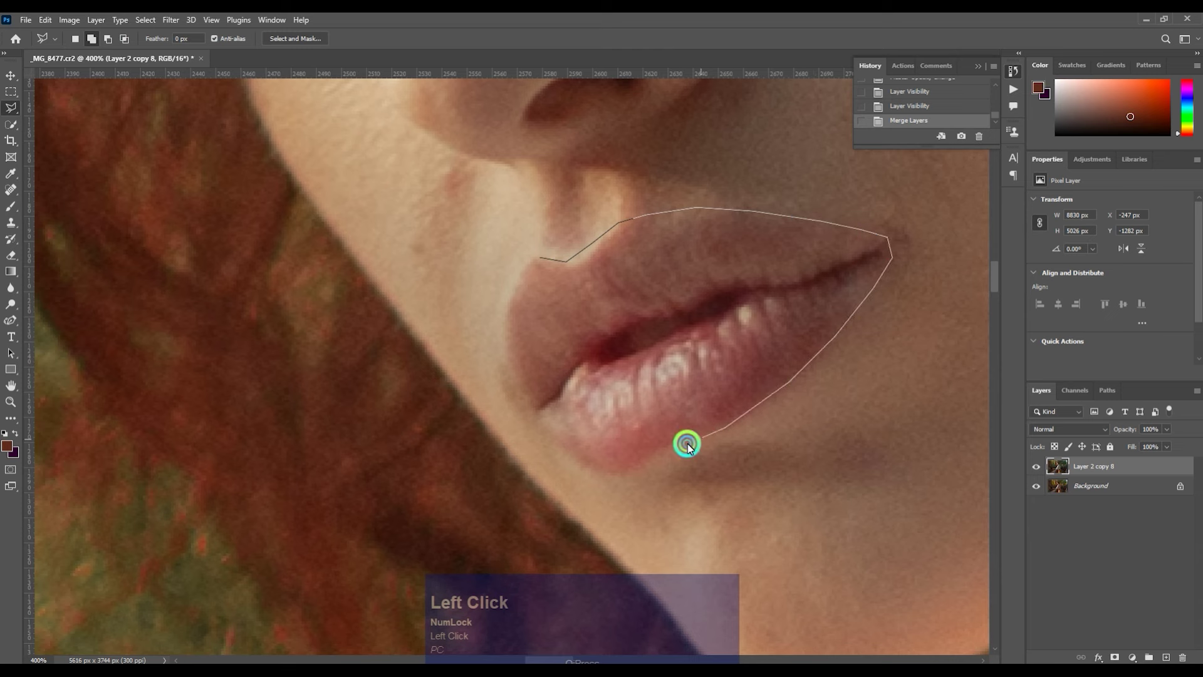
key(BackSpace)
click(568, 455)
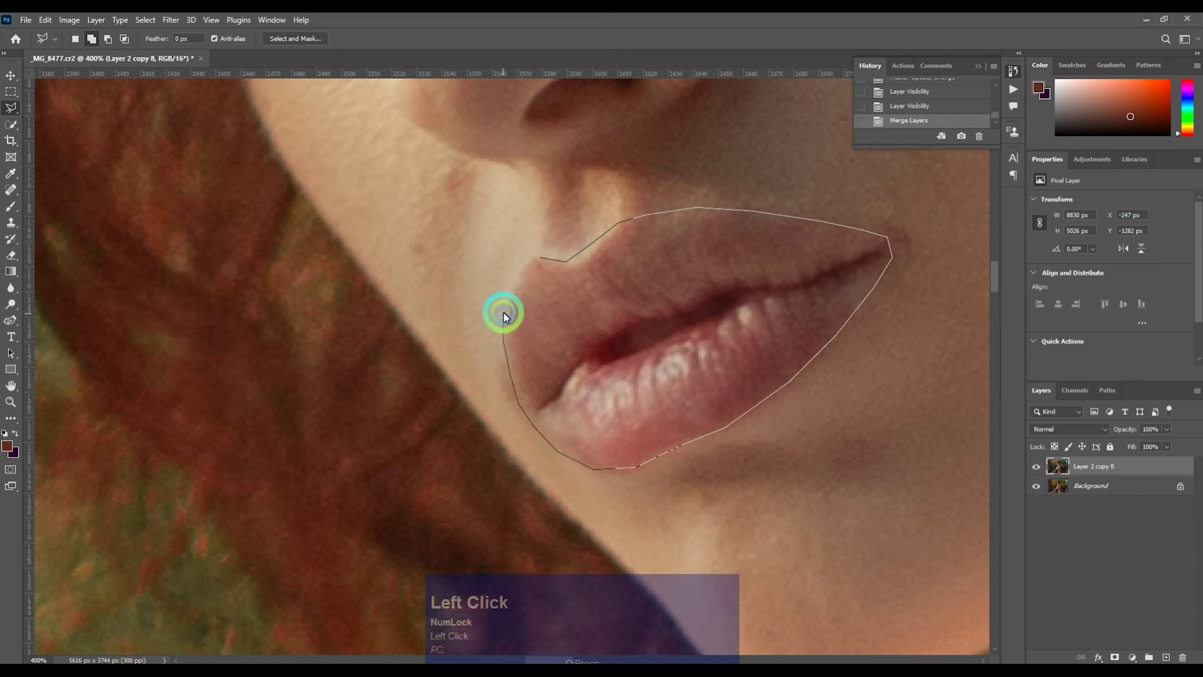
key(BackSpace)
click(513, 311)
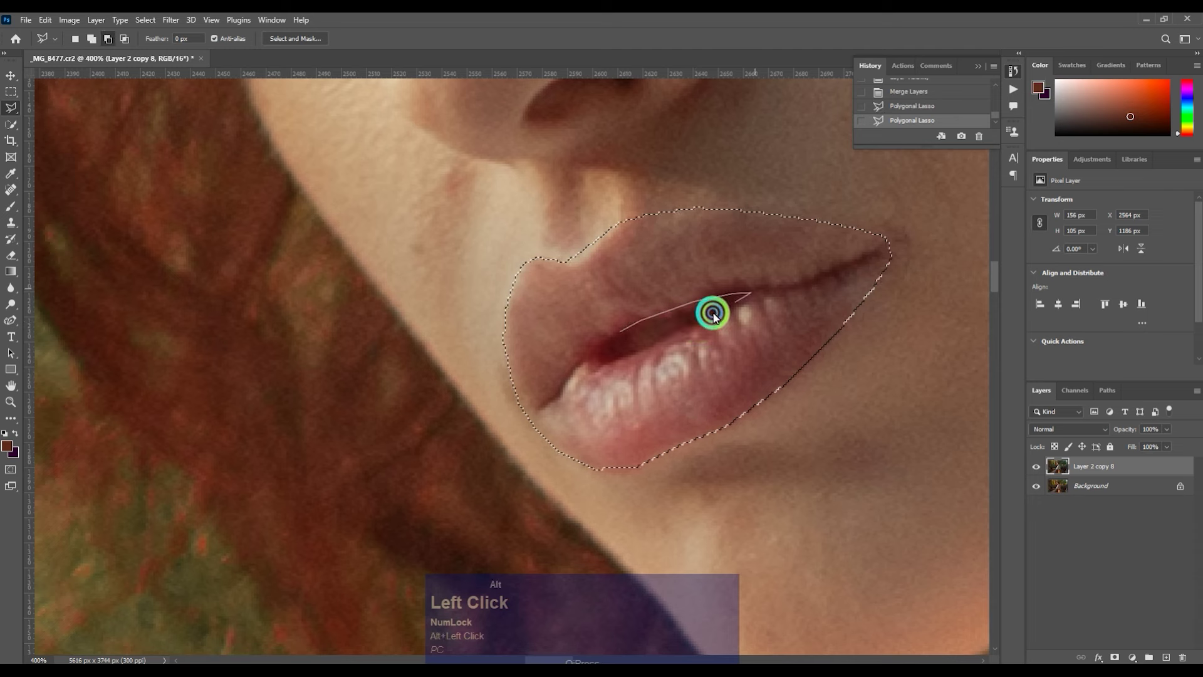
Feather the lip selection 2 px, copy it to its own layer and colourise it red at +45 saturation.
key(shift+F6)
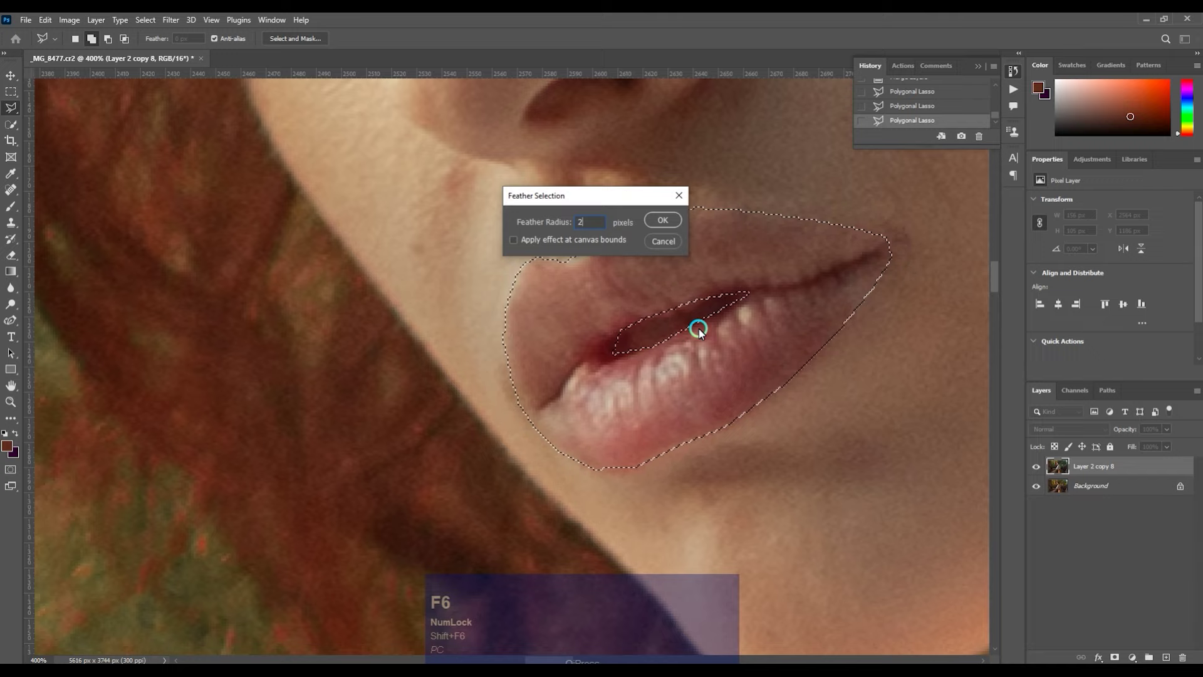
key(ctrl+-)
key(ctrl+j)
key(ctrl+u)
drag(1083, 280, 1107, 145)
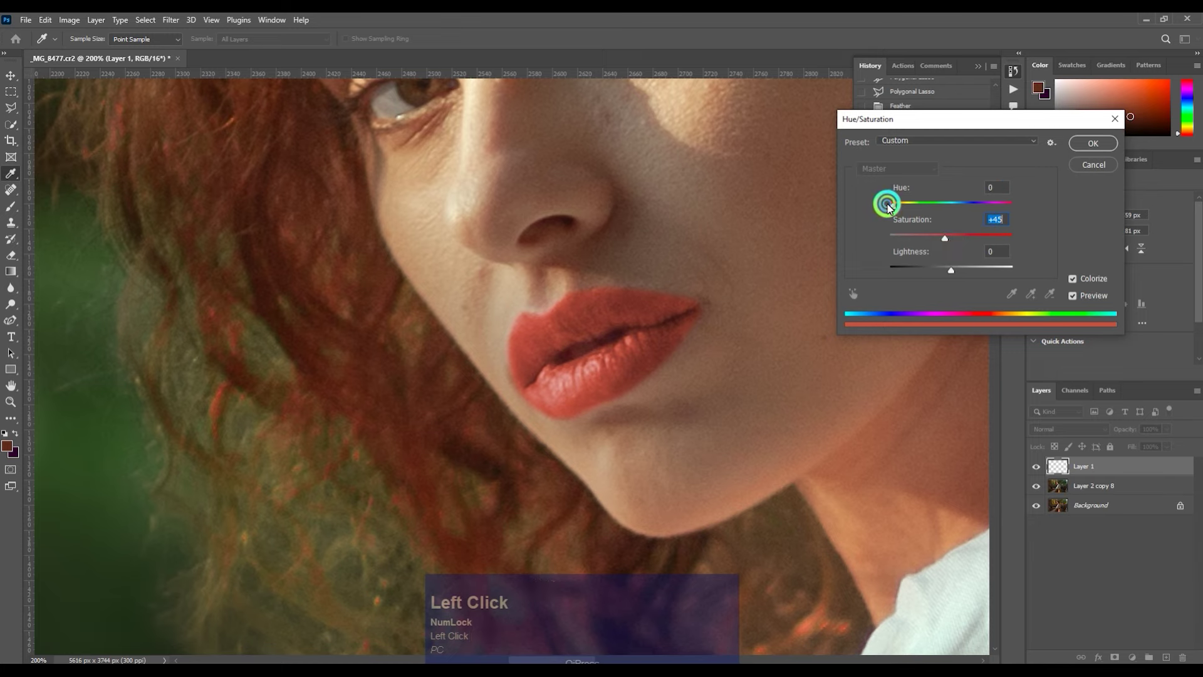
key(ctrl+-)
Lower the red lip layer to about 24% opacity and review the whole photo.
key(ctrl+=)
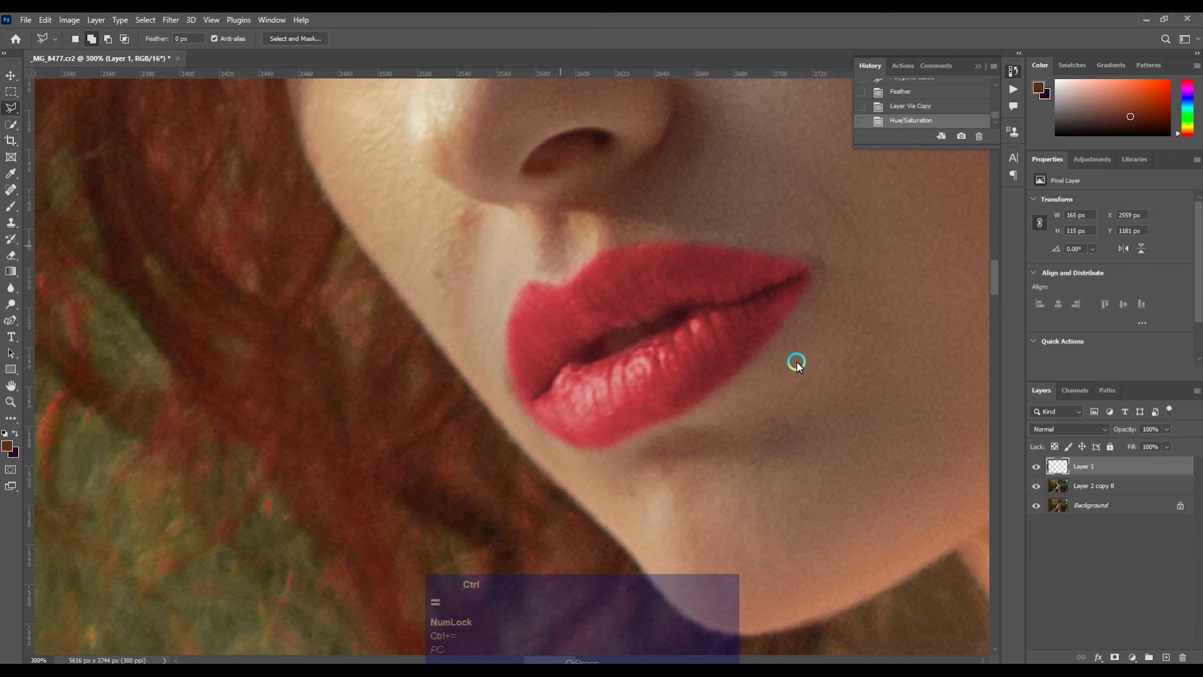
key(])
key(])
key(space)
click(799, 387)
key(space)
click(1170, 431)
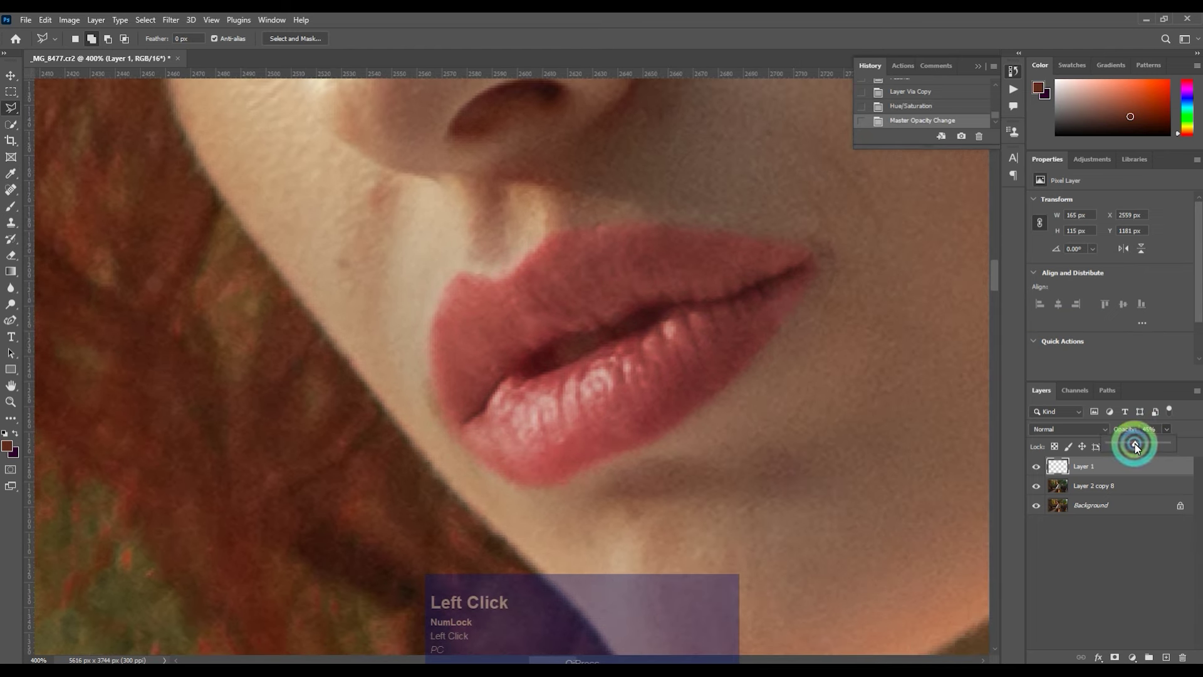
key(ctrl+-)
key(ctrl+-)
key(ctrl+=)
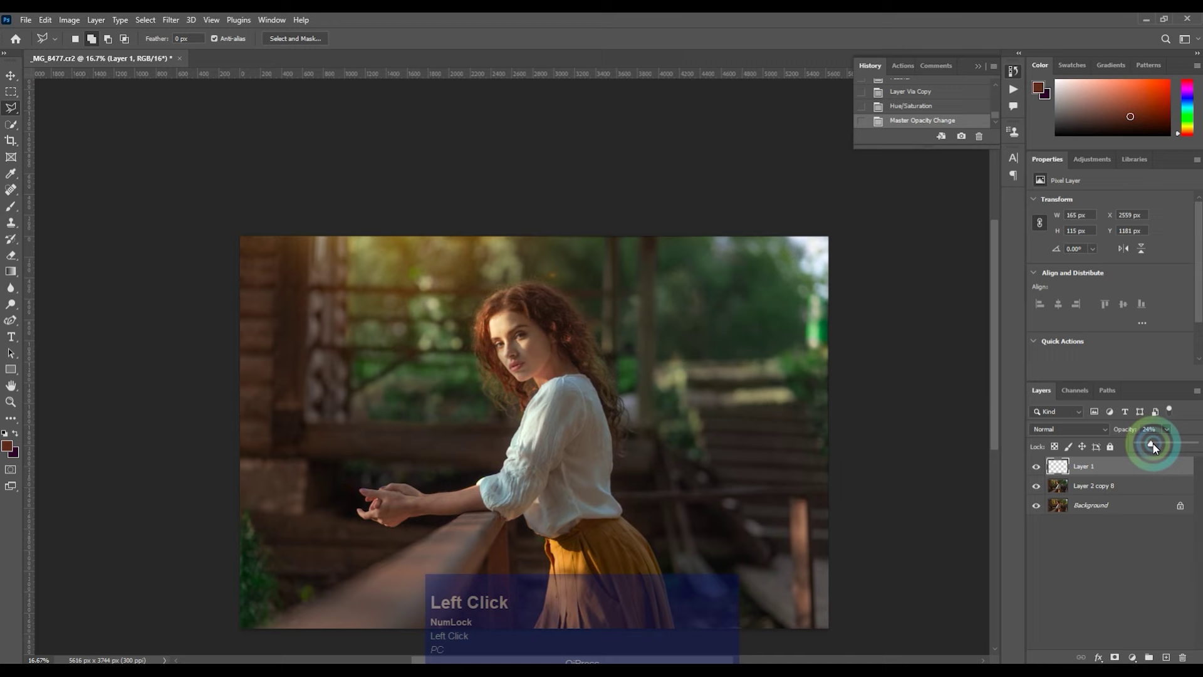
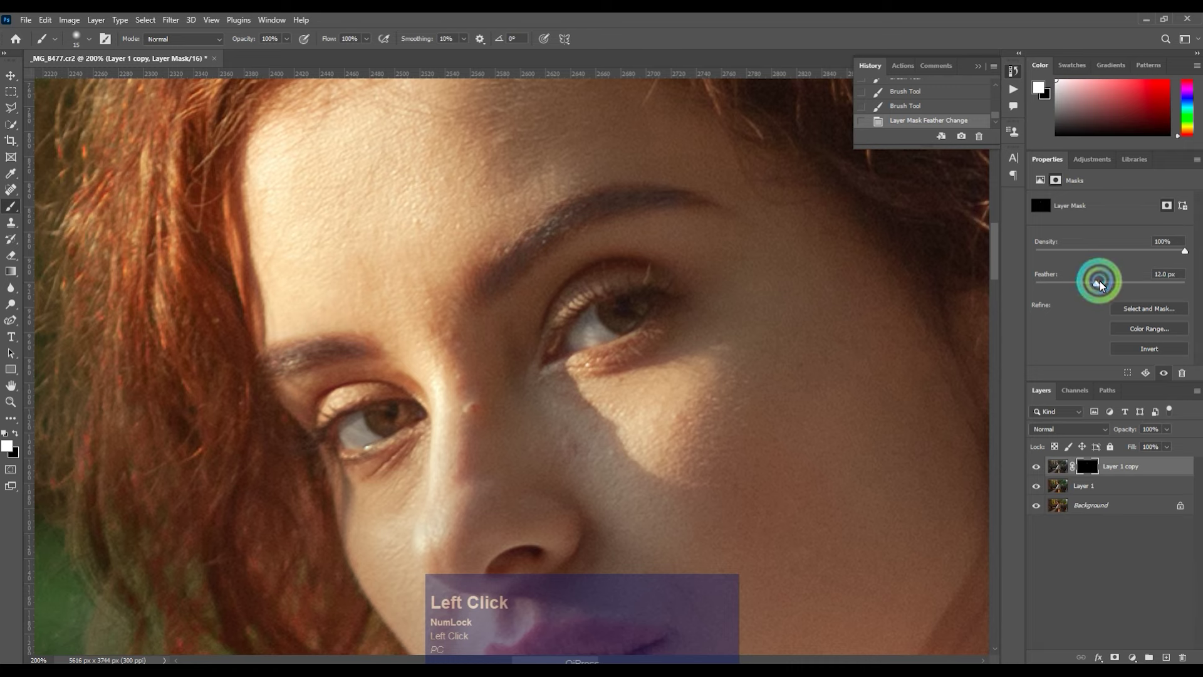
Zoom out to view the whole face.
key(ctrl+-)
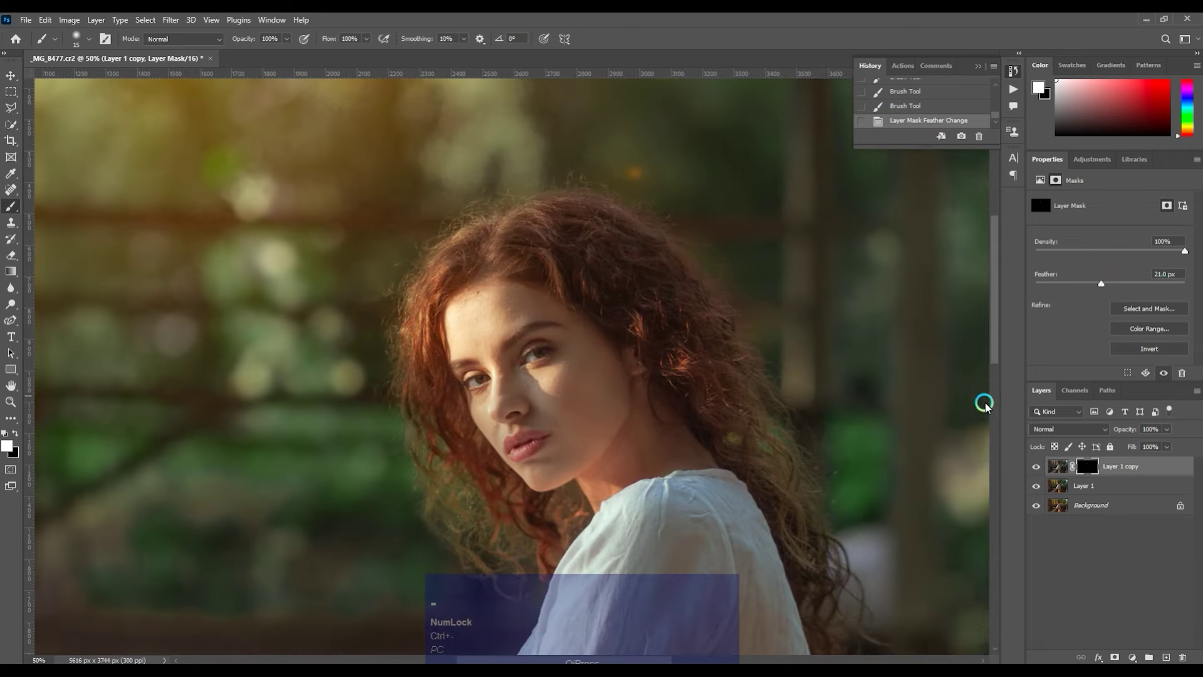
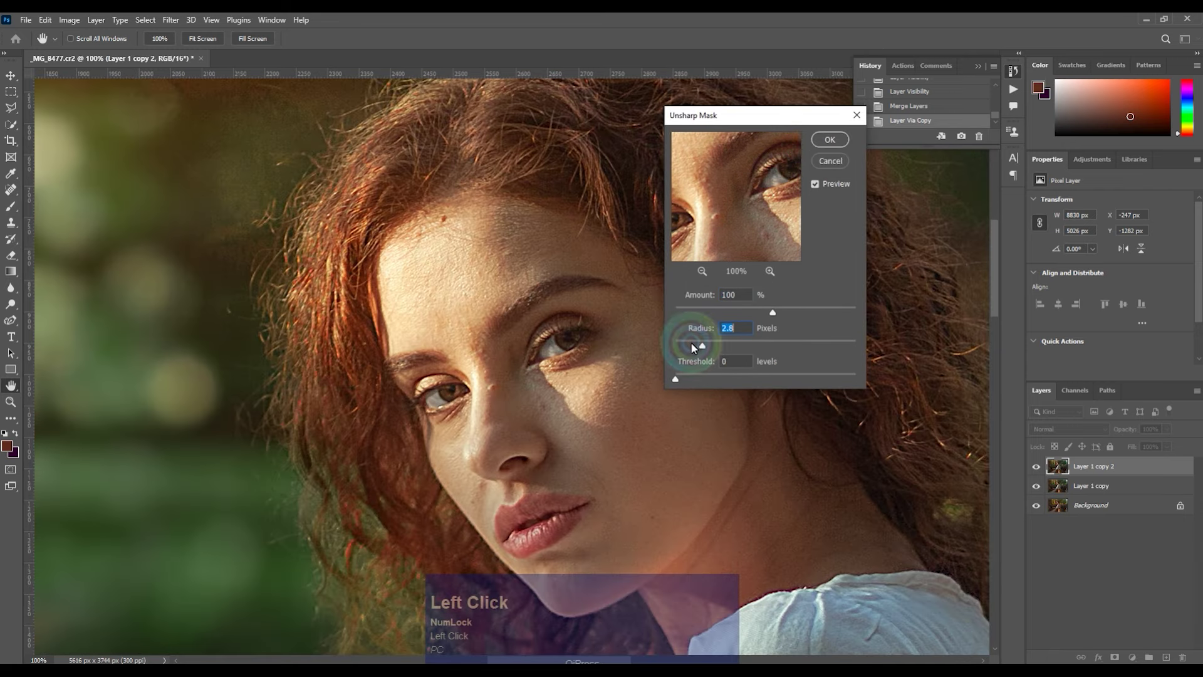
Apply Unsharp Mask at radius 2.8, then sharpen a fresh copy again and fade it.
click(1074, 430)
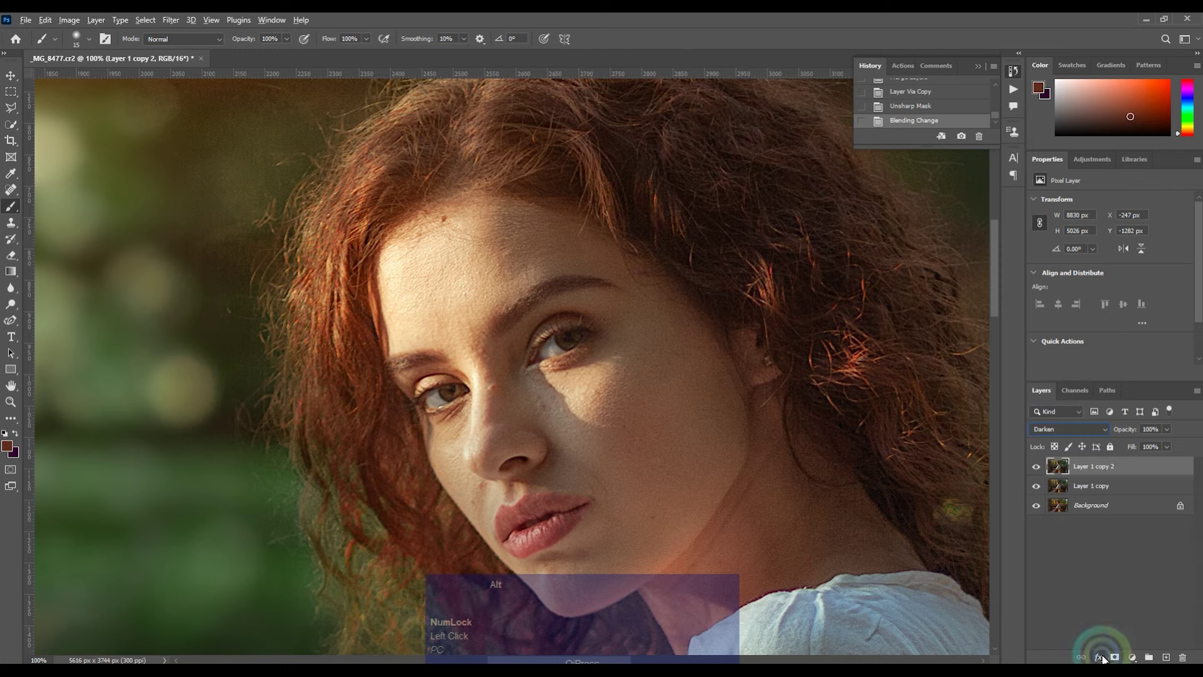
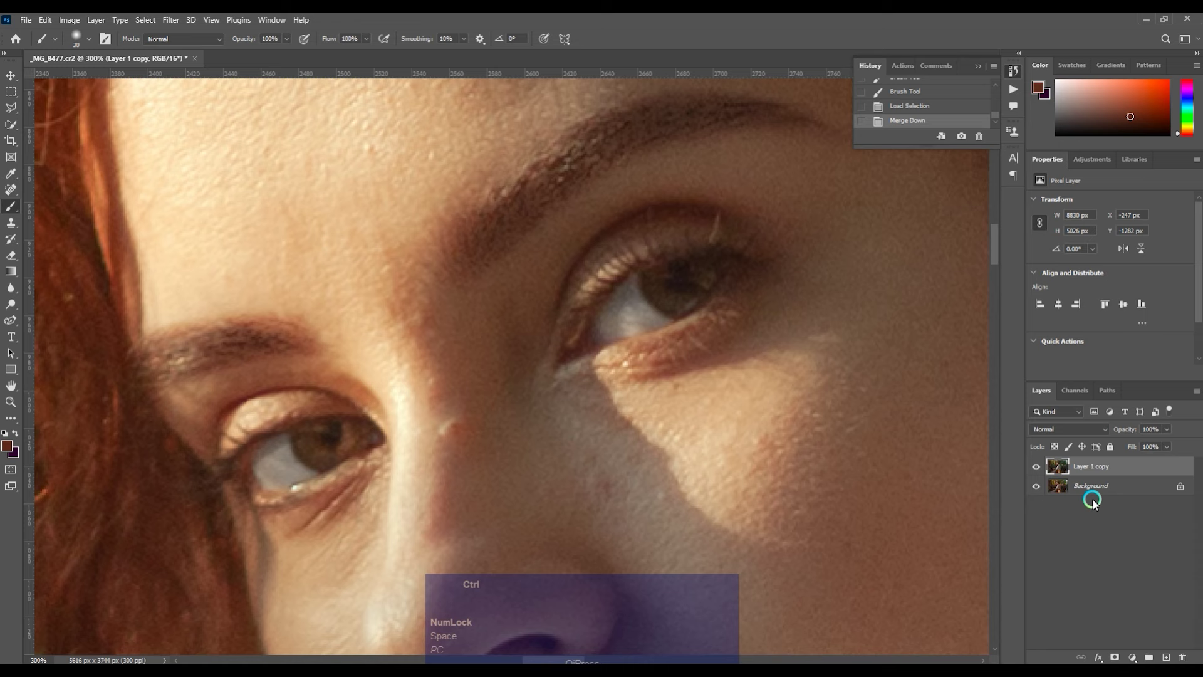
key(ctrl+j)
key(alt+t)
double_click(210, 251)
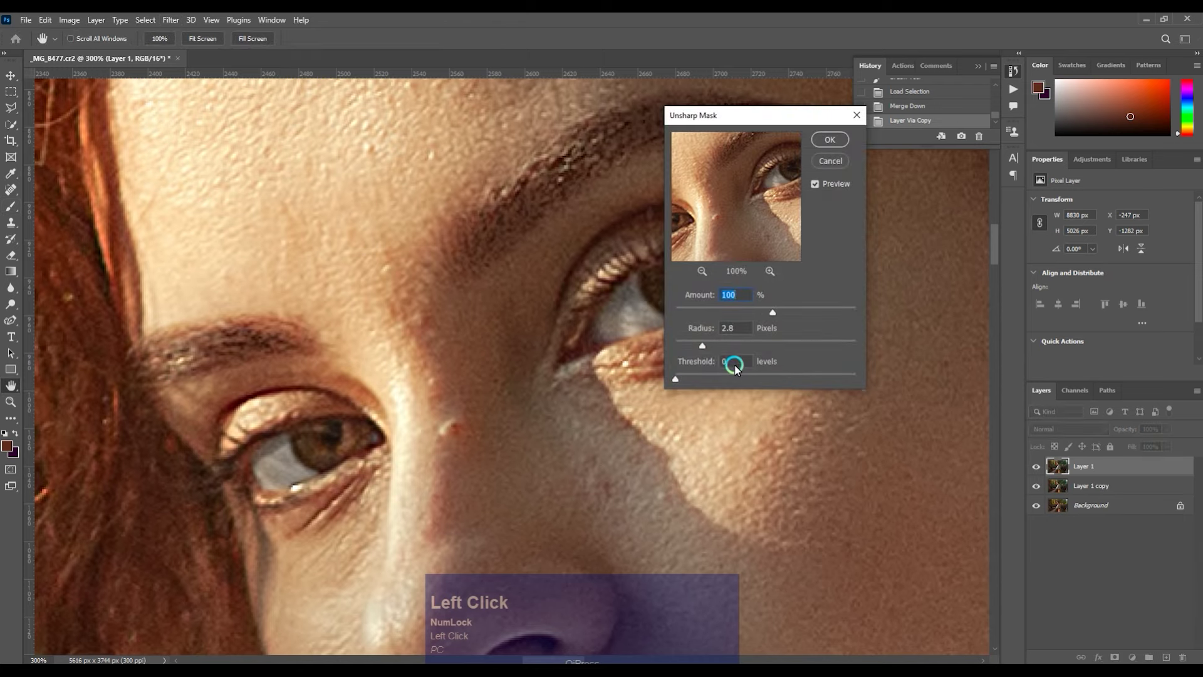
click(841, 146)
key(ctrl+-)
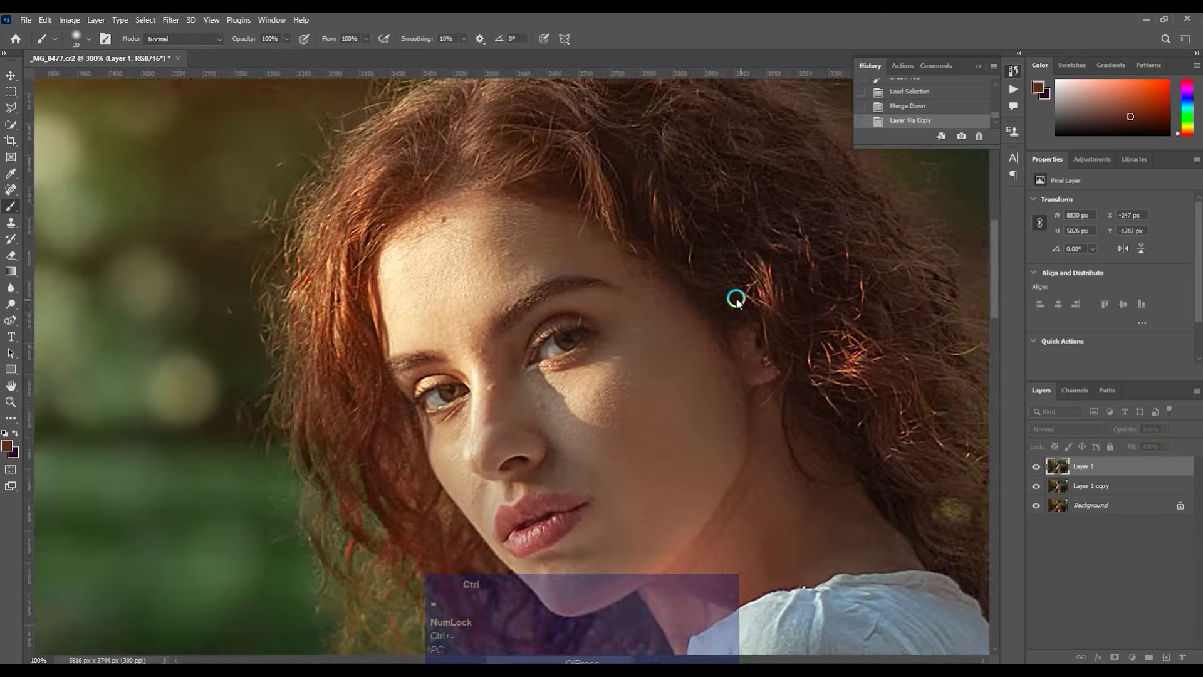
Mask the sharpened copy and brush the sharpening back in over the woman.
key(ctrl+f)
click(570, 231)
key(space)
key(b)
text(b]]]]]]]])
drag(625, 435, 737, 414)
key(ctrl+-)
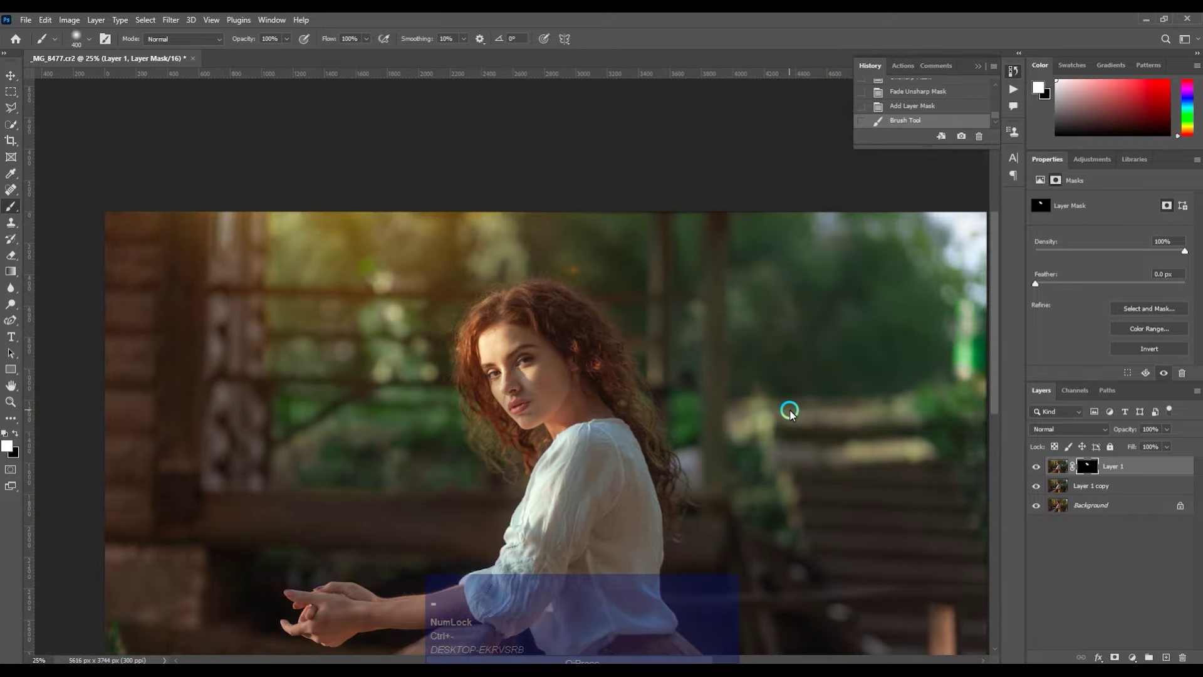
Merge the sharpened layer down and duplicate the resulting image layer.
key(e)
key(ctrl+=)
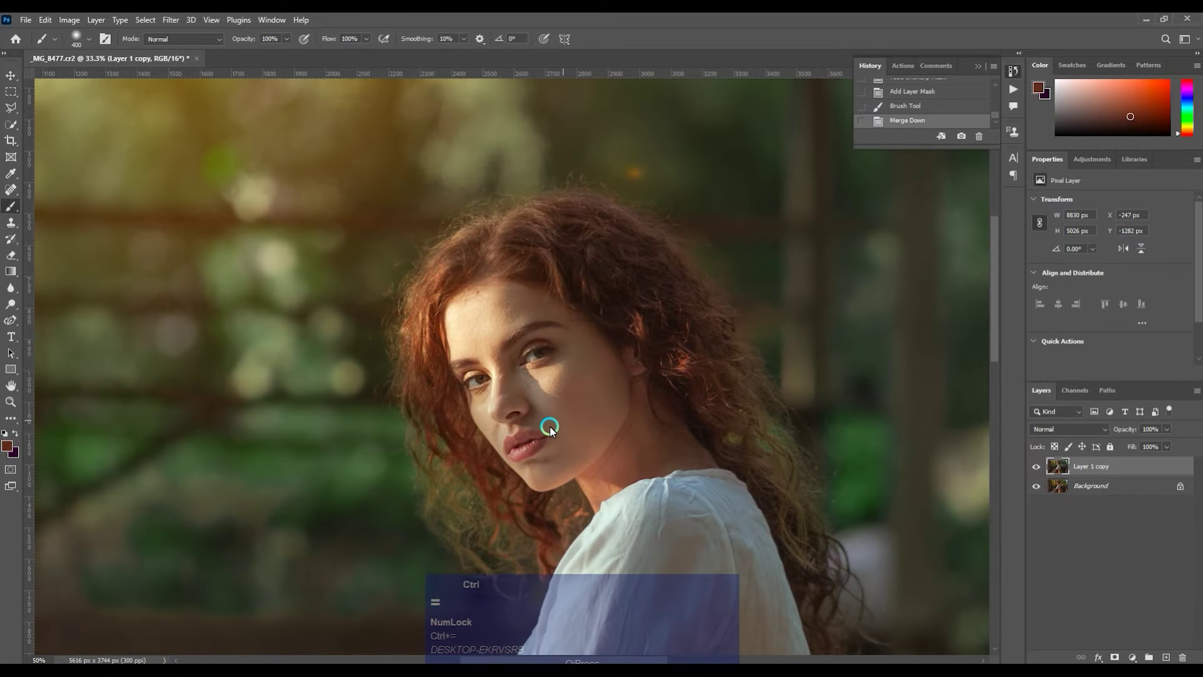
key(ctrl+j)
Duplicate the layer, hide the top copy and Gaussian-blur the tone layer at radius 3.
key(ctrl+j)
click(1034, 471)
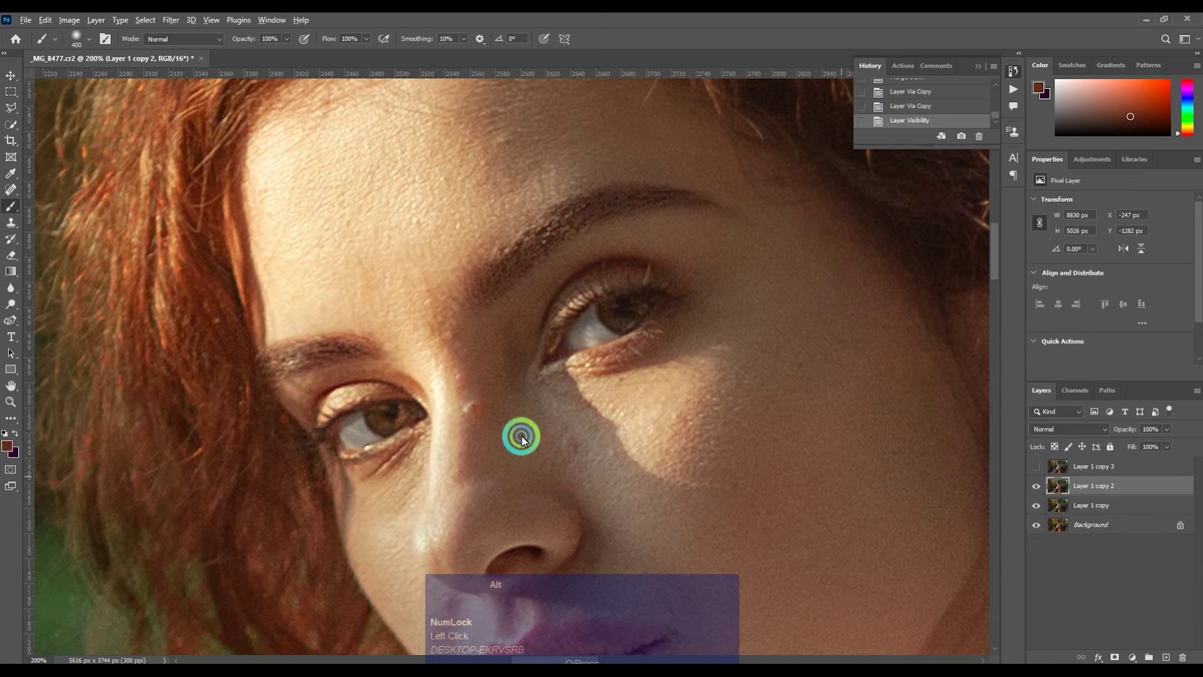
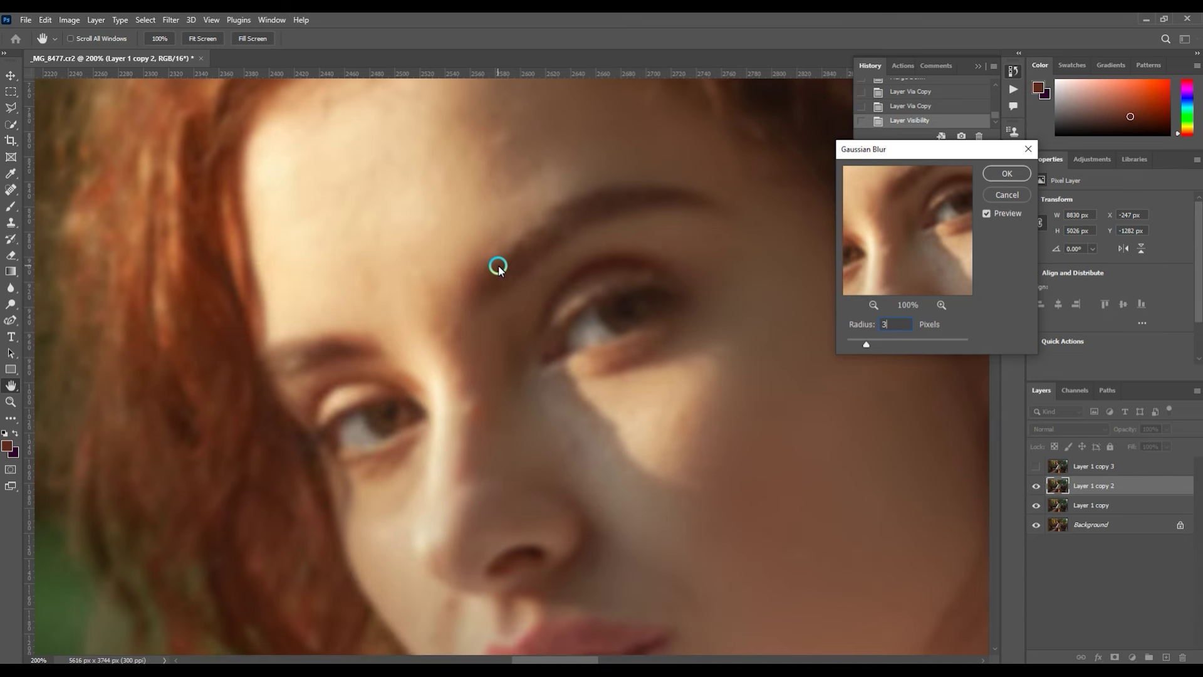
click(1016, 213)
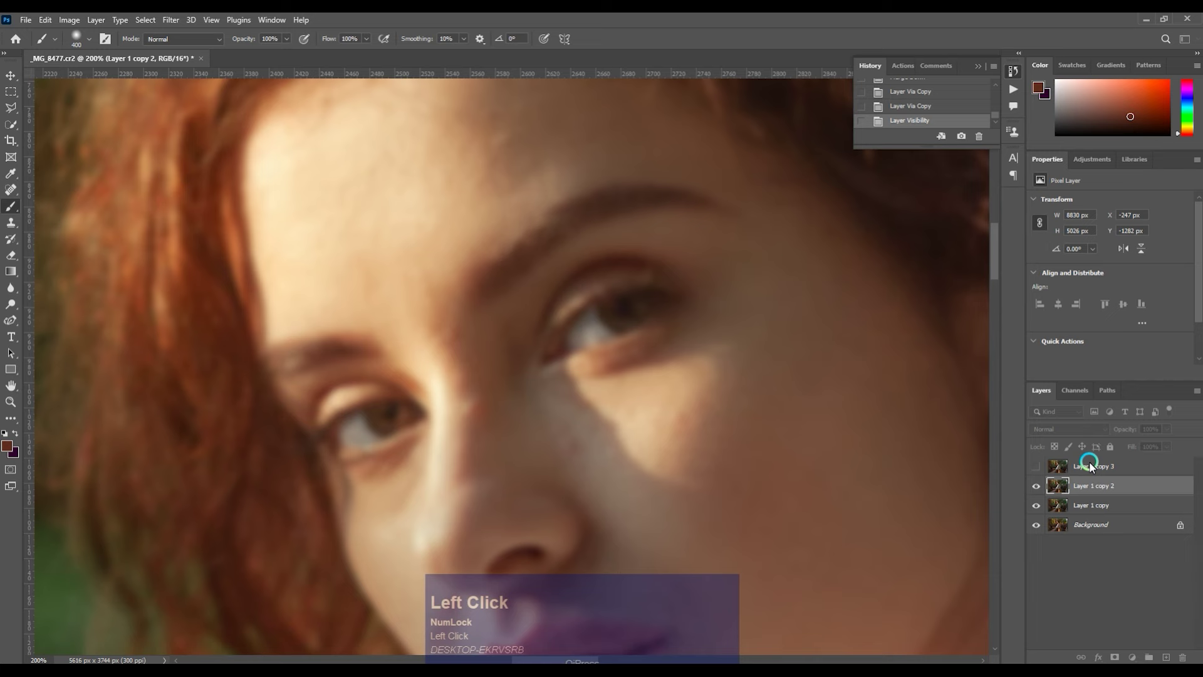
Build the texture layer from the hidden copy and add a Black & White layer with Reds at -95.
click(1092, 471)
key(alt+i)
key(alt+y)
click(543, 200)
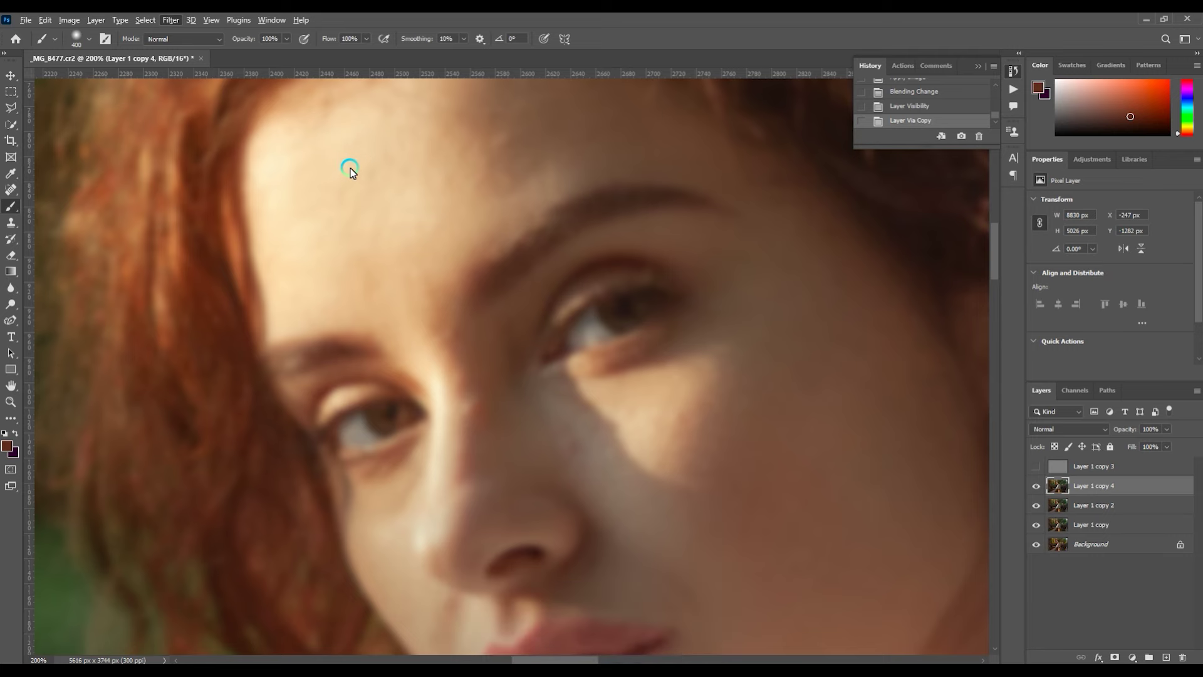
click(937, 269)
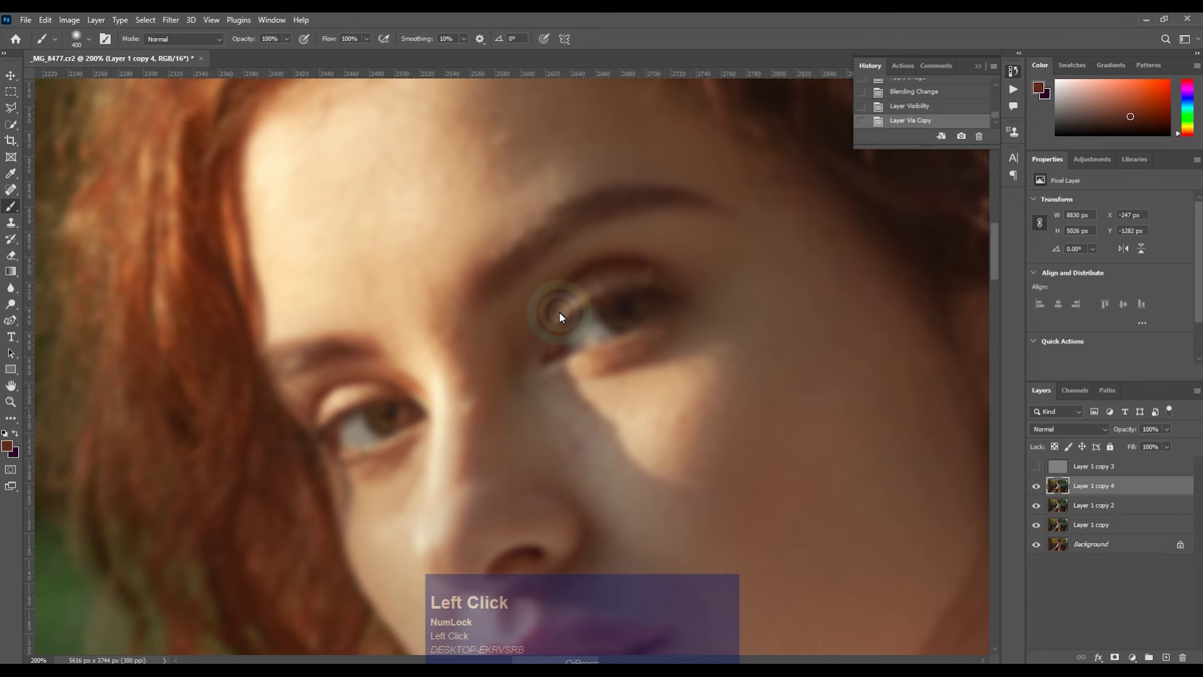
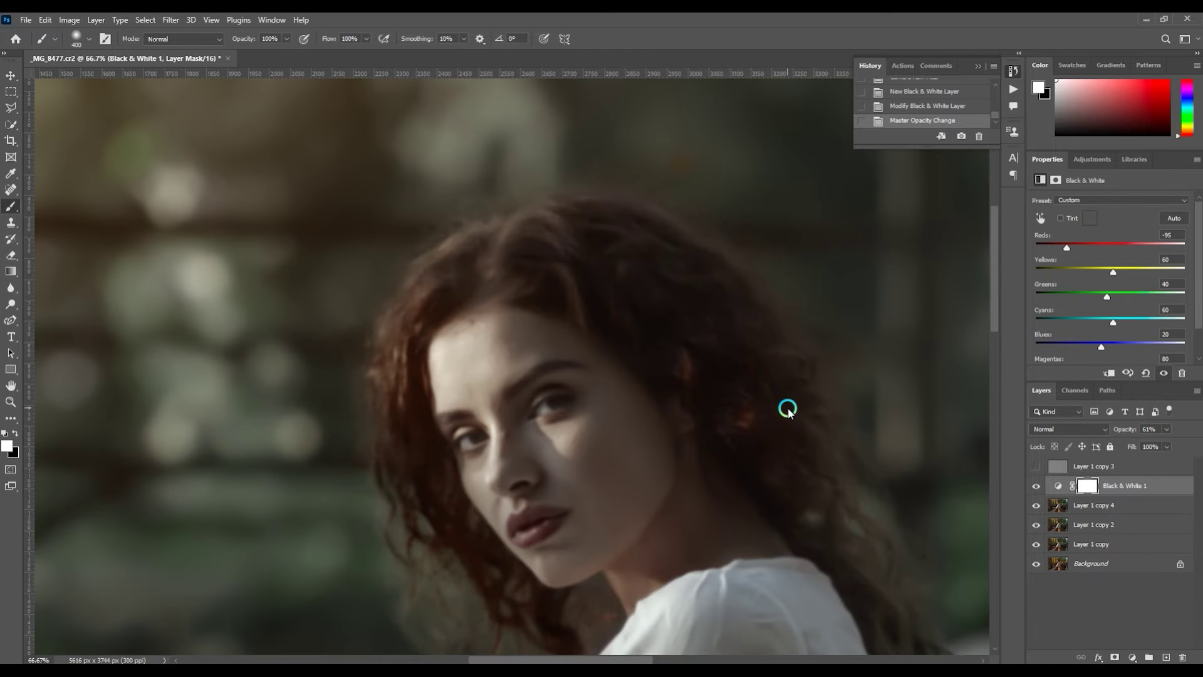
Zoom in, select Layer 1 copy 4 and ready the Mixer Brush for smoothing skin tones.
scroll(up, 3)
key(ctrl+=)
click(1060, 510)
right_click(28, 199)
click(53, 243)
key(])
Blend uneven skin tones on the face with the Mixer Brush, varying brush size as needed.
key(])
key(])
key(])
click(507, 337)
key(ctrl+z)
drag(509, 343, 512, 385)
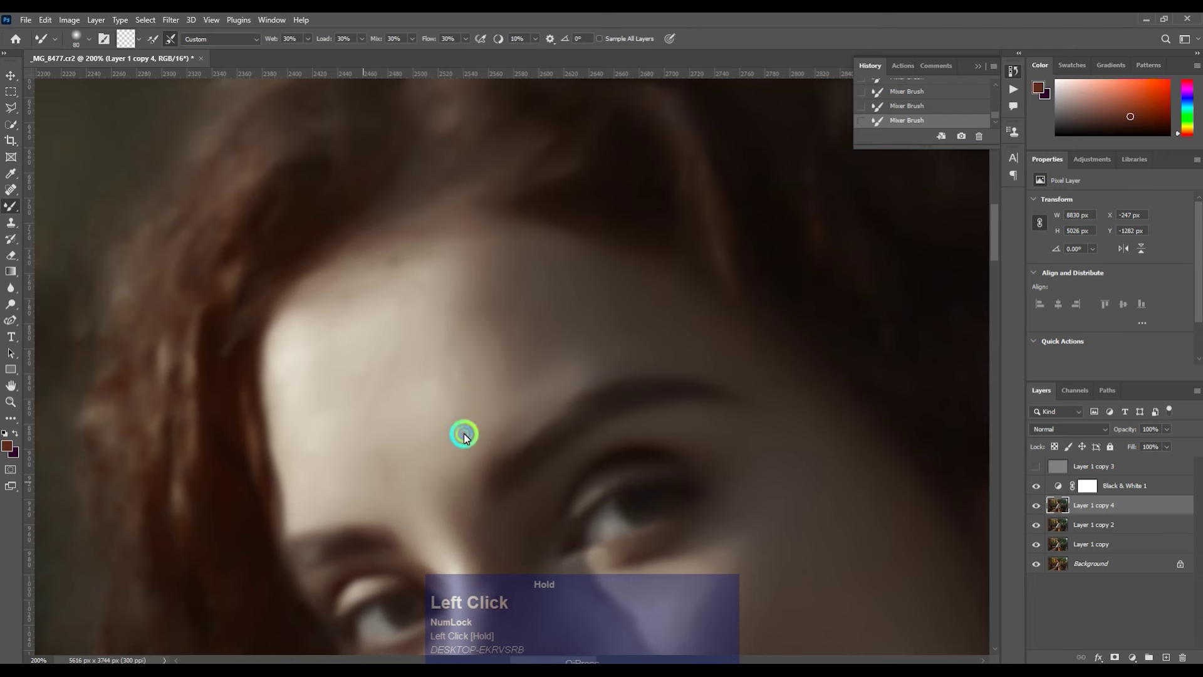
key(])
click(497, 380)
key(])
drag(465, 354, 368, 318)
key([)
click(346, 350)
key([)
click(322, 344)
key([)
click(406, 278)
key(])
click(434, 500)
key(])
click(360, 414)
key([)
click(461, 433)
key(])
click(506, 371)
key(])
key(])
click(470, 315)
key([)
click(391, 398)
click(367, 400)
key([)
click(309, 357)
key(])
key(])
key([)
key([)
click(464, 432)
key(space)
click(441, 245)
key([)
key([)
key([)
click(465, 308)
key(])
click(471, 323)
key(])
drag(478, 378, 451, 281)
key([)
key([)
key(space)
drag(471, 317, 515, 401)
key(ctrl+=)
key([)
key([)
drag(522, 378, 518, 450)
key(])
drag(510, 436, 505, 386)
key([)
click(455, 269)
key([)
drag(464, 215, 448, 266)
key(])
key(])
click(439, 265)
key(])
key([)
click(526, 376)
key(space)
click(611, 292)
key(])
key(])
click(463, 441)
key(])
click(597, 371)
key([)
key([)
Continue Mixer-Brush tone blending across the remaining skin areas and neck, checking the result.
drag(585, 279, 706, 392)
key(])
click(688, 410)
key(])
drag(749, 345, 620, 279)
key([)
key([)
key([)
drag(640, 270, 700, 236)
drag(707, 242, 729, 235)
key(])
key(])
key([)
drag(644, 236, 669, 264)
key(])
key(])
key(])
click(811, 209)
key([)
click(705, 245)
key(])
click(730, 403)
click(655, 352)
key(space)
click(494, 404)
key(])
key(])
click(481, 406)
key(space)
click(497, 261)
key(space)
click(591, 215)
key([)
key([)
key(space)
click(526, 351)
key([)
click(490, 397)
key(])
click(652, 290)
key(ctrl+-)
key(space)
click(453, 287)
key(ctrl+=)
key([)
key([)
click(534, 406)
click(516, 363)
key([)
click(387, 407)
key(])
click(395, 368)
key(])
click(487, 376)
key(ctrl+-)
key(space)
click(514, 442)
key(])
key(])
key(])
click(514, 399)
key([)
click(557, 299)
key([)
click(491, 192)
key(space)
click(525, 287)
key(space)
click(501, 256)
key(space)
click(623, 320)
key(space)
click(698, 285)
key(space)
click(596, 348)
key(space)
click(303, 286)
key(space)
click(1043, 507)
key(space)
click(559, 329)
key(space)
click(1042, 491)
key(space)
click(550, 365)
key(space)
click(1064, 471)
With the Clone Stamp (S) and a small brush, clone away texture blemishes on the cheek, then fade the last stroke.
key(s)
key(ctrl+=)
key([)
key([)
key([)
key(])
text([[[[[[[[[[]]])
click(667, 382)
click(681, 364)
click(720, 369)
click(698, 346)
key(space)
click(525, 417)
click(524, 402)
key(space)
click(506, 441)
click(562, 409)
click(552, 399)
click(546, 354)
key(ctrl+shift+f)
Clone-stamp remaining texture blemishes across the forehead and neck on the Linear Light layer.
click(599, 231)
key(ctrl+-)
click(670, 214)
key(ctrl+=)
key(space)
click(518, 193)
key(space)
click(570, 210)
click(572, 186)
click(586, 183)
click(569, 179)
click(550, 228)
click(595, 242)
click(517, 255)
click(496, 230)
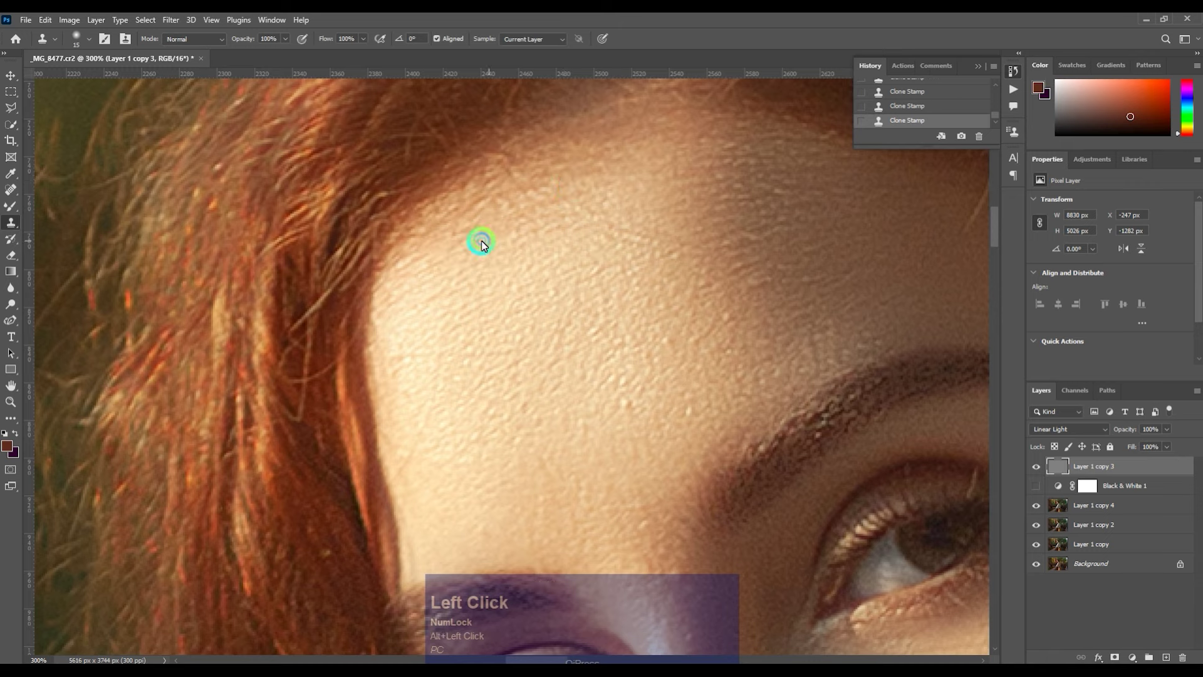
click(449, 316)
key(space)
drag(618, 328, 554, 377)
click(477, 424)
click(479, 432)
click(597, 335)
click(604, 288)
key(ctrl+-)
key(space)
click(761, 151)
key(space)
click(772, 369)
key(space)
click(704, 310)
click(693, 333)
double_click(597, 502)
click(612, 491)
click(606, 483)
double_click(571, 520)
click(790, 427)
click(799, 409)
click(424, 366)
key(space)
click(801, 364)
key(space)
Group the retouching layers with Ctrl+G and zoom into the face.
click(622, 370)
click(617, 351)
click(613, 372)
click(595, 376)
key(ctrl+-)
click(1109, 510)
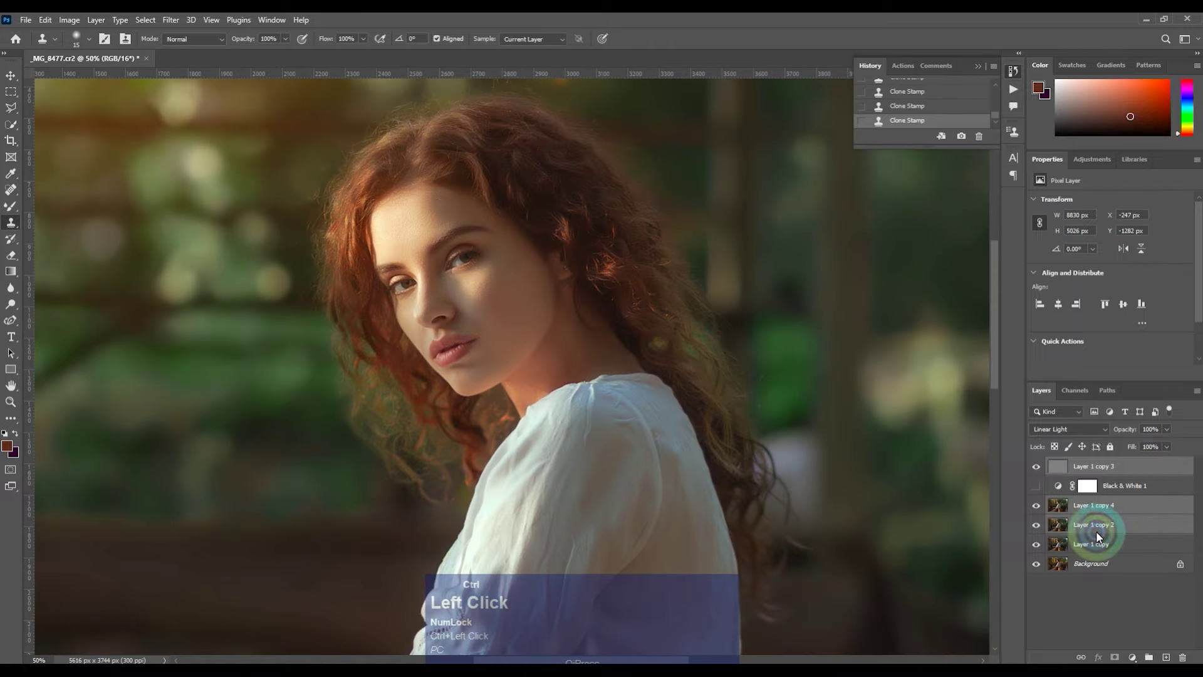
key(ctrl+g)
click(1038, 470)
double_click(500, 309)
key(space)
key(ctrl+=)
Touch up the lips with a small soft Brush, stroking along the lip edges.
right_click(16, 212)
click(67, 212)
key([)
key([)
key([)
click(512, 374)
key([)
drag(532, 485, 537, 512)
key([)
key([)
drag(503, 532, 593, 542)
key(])
click(596, 552)
key(space)
click(614, 408)
key(space)
click(574, 468)
Finish brushing the upper lip, merge the result down and duplicate it as a working copy.
key(])
key(])
drag(656, 438, 592, 412)
key(ctrl+=)
drag(607, 484, 683, 321)
key(ctrl+=)
key(space)
click(691, 331)
key(space)
click(1083, 514)
key(ctrl+e)
key(ctrl+j)
key([)
key([)
key([)
key([)
click(510, 367)
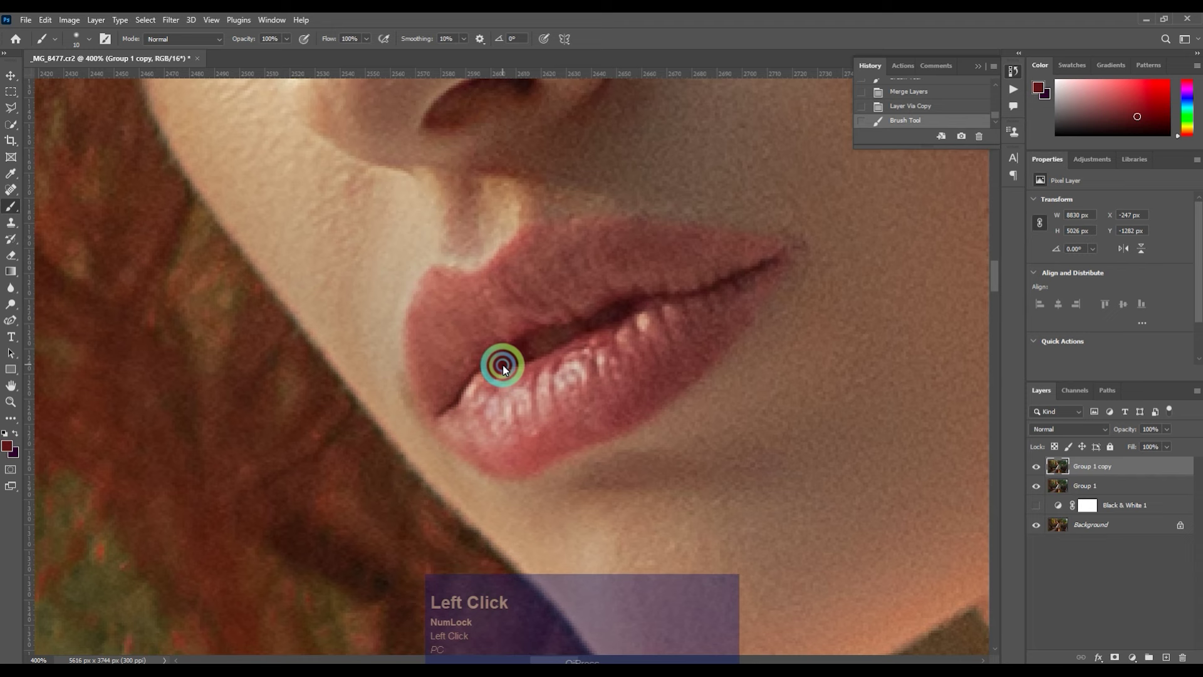
key(ctrl+z)
key(space)
Clone-stamp stray marks off the lips on the copy, then zoom out to the whole photo.
key(s)
click(503, 371)
click(493, 375)
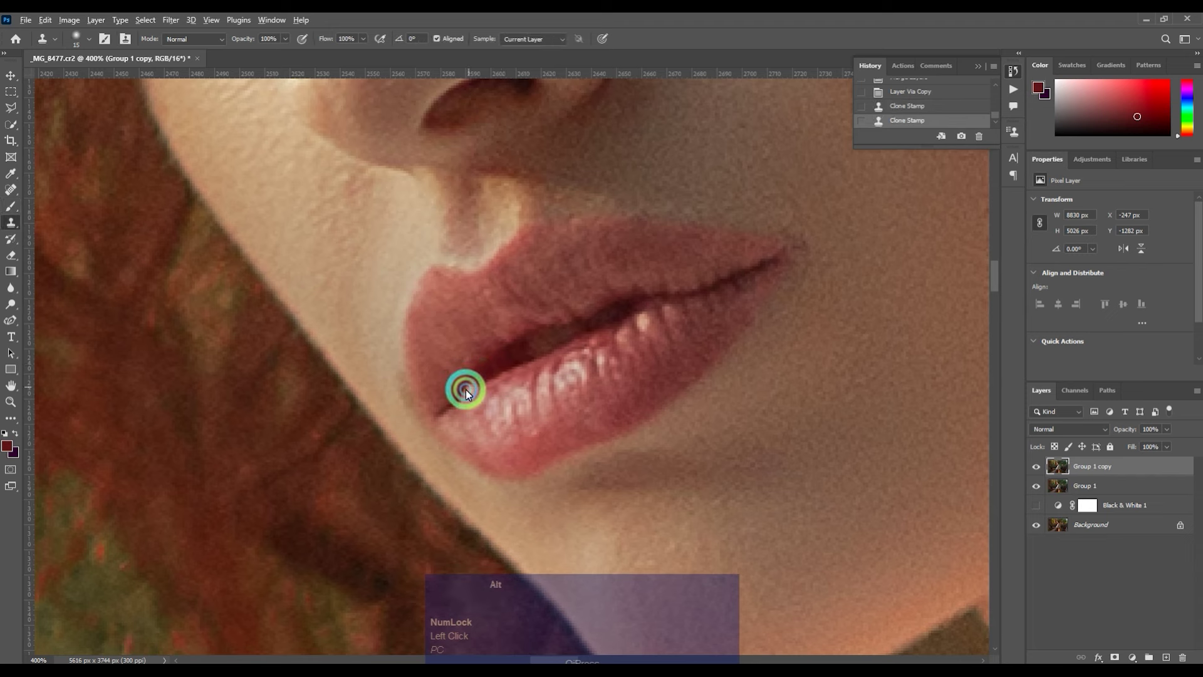
click(466, 396)
click(476, 393)
drag(491, 376, 626, 319)
drag(581, 365, 595, 353)
drag(604, 348, 591, 318)
click(587, 312)
click(491, 351)
click(500, 323)
click(532, 283)
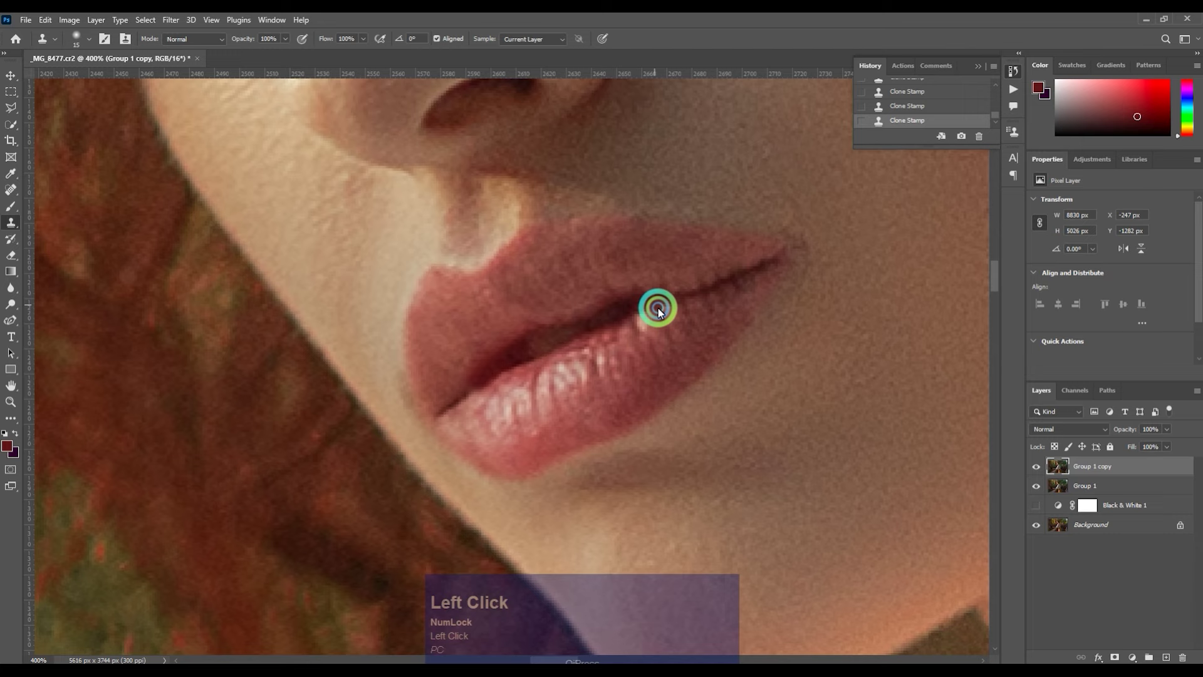
key(ctrl+-)
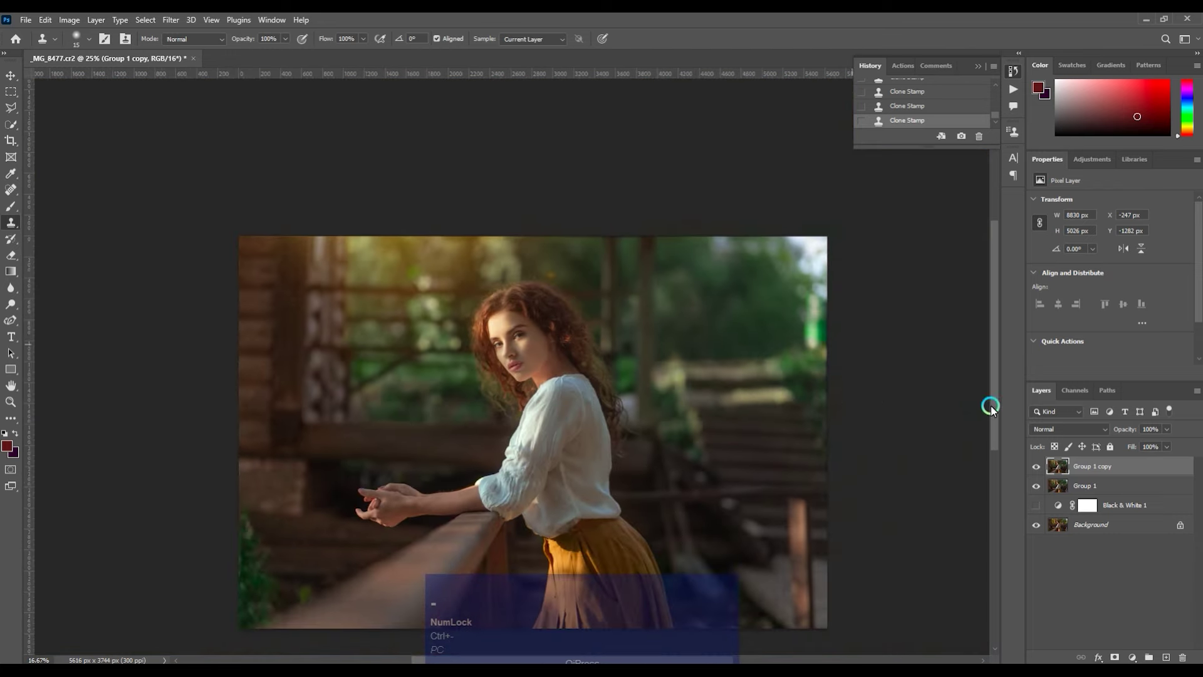
Merge the lip layer down, duplicate the merged layer and add a mask for the eye retouch.
click(1088, 488)
key(ctrl+e)
click(1045, 470)
key(space)
click(647, 406)
key(space)
key(ctrl+=)
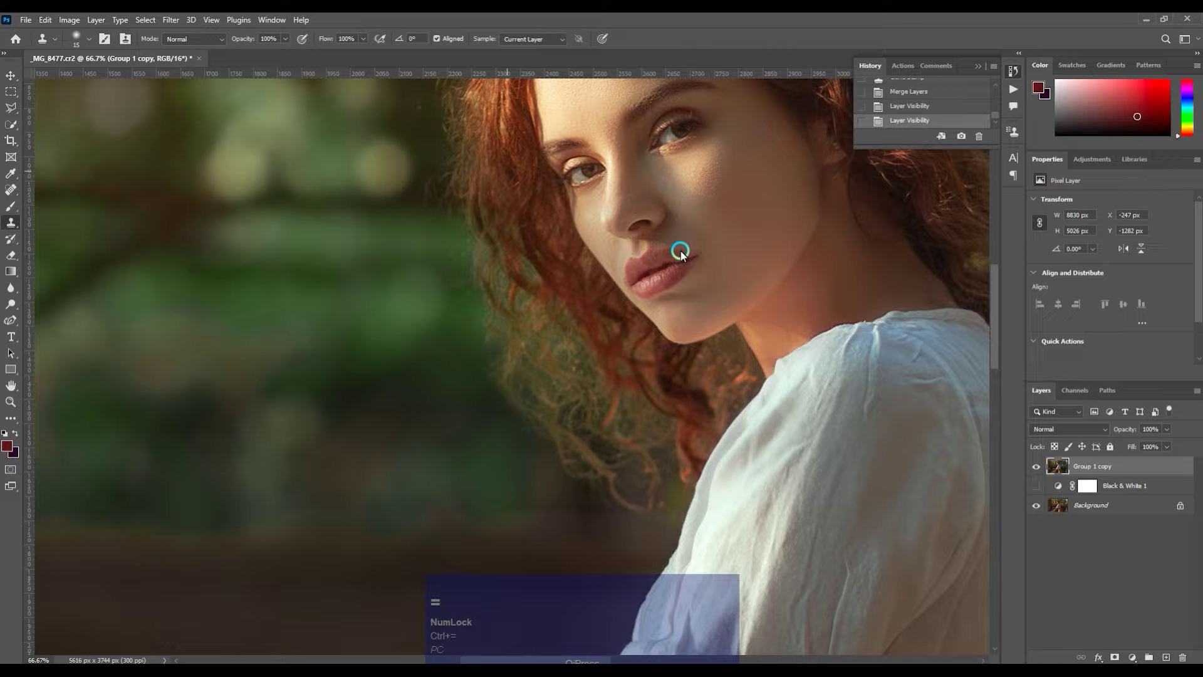
key(space)
click(707, 189)
key(ctrl+=)
key(ctrl+j)
key(alt+i)
text(aw)
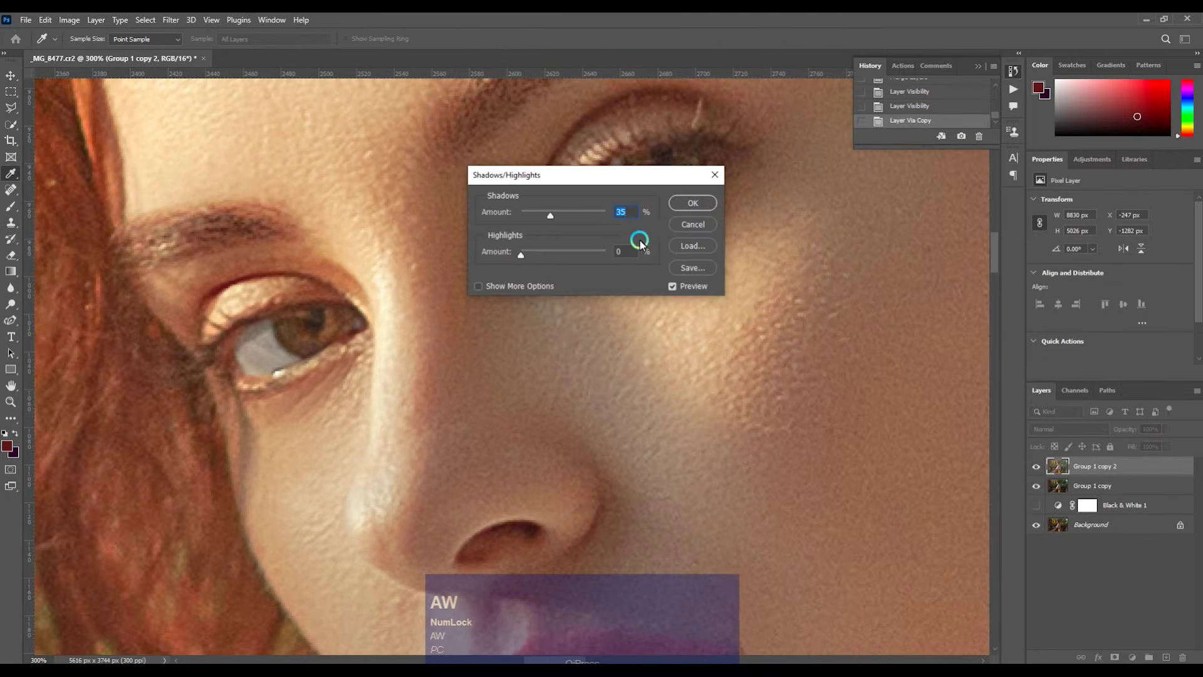
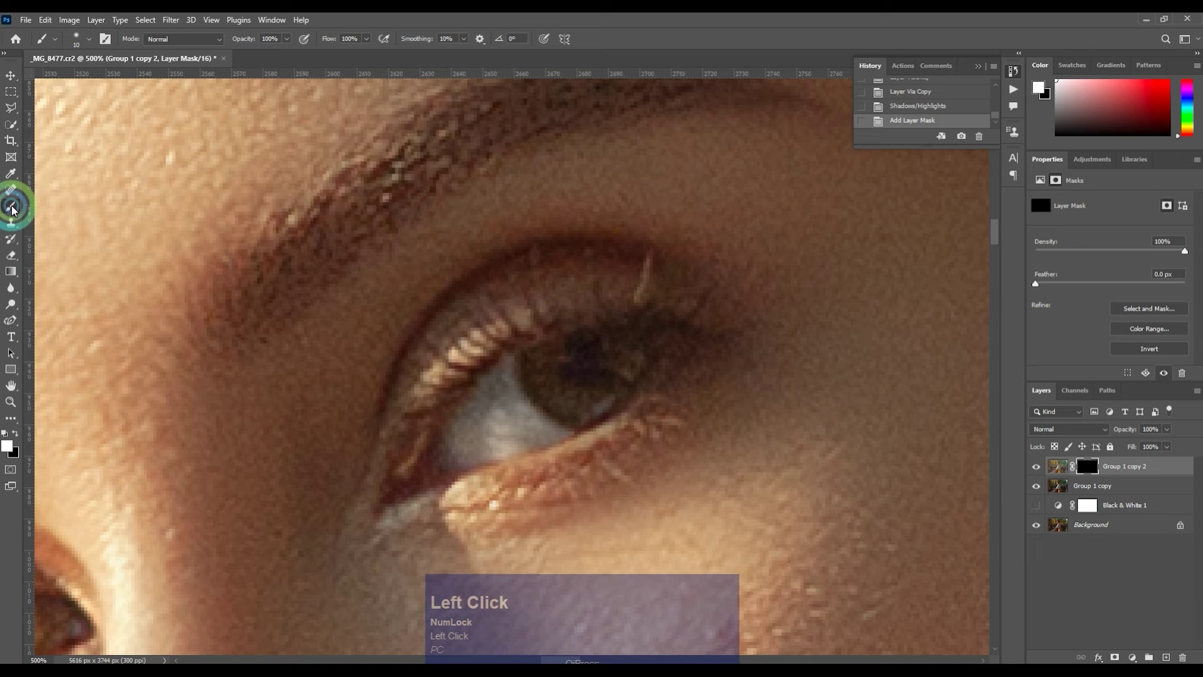
Paint white into the mask over the eye, including its lower part, with a small Brush.
key([)
click(546, 364)
key([)
click(561, 389)
key([)
click(598, 394)
key(space)
click(297, 418)
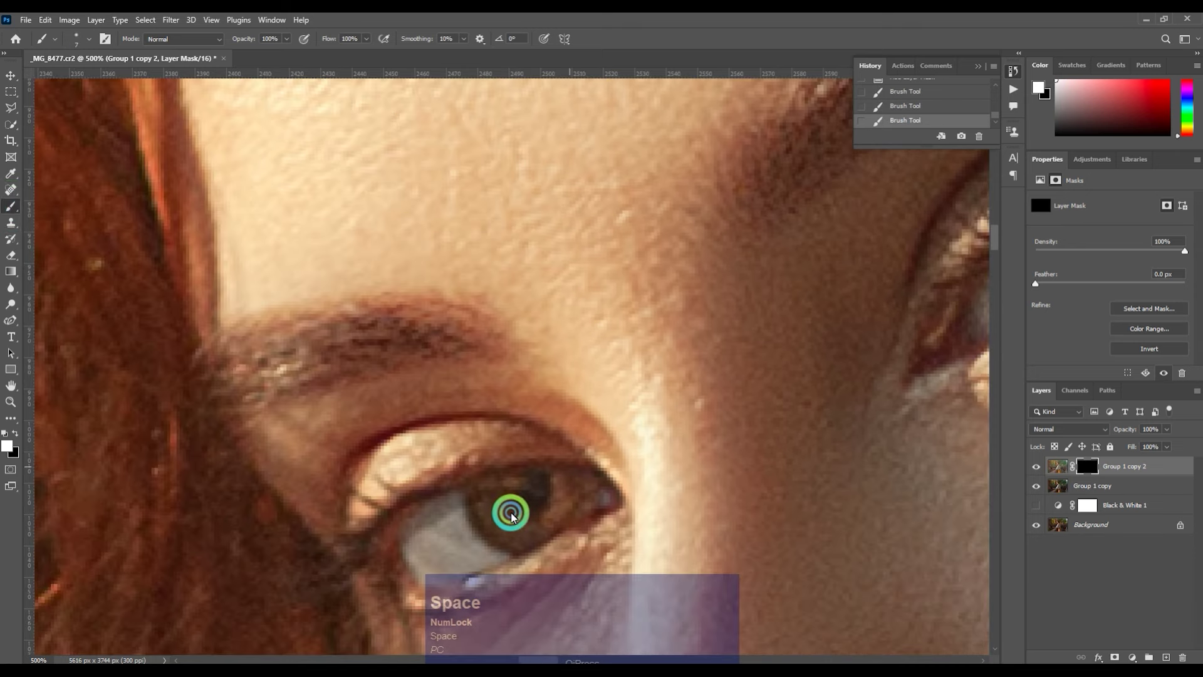
drag(495, 502, 528, 537)
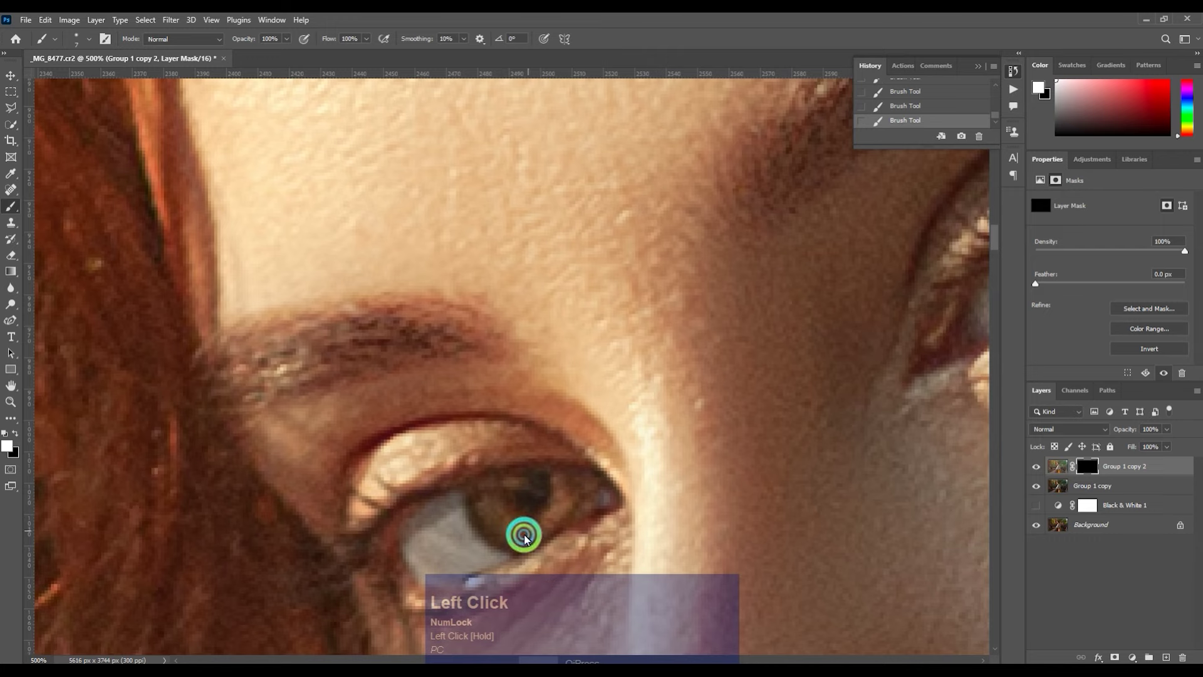
key(space)
click(554, 458)
key(ctrl+-)
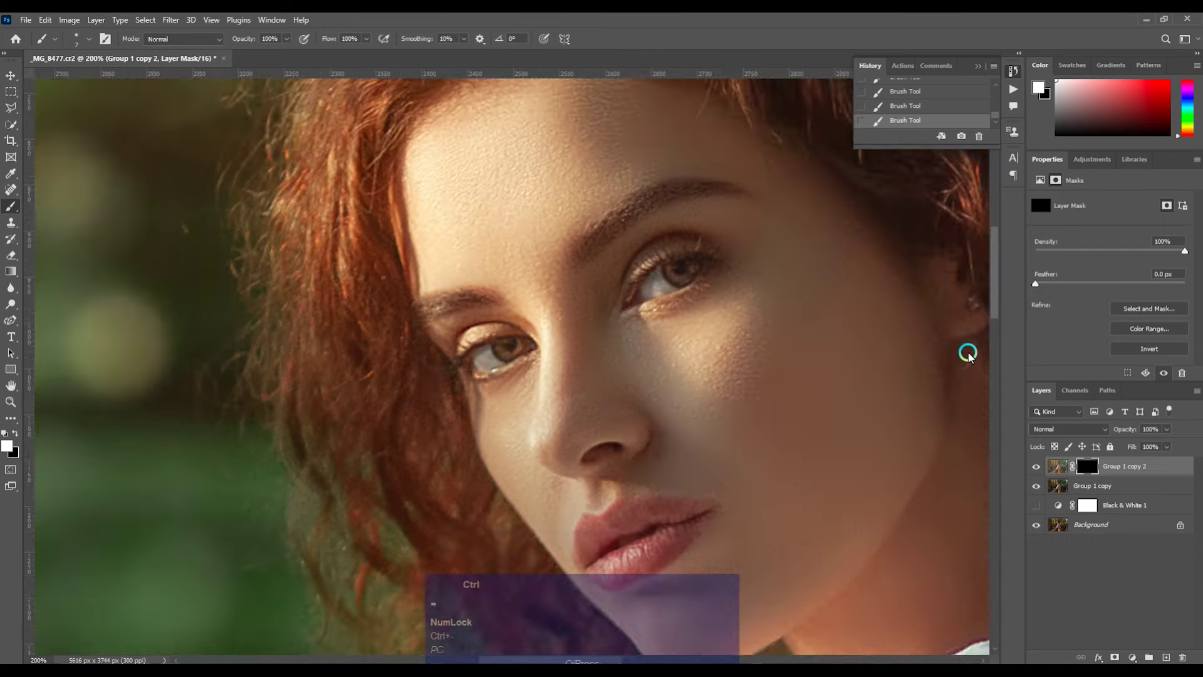
key(ctrl+-)
Merge the eye retouch into one top layer and toggle visibility to compare before and after.
click(1095, 481)
key(ctrl+e)
click(1043, 465)
key(ctrl+-)
key(space)
click(669, 346)
key(space)
click(1046, 464)
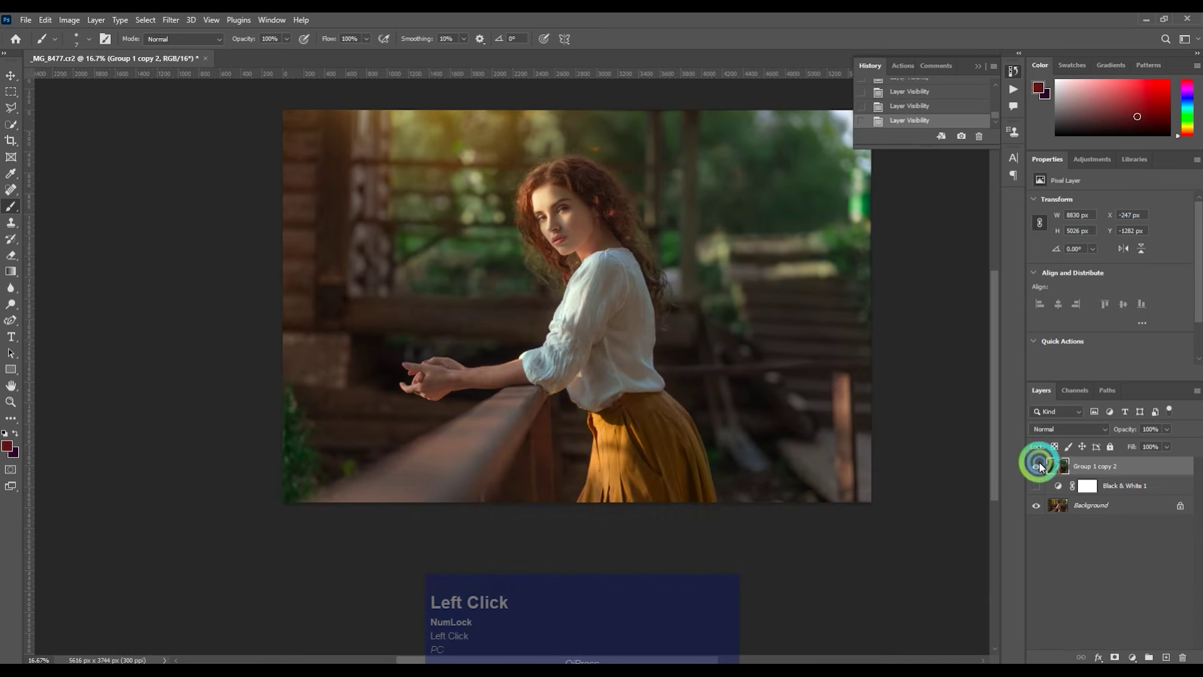
key(ctrl+-)
key(ctrl+=)
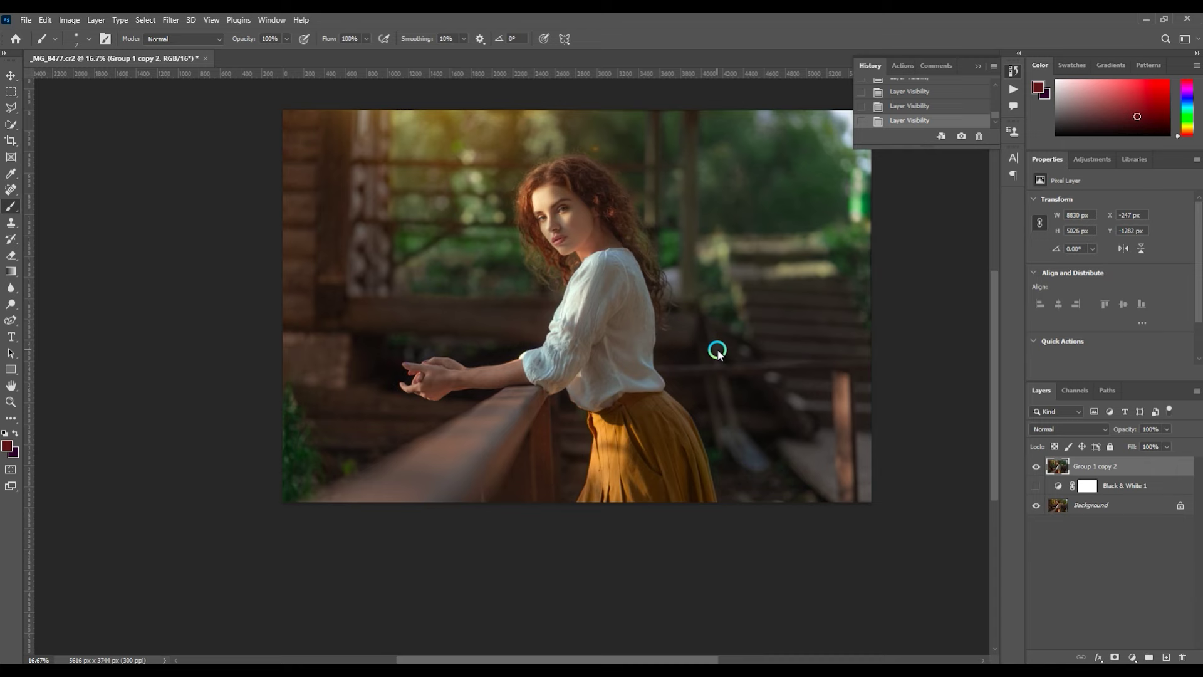
key(ctrl+=)
key(space)
click(673, 276)
key(space)
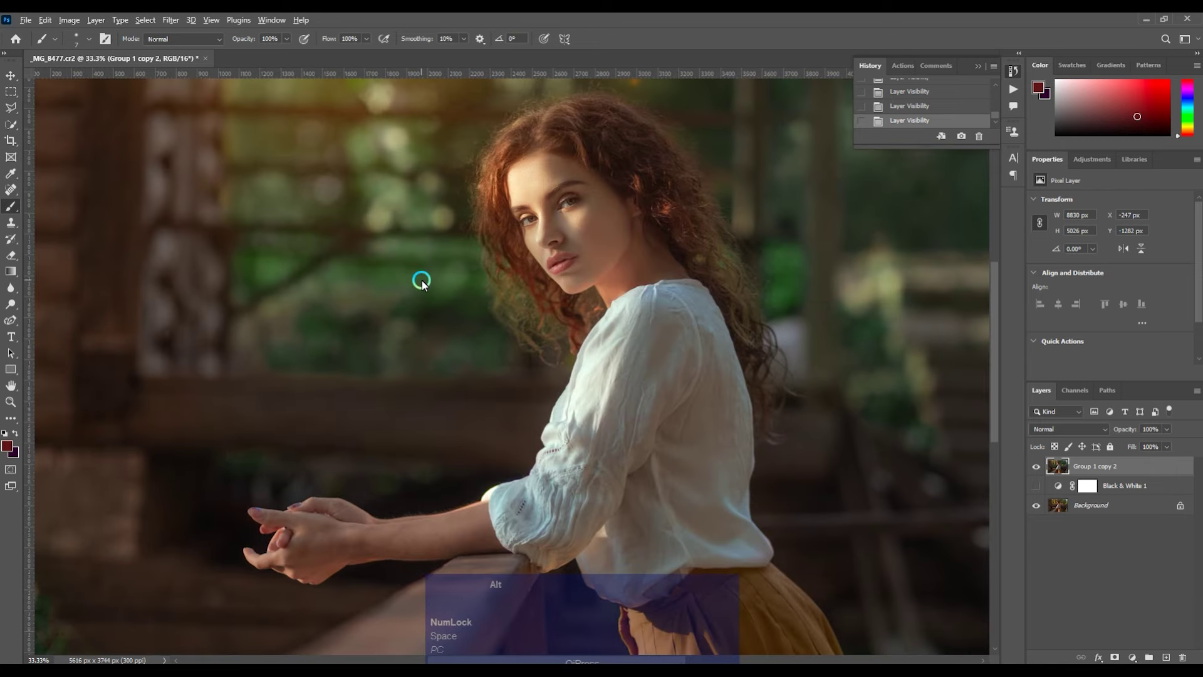
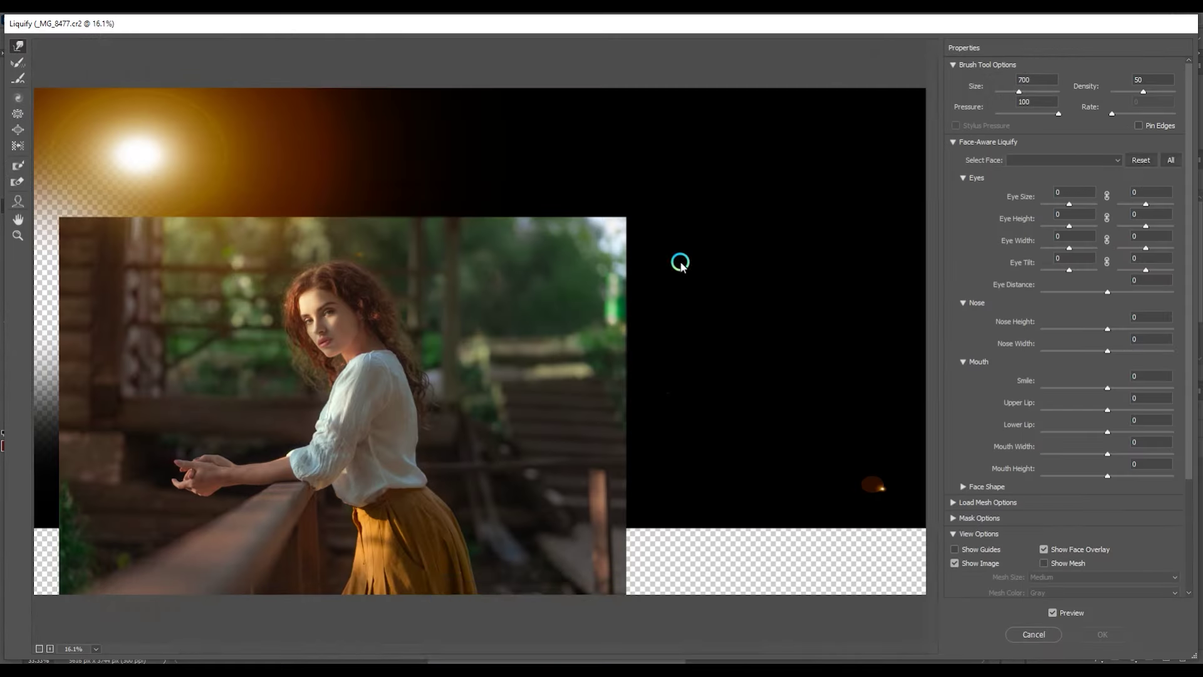
Push the figure's outline inward with Liquify's Forward Warp tool at varying brush sizes.
key(ctrl+=)
key(space)
click(207, 339)
key(space)
key(])
click(565, 311)
key([)
key([)
key([)
key([)
click(515, 254)
key([)
key([)
key(ctrl+z)
click(538, 240)
click(571, 296)
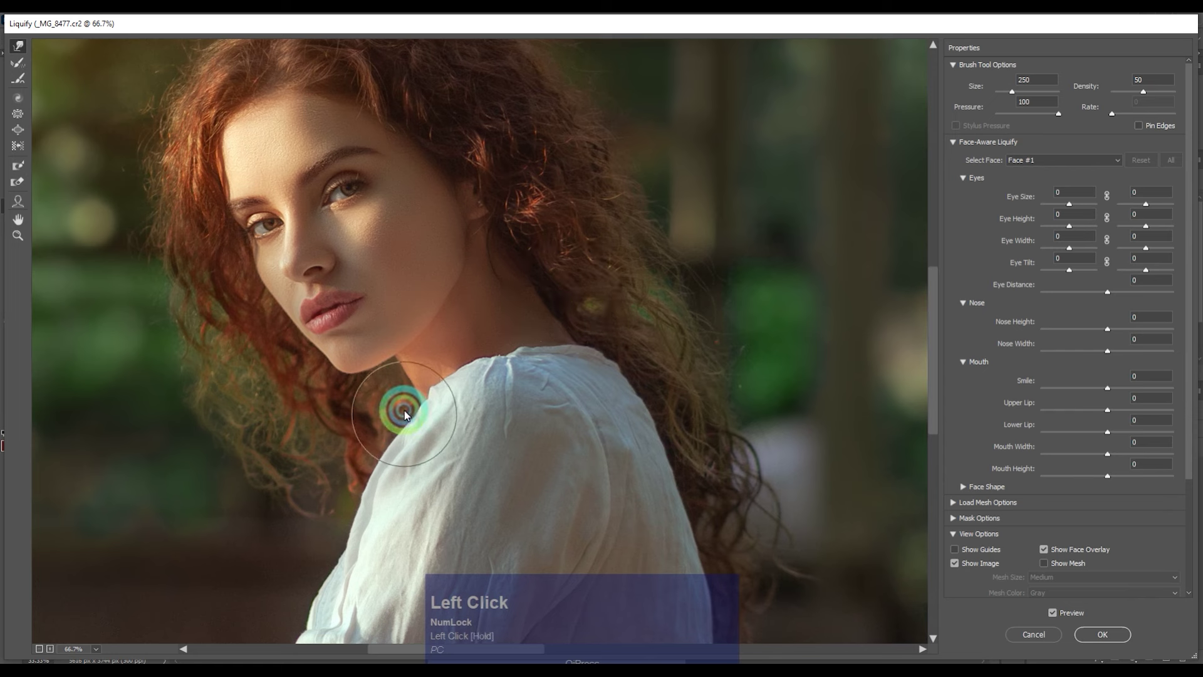
click(415, 409)
key([)
key([)
key([)
click(405, 376)
key([)
key([)
key([)
click(395, 359)
Reshape the arm and waist with larger and smaller warp strokes, then commit the Liquify result.
key(])
key(])
key(])
key(])
key(])
click(438, 326)
key([)
drag(420, 351, 469, 271)
key(])
key(])
key(])
drag(475, 213, 353, 423)
key(ctrl+=)
key([)
key([)
key([)
key([)
click(349, 359)
key([)
key([)
click(306, 399)
key(ctrl+-)
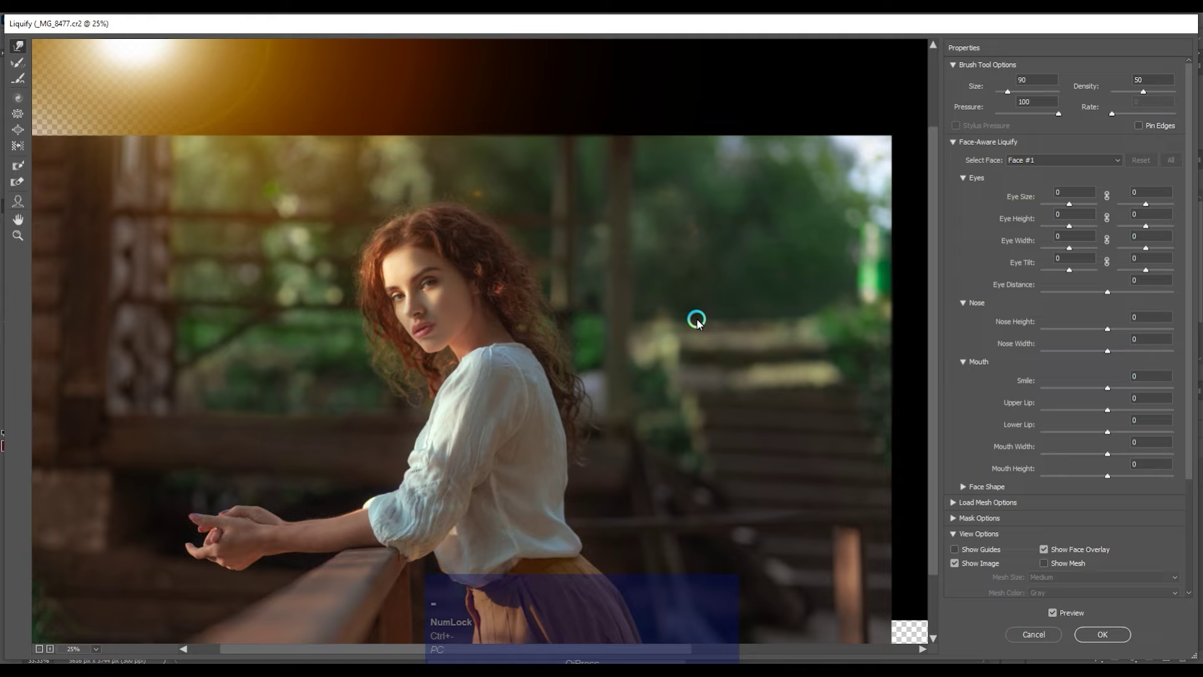
key(space)
click(643, 312)
key(ctrl+=)
key(space)
click(647, 263)
Quick-select the hands, feather the selection, copy it to a new layer and start Color Balance.
key(shift+w)
key([)
key([)
key([)
click(156, 414)
key(ctrl+-)
key(shift+F6)
key(ctrl+j)
key(ctrl+b)
Apply the cyan highlight shift and launch Retouch4me Dodge Burn on the hands layer.
click(850, 314)
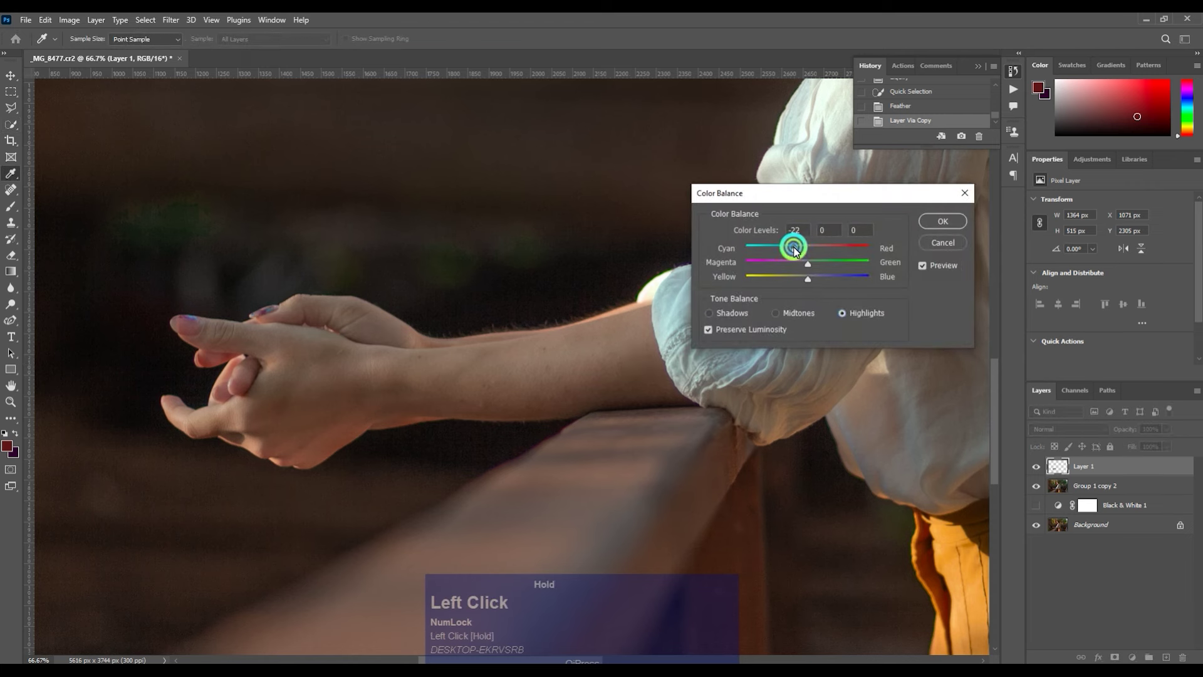
click(933, 223)
key(alt+t)
click(226, 306)
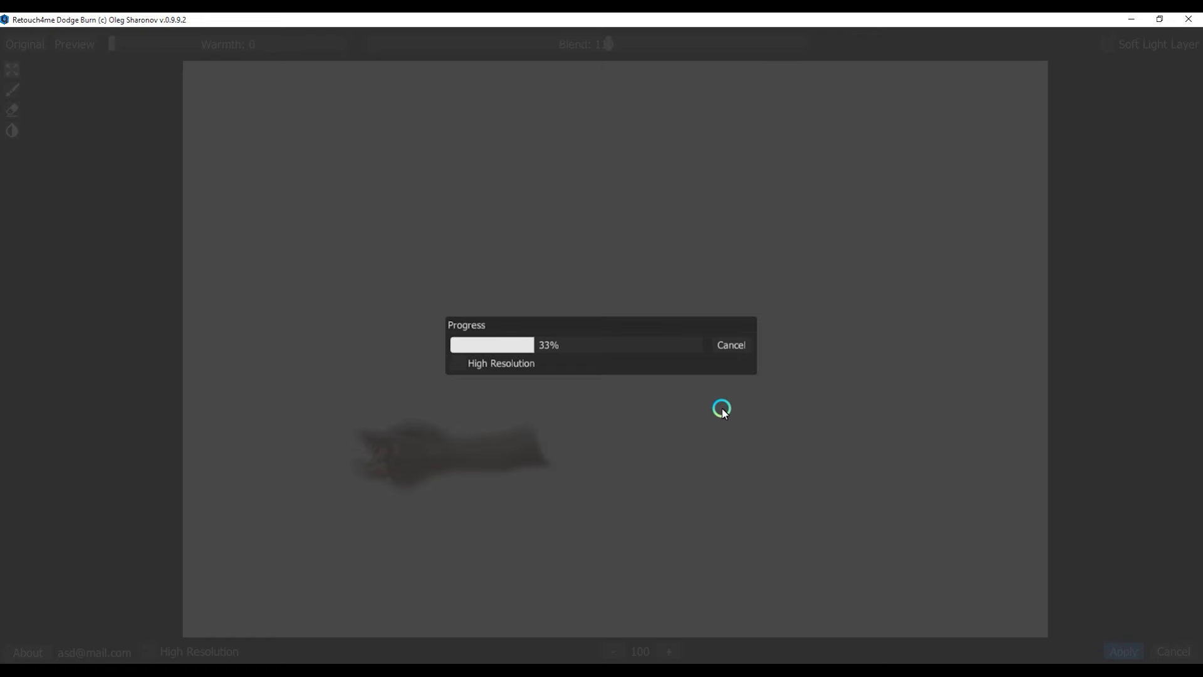
Leave the Dodge Burn run, deselect and merge the hands layer down.
click(748, 350)
key(ctrl+=)
click(578, 382)
key(ctrl+d)
key(ctrl+e)
Spot-heal small blemishes on the forearm with a resized healing brush.
key(ctrl+=)
key(space)
key(j)
text(j[[[]]])
click(433, 422)
key(])
Duplicate the photo, Gaussian Blur the lower copy and extract texture with Apply Image (Subtract, Scale 2, Offset 128).
click(376, 470)
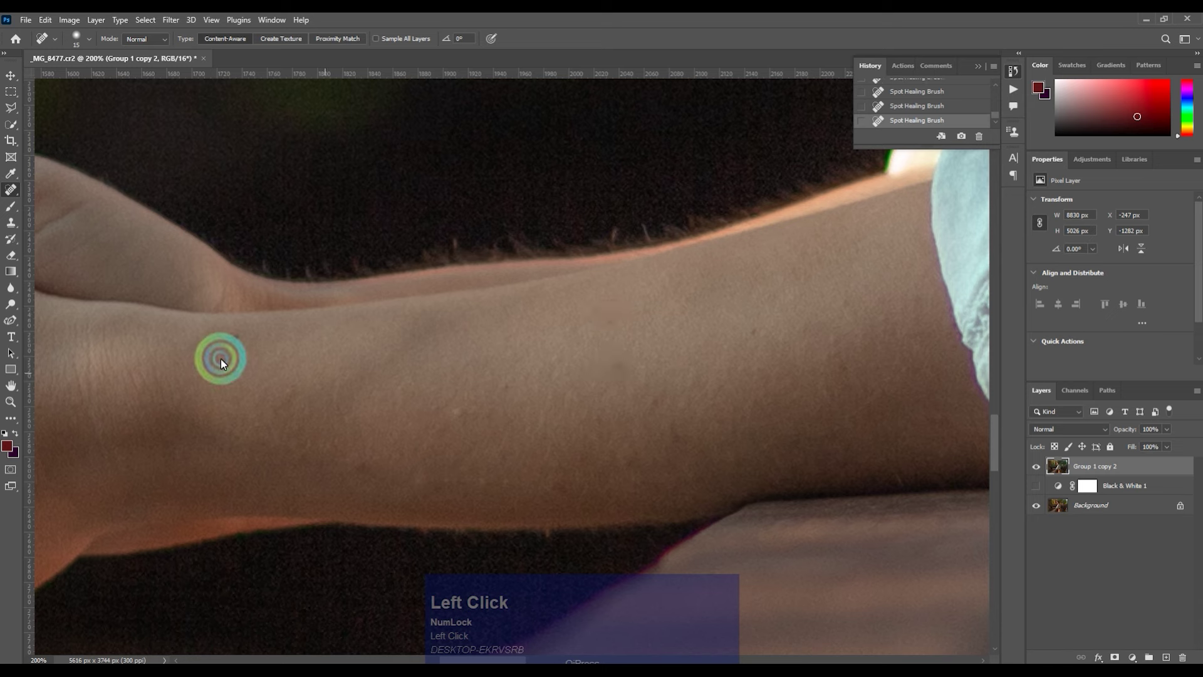
key(ctrl+j)
click(1046, 469)
key(alt+t)
click(250, 186)
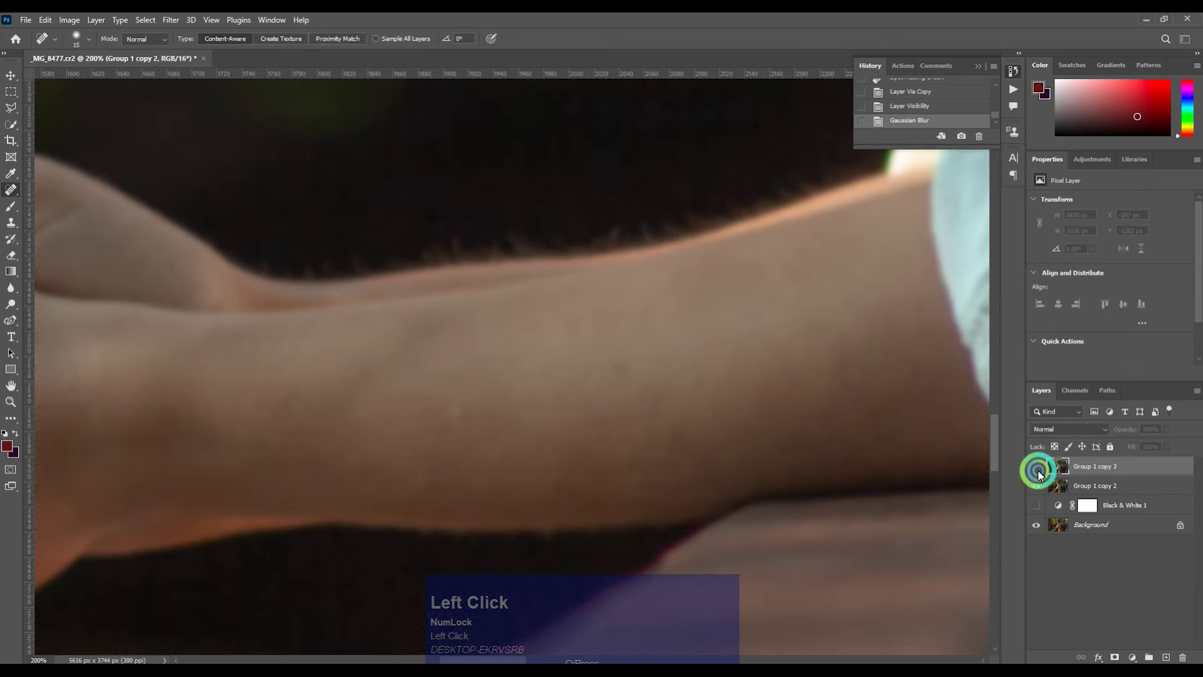
key(alt+i)
key(alt+y)
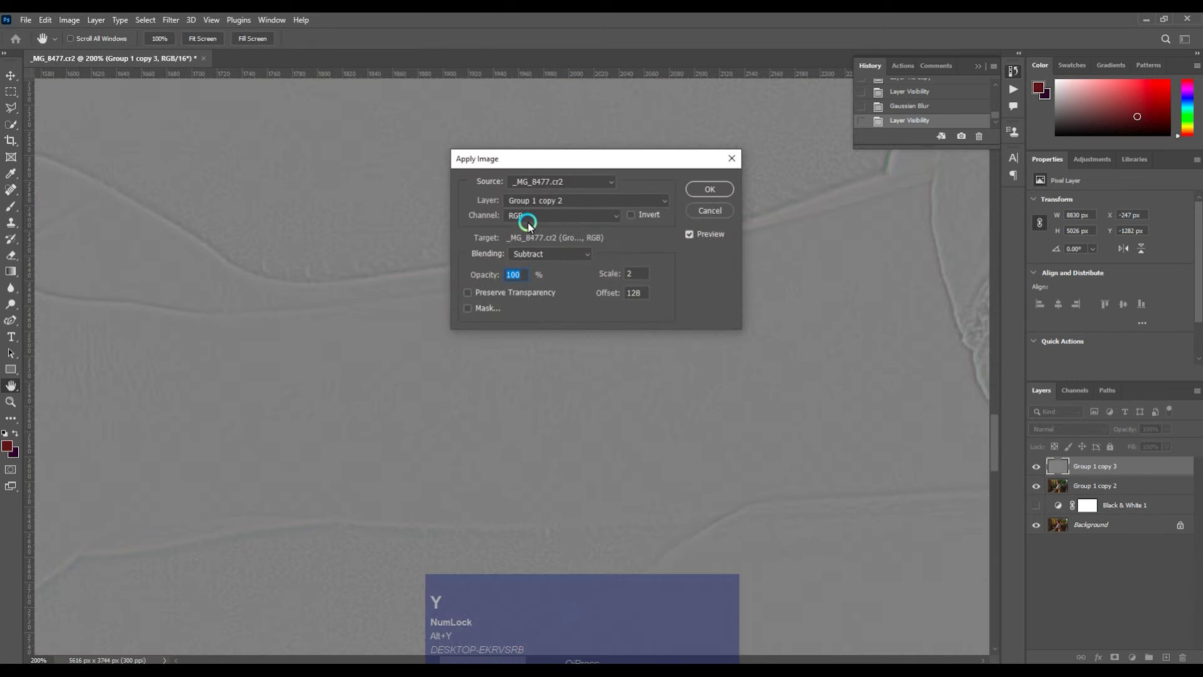
click(1090, 436)
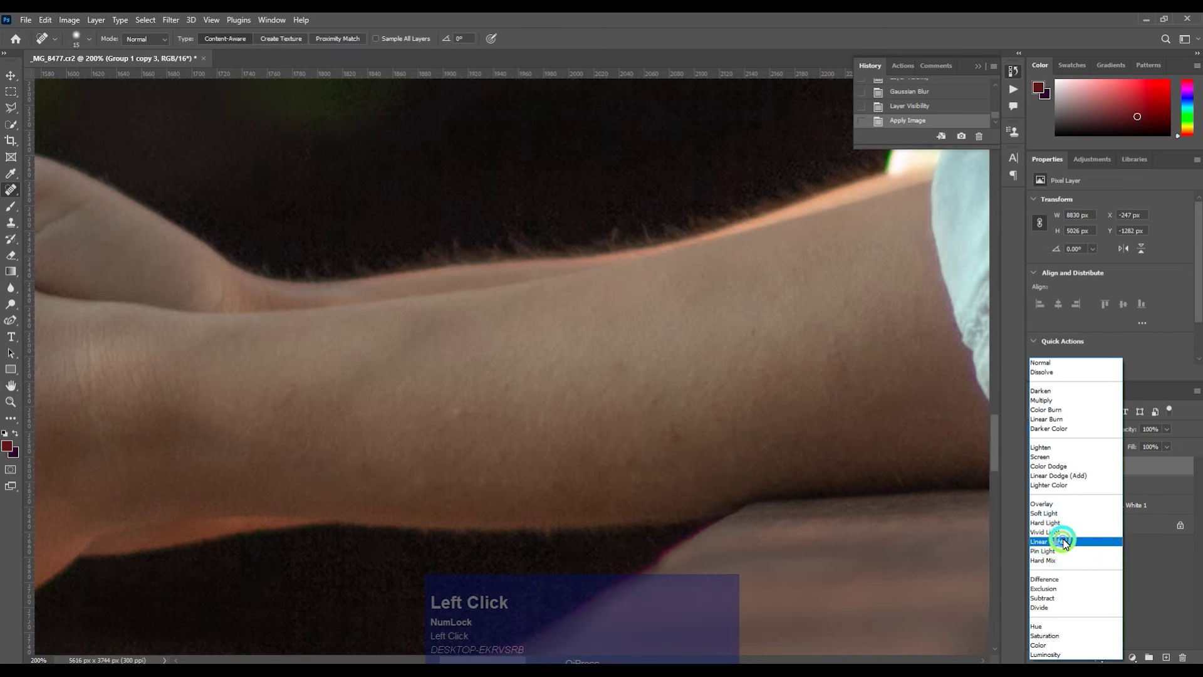
Copy the blurred layer and switch to the Mixer Brush at a larger size.
key(ctrl+j)
right_click(12, 207)
click(59, 243)
key(])
key(])
text(]][)
Blend the forearm's skin tones with short mixer-brush dabs along the arm.
click(411, 452)
key(ctrl+z)
click(455, 438)
click(551, 467)
click(568, 402)
click(453, 377)
click(281, 455)
click(358, 477)
click(670, 441)
click(614, 355)
click(479, 356)
Smooth the remaining forearm and wrist tones with longer mixer-brush strokes.
key(space)
click(476, 406)
key(space)
drag(574, 398, 203, 444)
click(203, 444)
key(space)
click(498, 357)
key(space)
click(631, 421)
key(space)
drag(752, 348, 1035, 467)
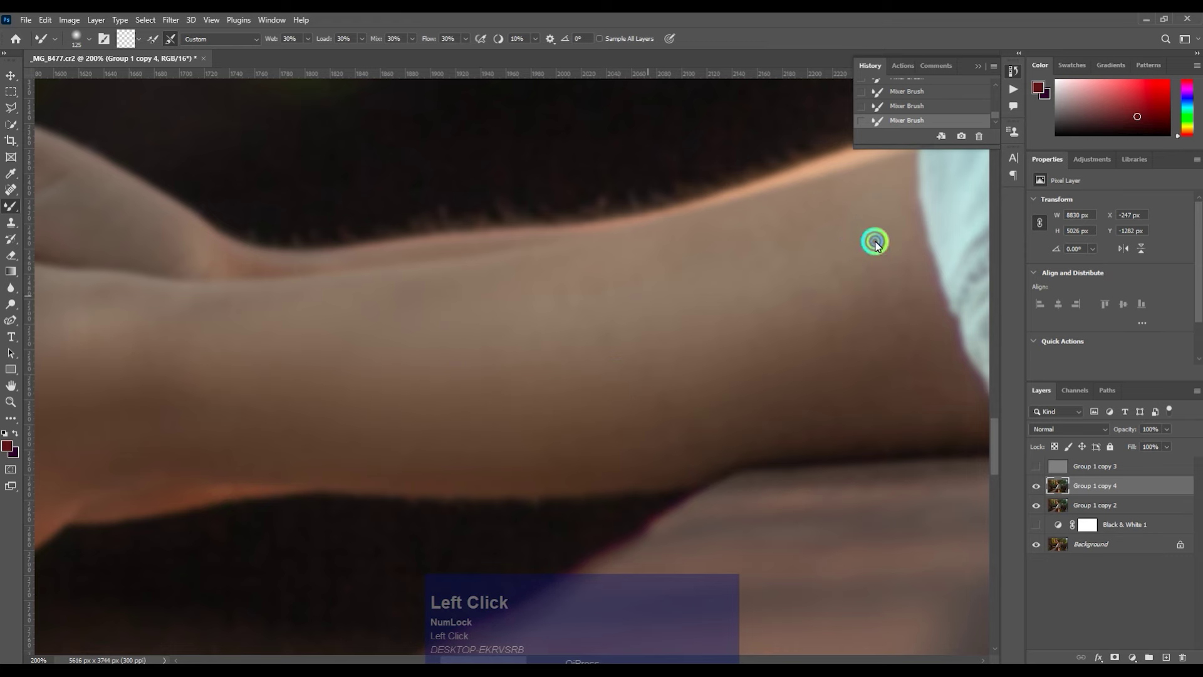
Merge the frequency-separation layers, compare the result, duplicate it and start Hue/Saturation.
key(ctrl+-)
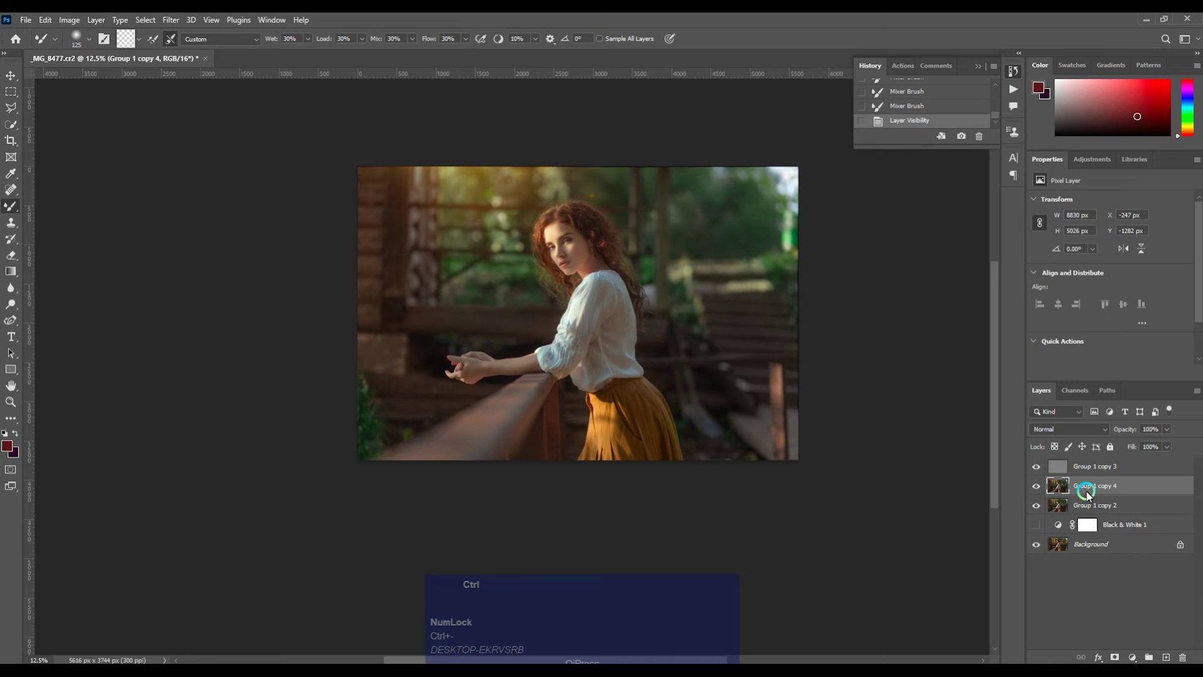
click(1091, 508)
key(ctrl+e)
click(1043, 468)
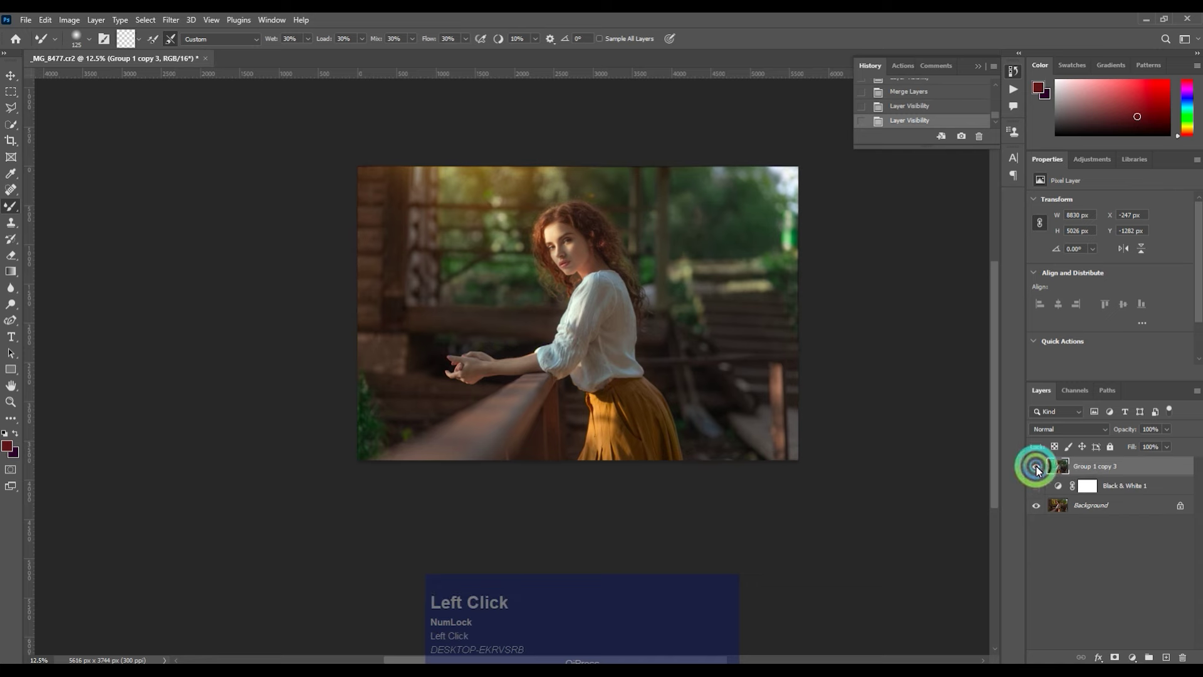
key(ctrl+=)
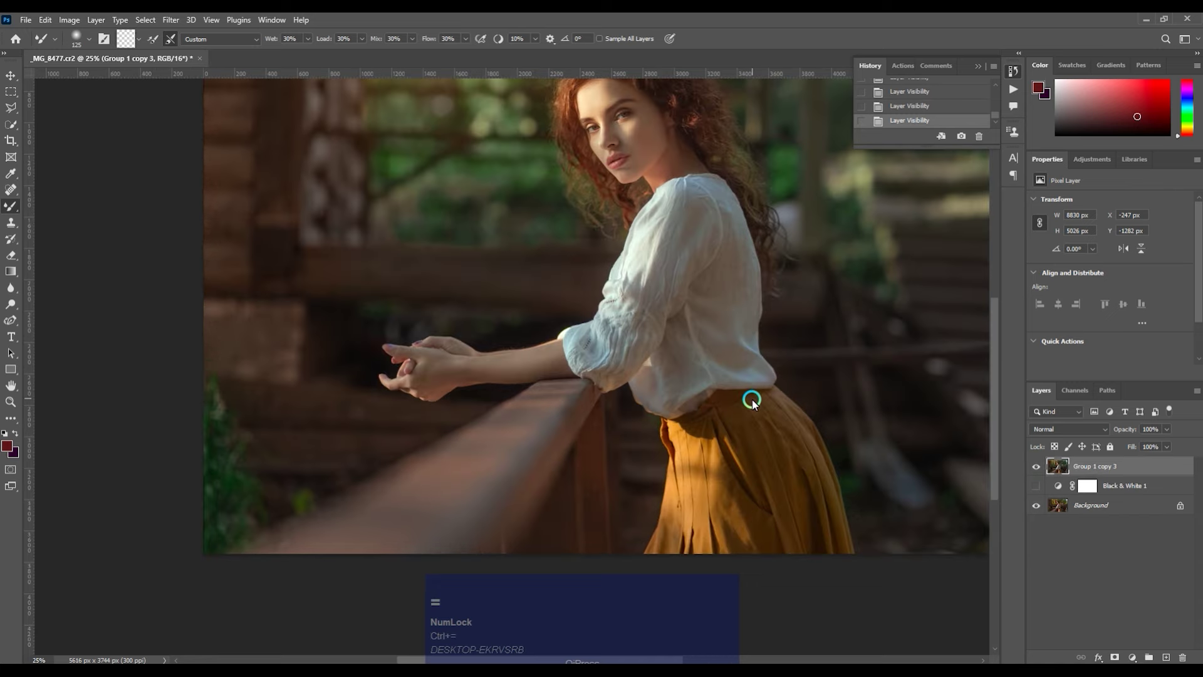
key(ctrl+j)
key(ctrl+u)
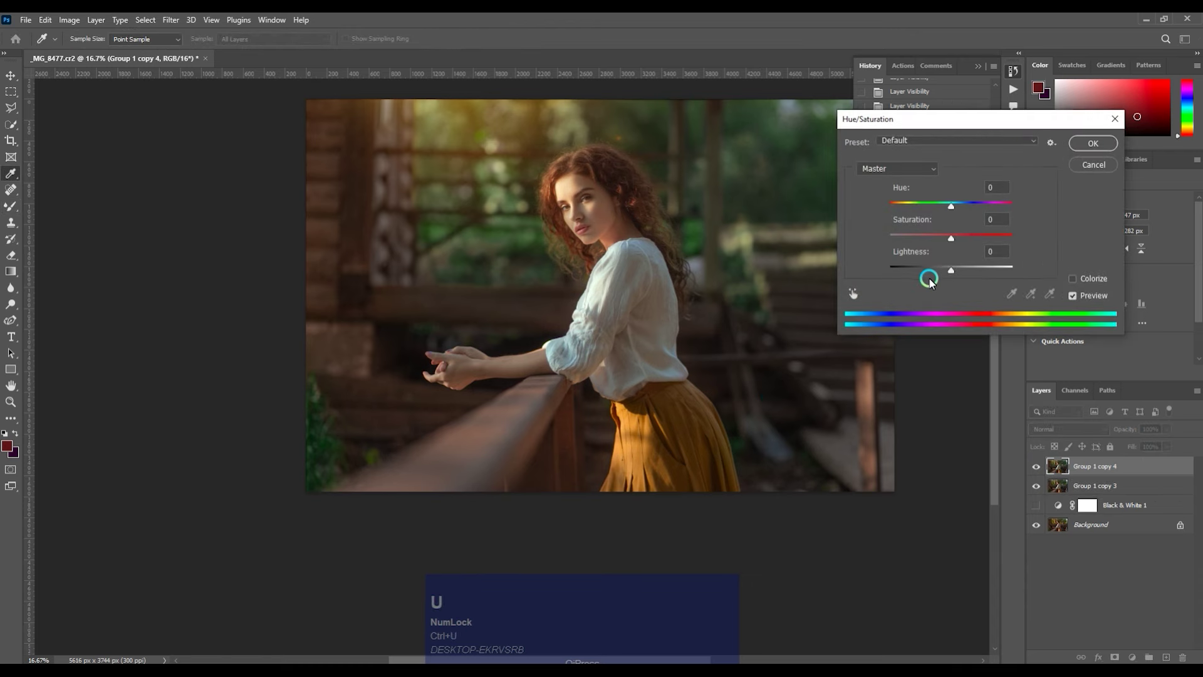
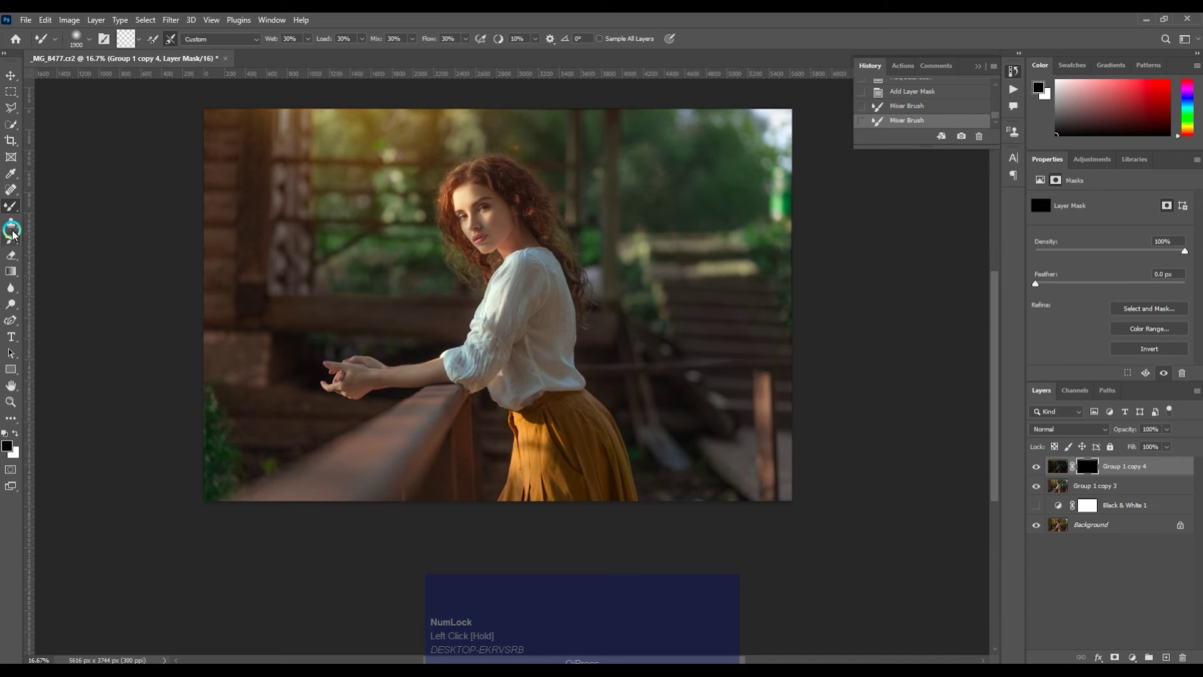
Set up a large soft brush, enlarging it step by step for painting the vignette mask.
right_click(13, 200)
click(50, 208)
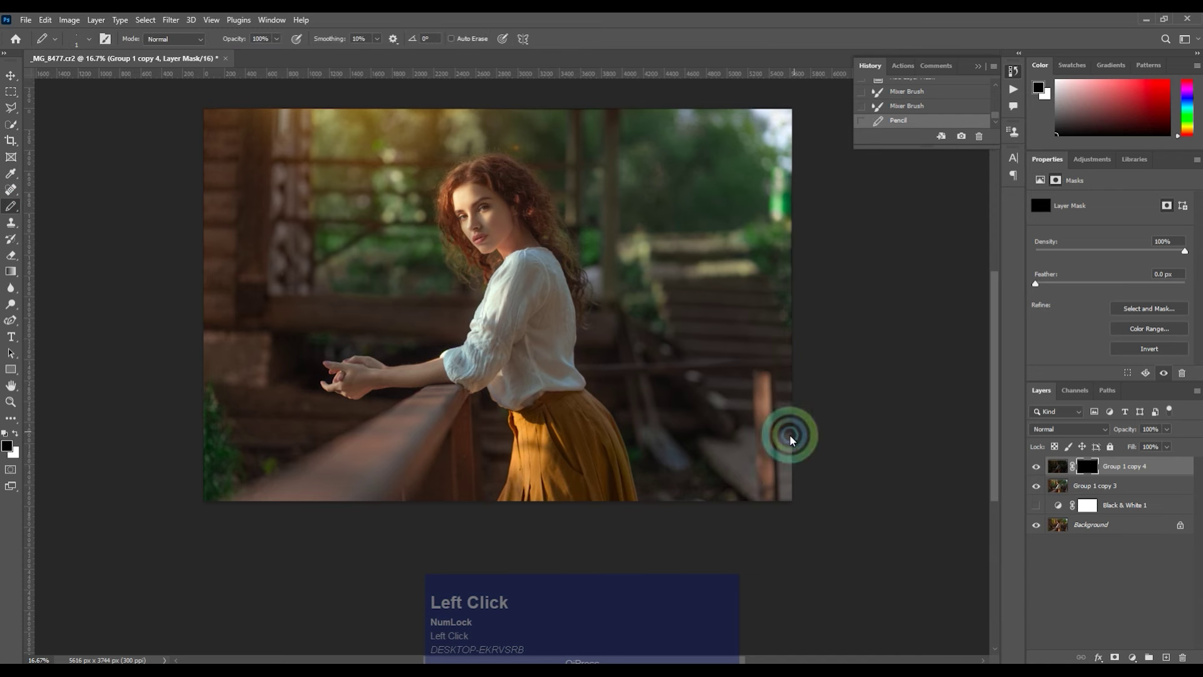
key(x)
key(])
key(])
key(])
key(x)
right_click(16, 206)
click(49, 211)
key(])
key(])
key(])
click(724, 458)
key(])
key(])
click(718, 523)
key(])
key(])
key(])
key(])
key(])
key(])
key(])
key(])
key(])
Paint the darkened copy into the mask around the picture's edges as a vignette.
drag(781, 316, 838, 153)
key(space)
click(757, 258)
key(space)
click(732, 200)
key(x)
click(618, 380)
key(space)
click(549, 408)
key(space)
drag(149, 533, 592, 586)
key(space)
click(447, 469)
key(space)
key(x)
drag(418, 536, 475, 573)
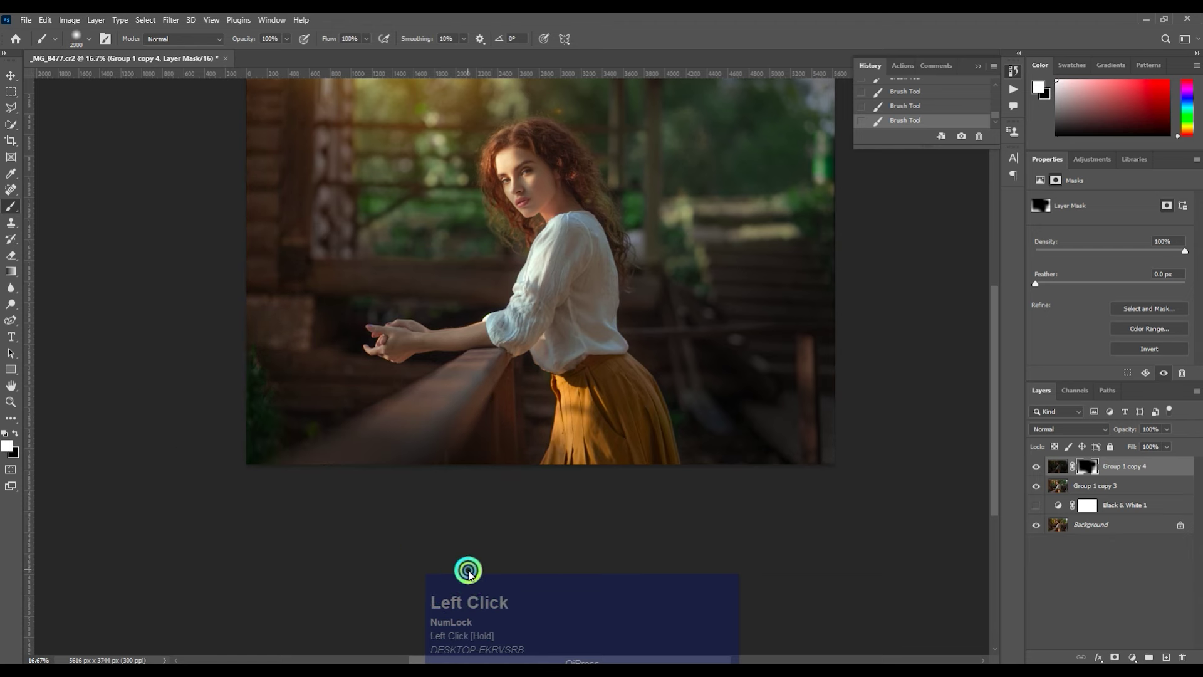
key(space)
click(799, 545)
key(space)
Feather the vignette mask to 14.3 px, merge it down and toggle the layer to compare.
drag(755, 115, 1102, 287)
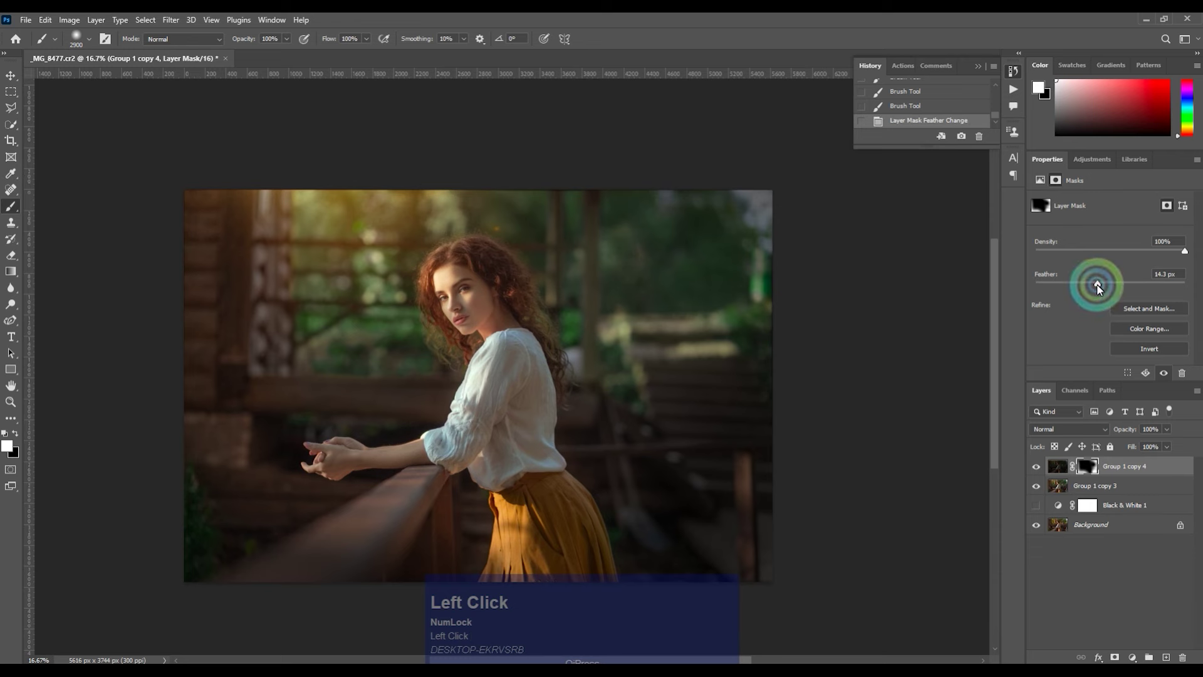
click(1103, 489)
key(ctrl+e)
key(space)
click(613, 352)
key(space)
click(1044, 470)
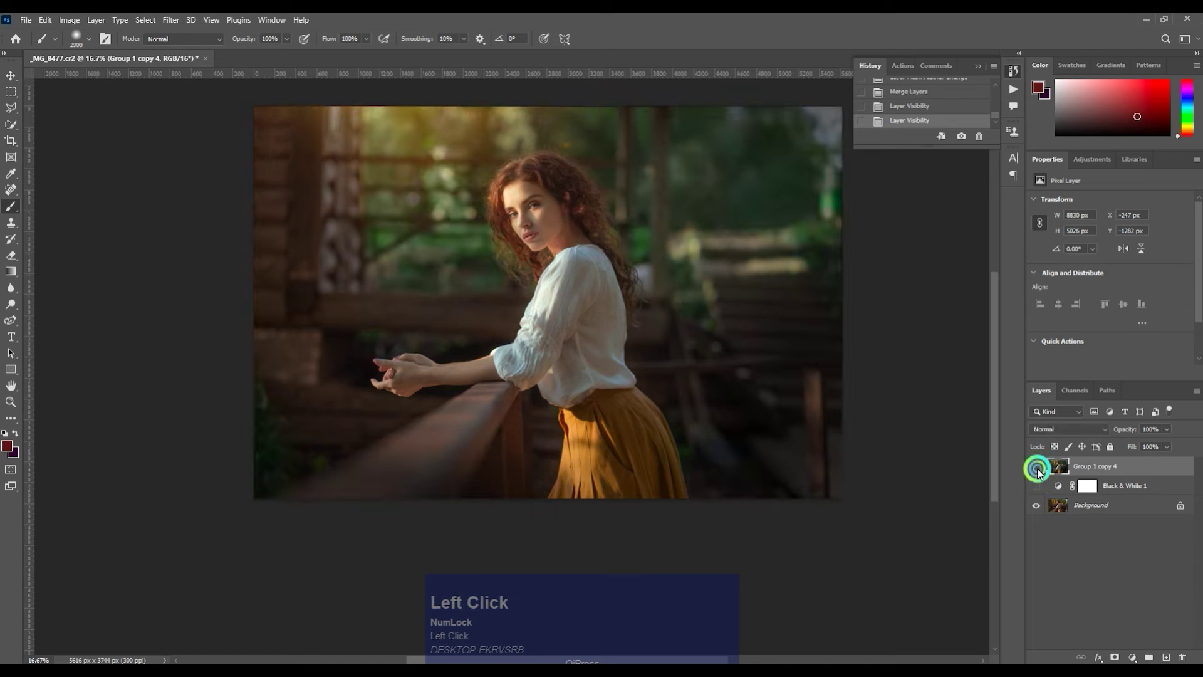
Apply Selective Color to the Blacks with Cyan -3, Magenta -5, Yellow -8.
key(ctrl+-)
key(alt+i)
text(as)
drag(738, 188, 735, 219)
drag(735, 219, 748, 249)
key(ctrl+z)
drag(745, 248, 745, 220)
drag(745, 220, 860, 206)
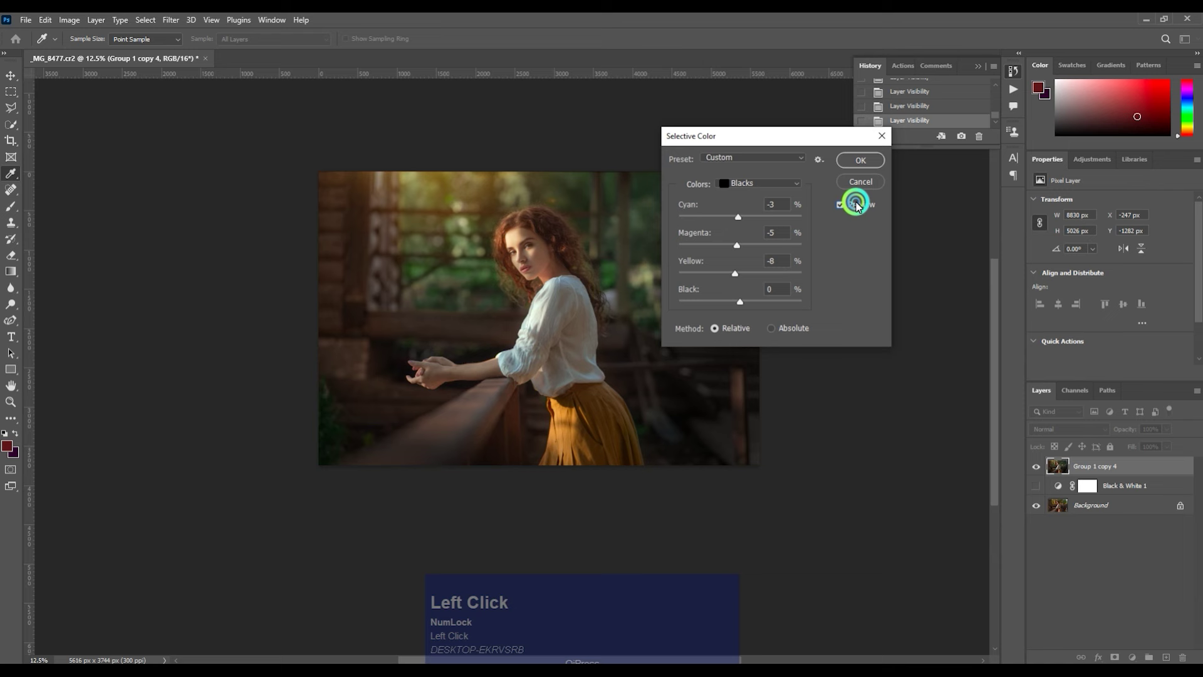
Fade the Selective Color adjustment and toggle the layer to compare before and after.
key(ctrl+f)
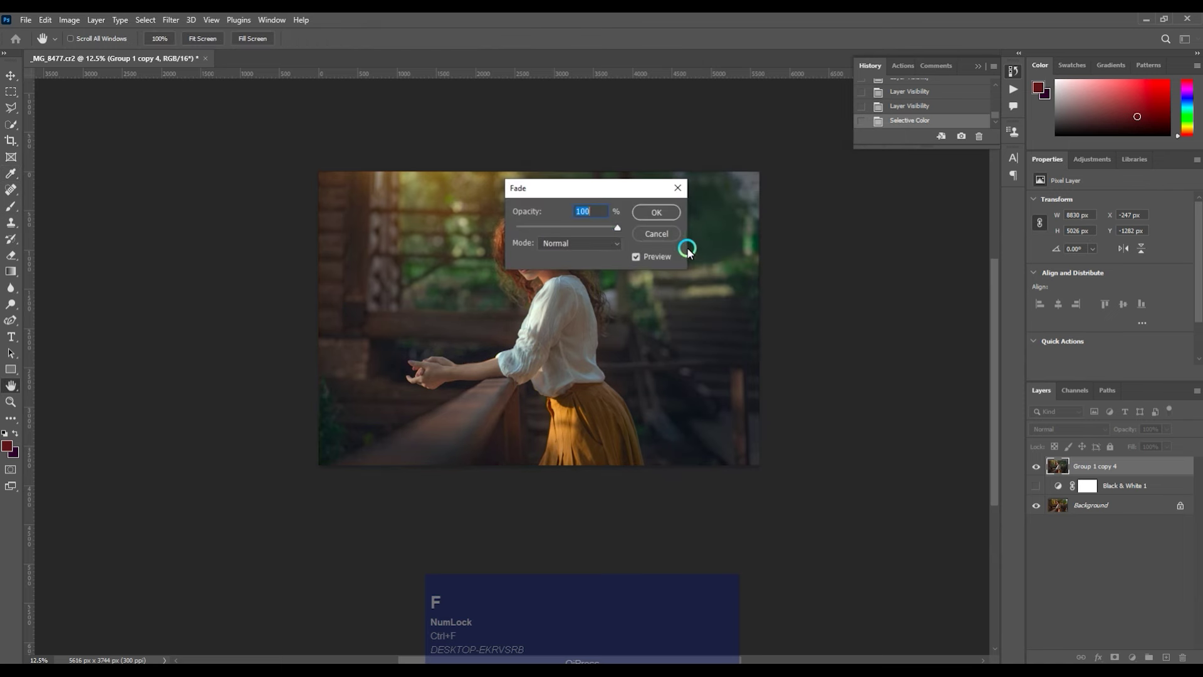
click(588, 231)
key(space)
key(ctrl+l)
click(896, 153)
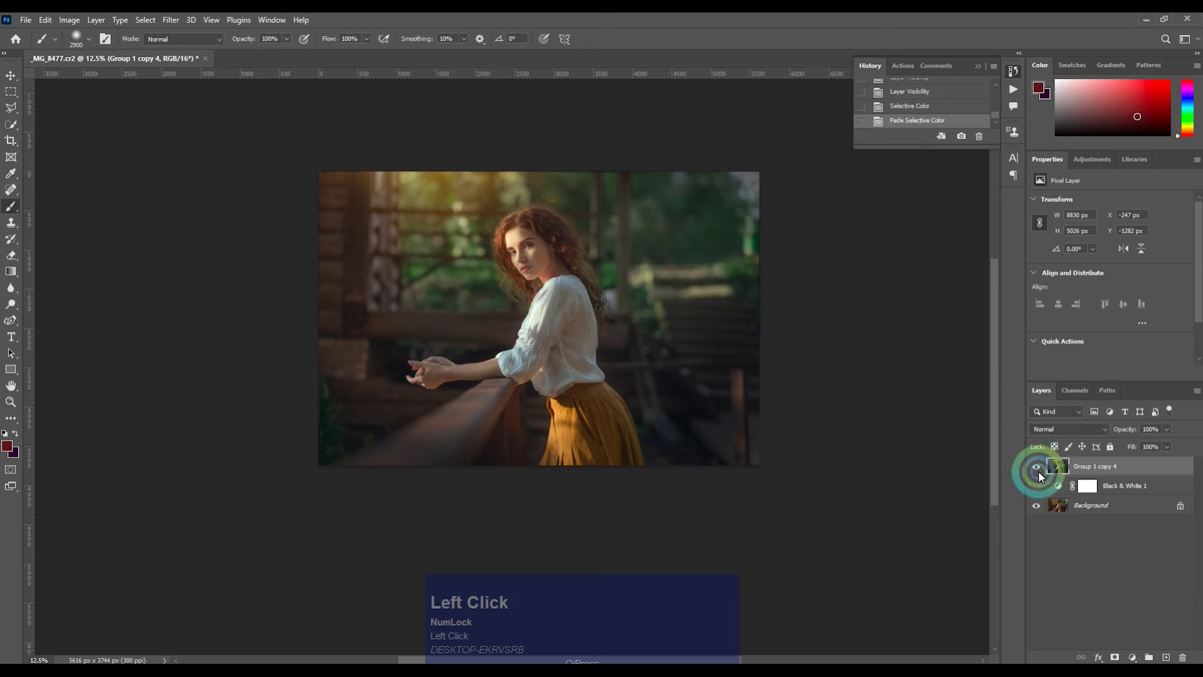